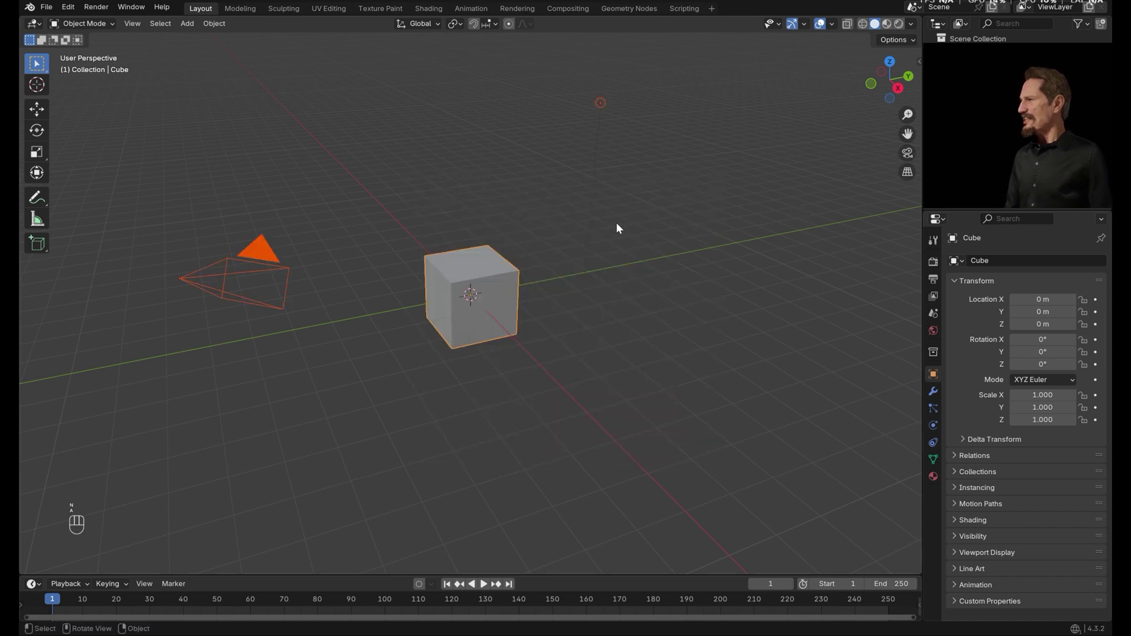
Delete the default cube, camera and light and split the viewport into two areas
key(a)
key(x)
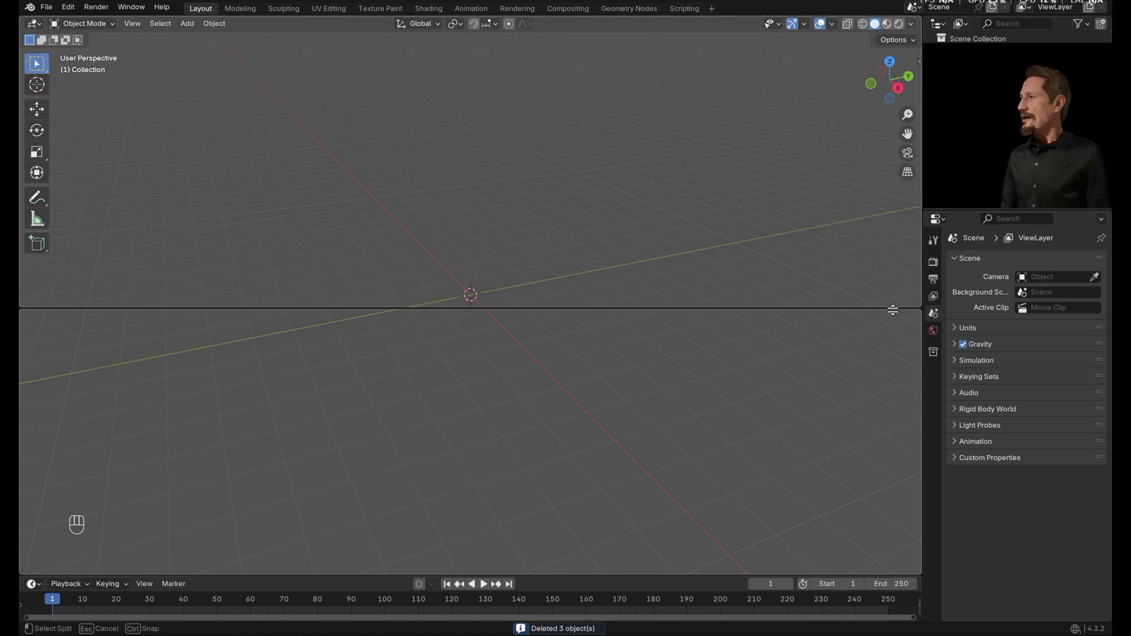
drag(43, 334, 88, 441)
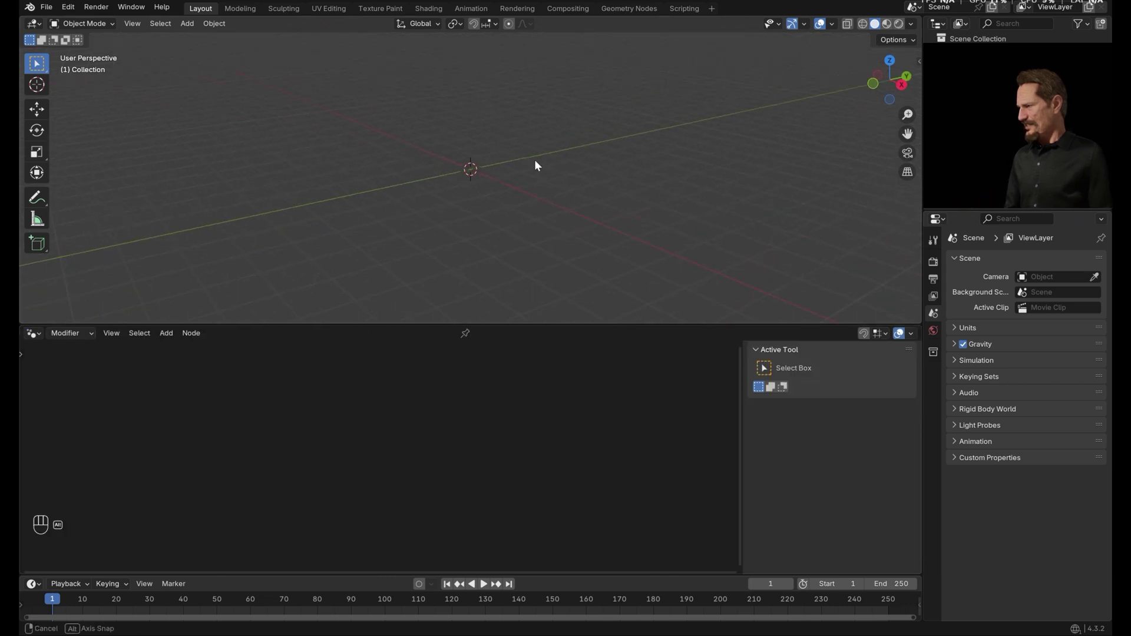
Add a plane with a new empty Geometry Nodes tree and select its Group Input node
key(shift+a)
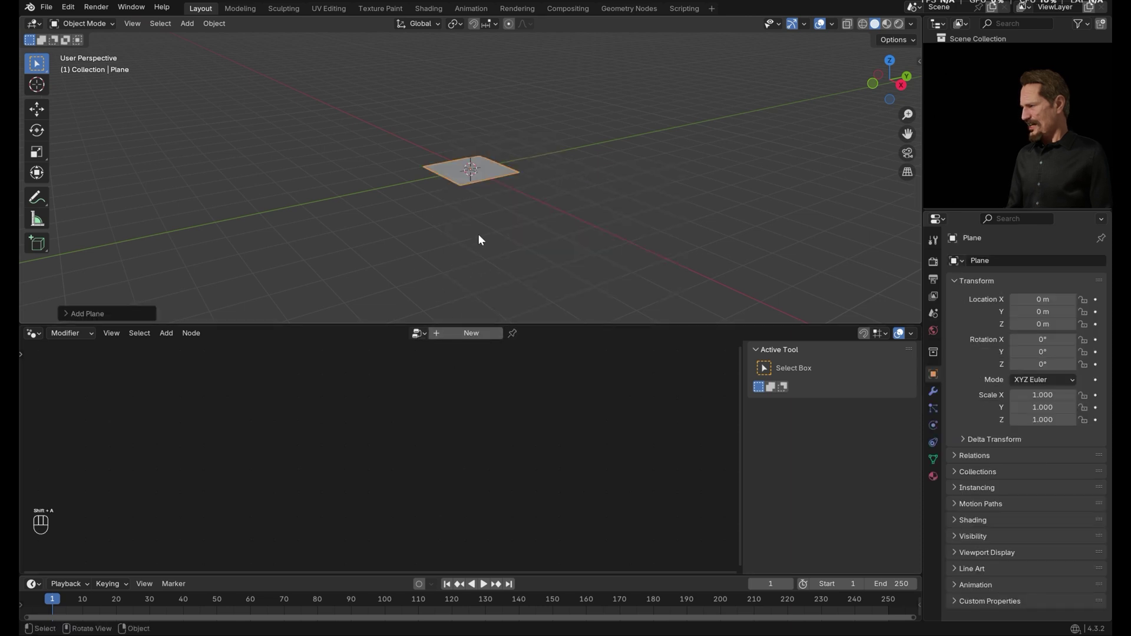
click(469, 341)
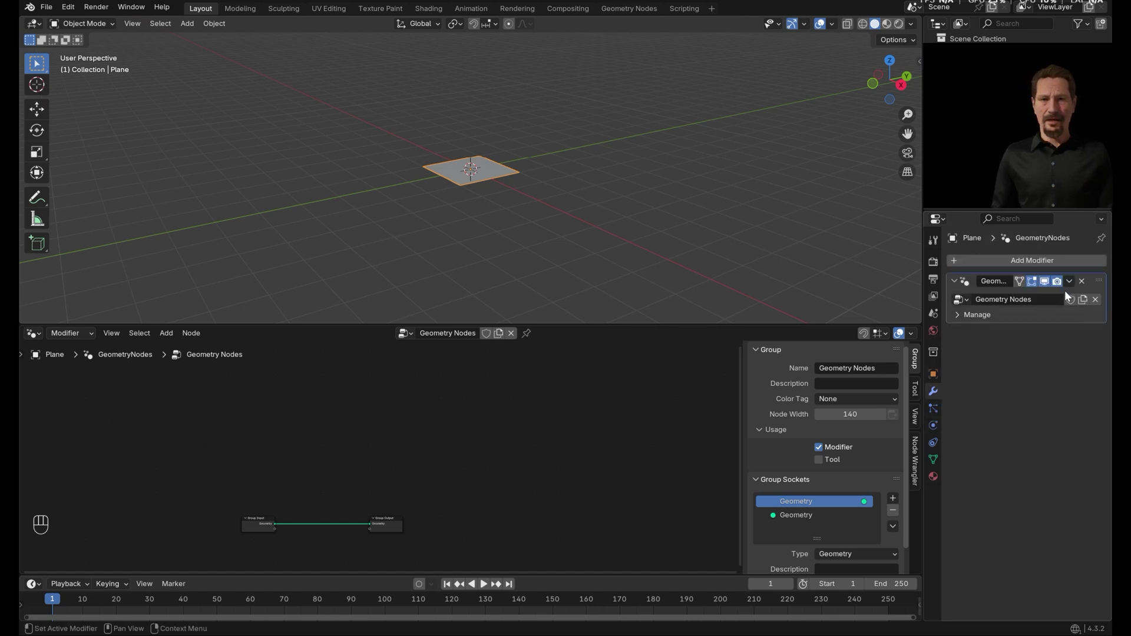
click(439, 440)
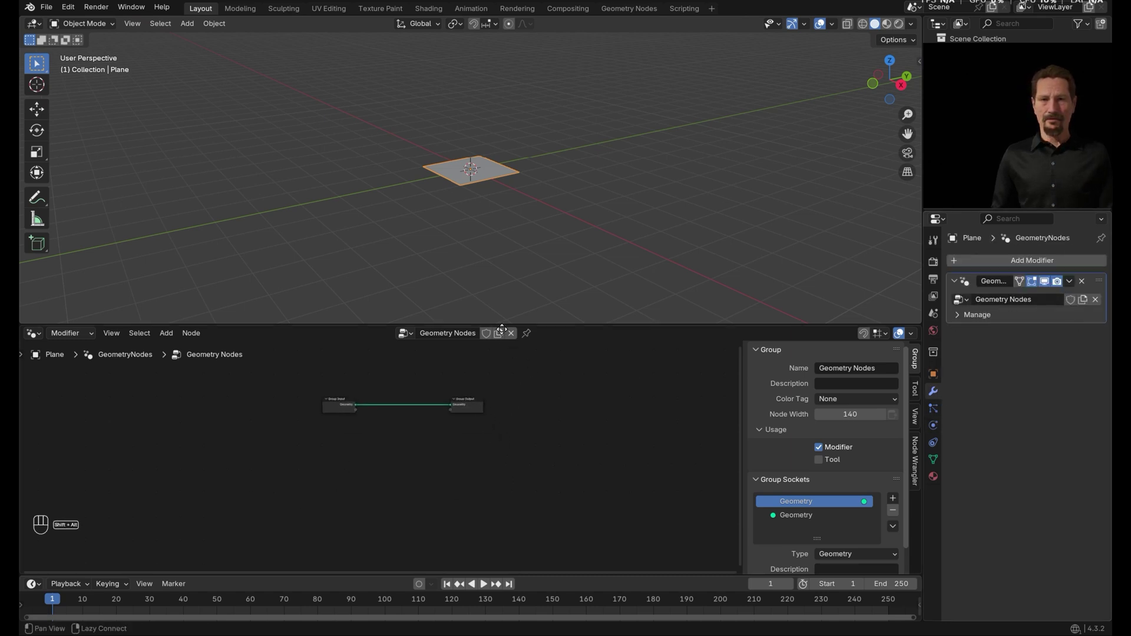
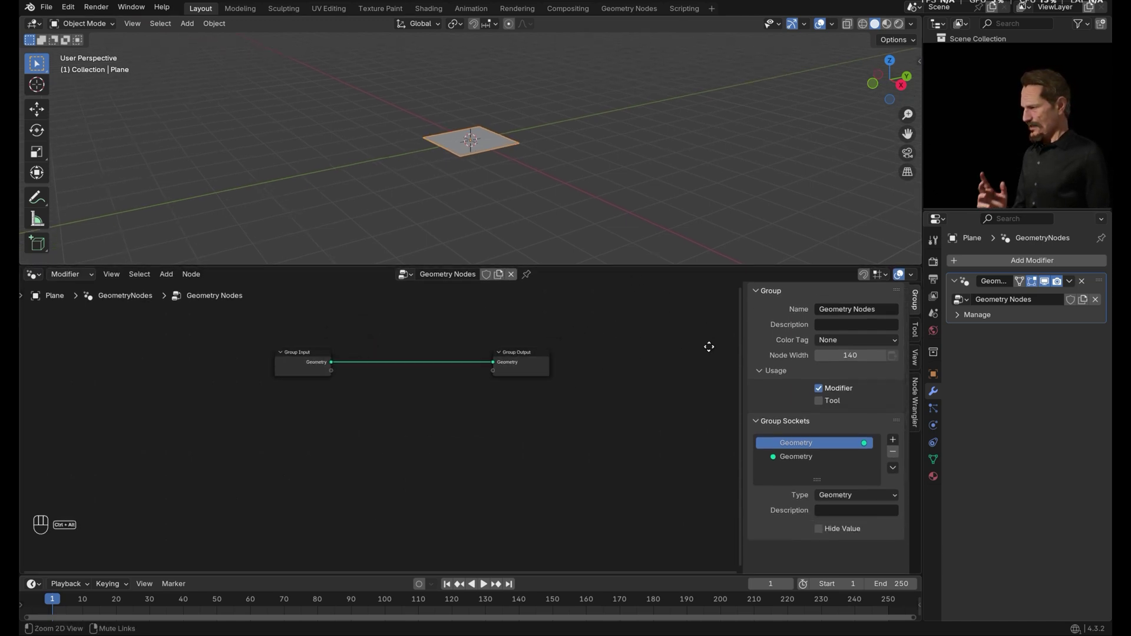
click(348, 355)
Replace the Group Input with a Points node feeding the Group Output
key(x)
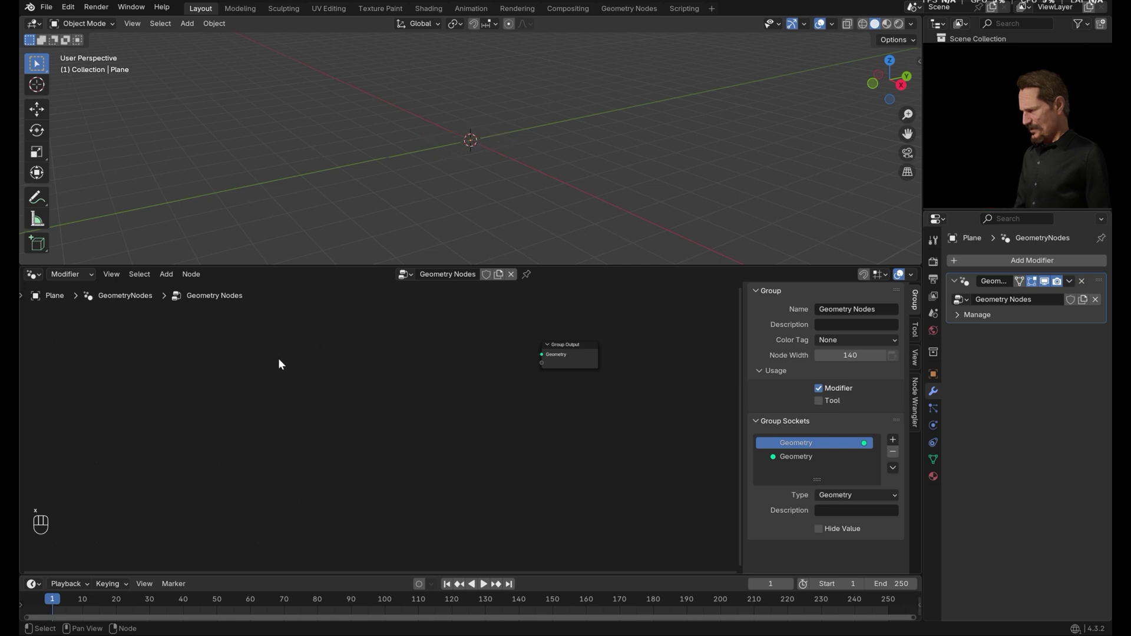
key(shift+a)
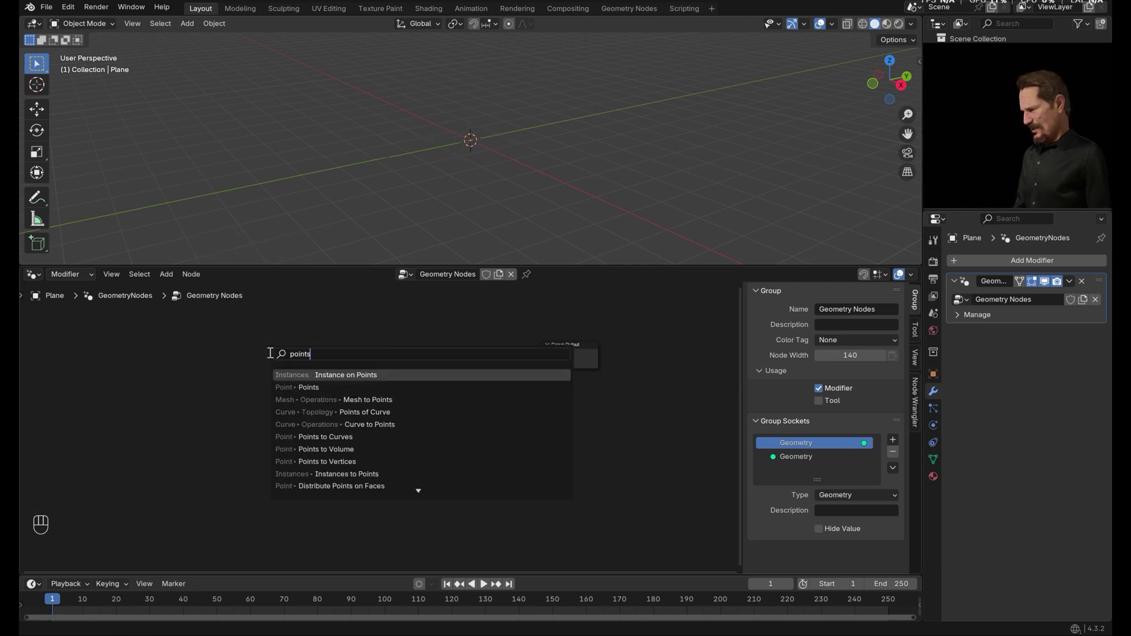
key(Return)
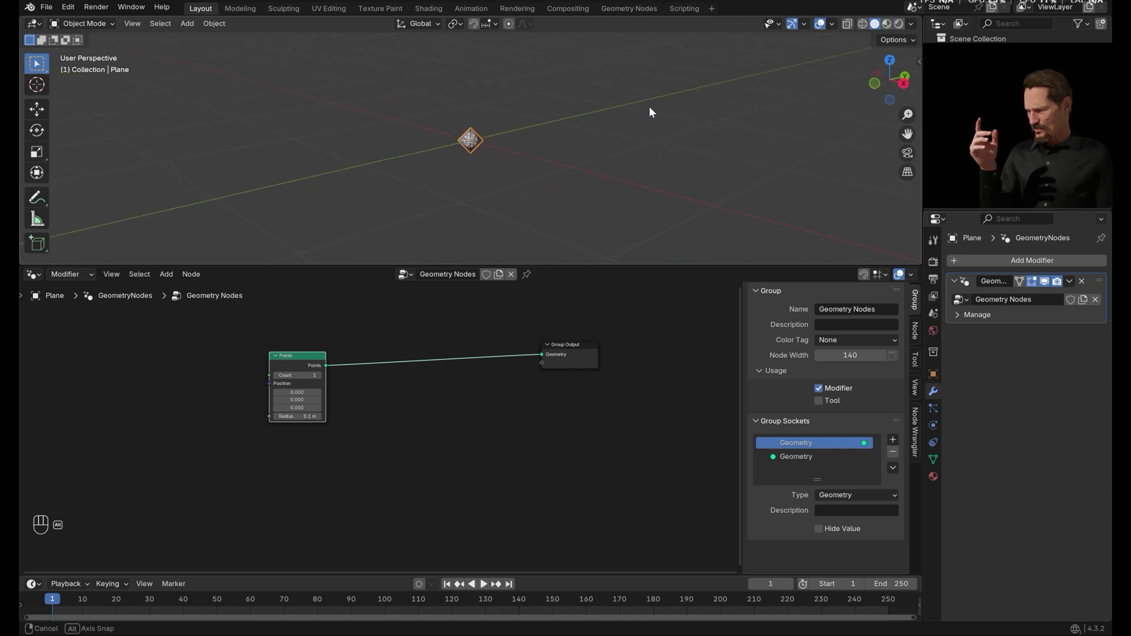
click(616, 159)
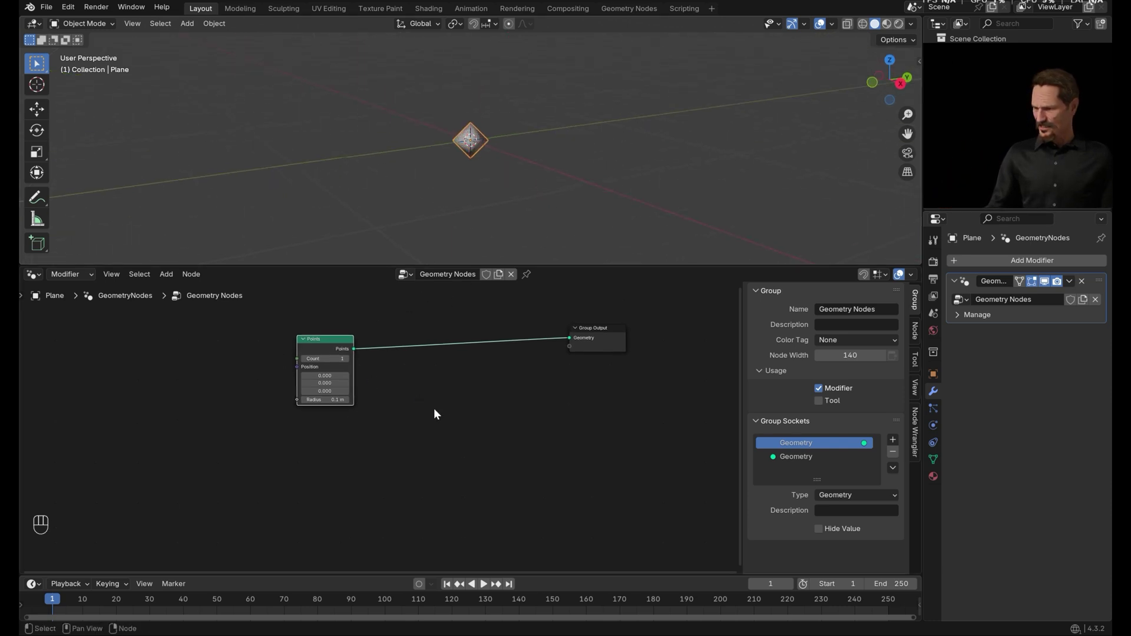
drag(327, 343, 289, 360)
Drive the point Position from a 4D Noise Texture's Color output and tweak its values
key(shift+a)
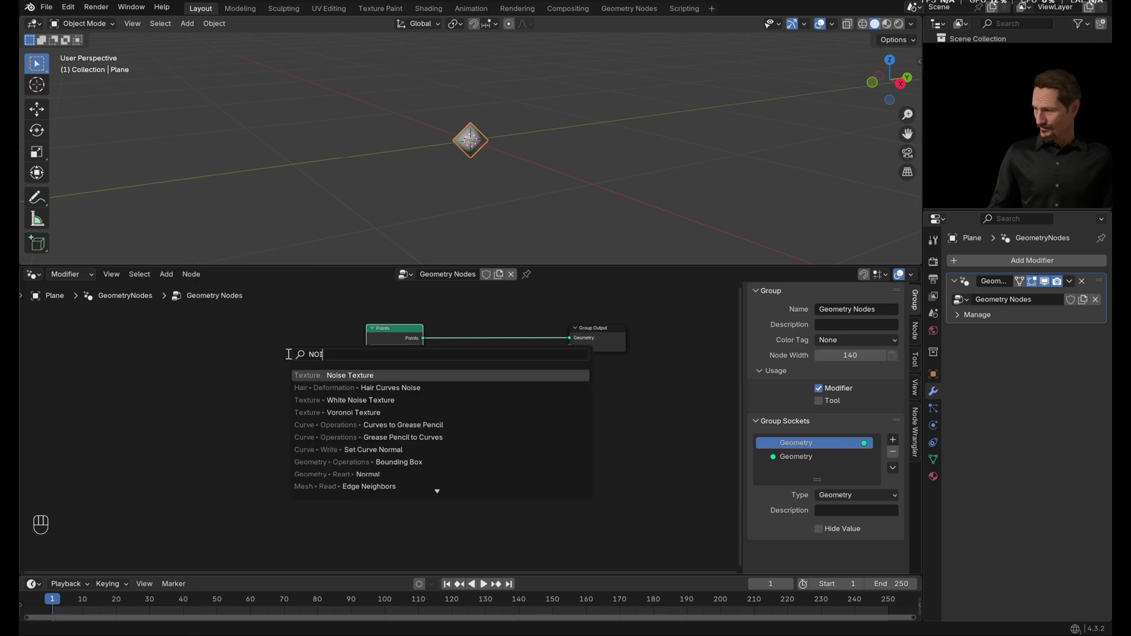
drag(201, 346, 255, 347)
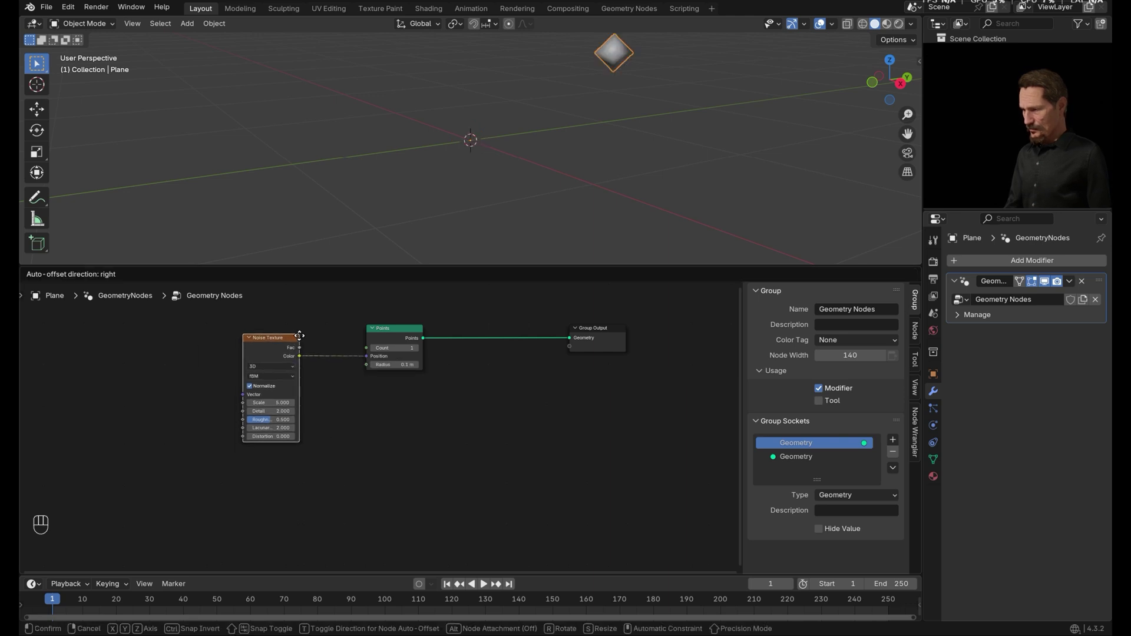
click(272, 368)
drag(278, 369, 262, 416)
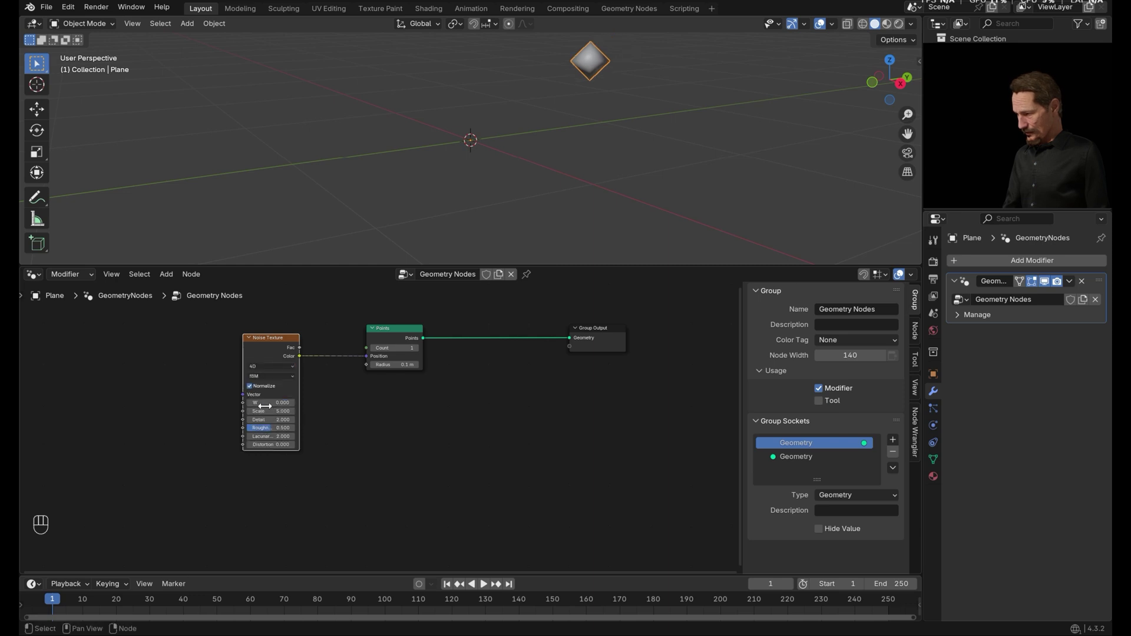
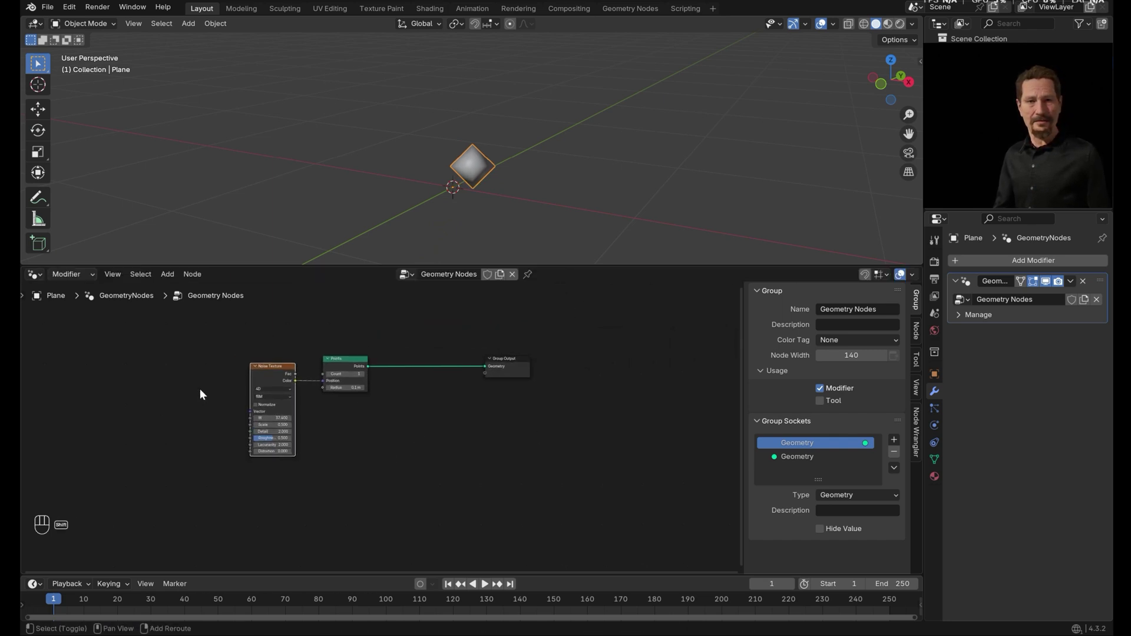
Feed Scene Time seconds into the noise W input and preview the wandering point
key(shift+a)
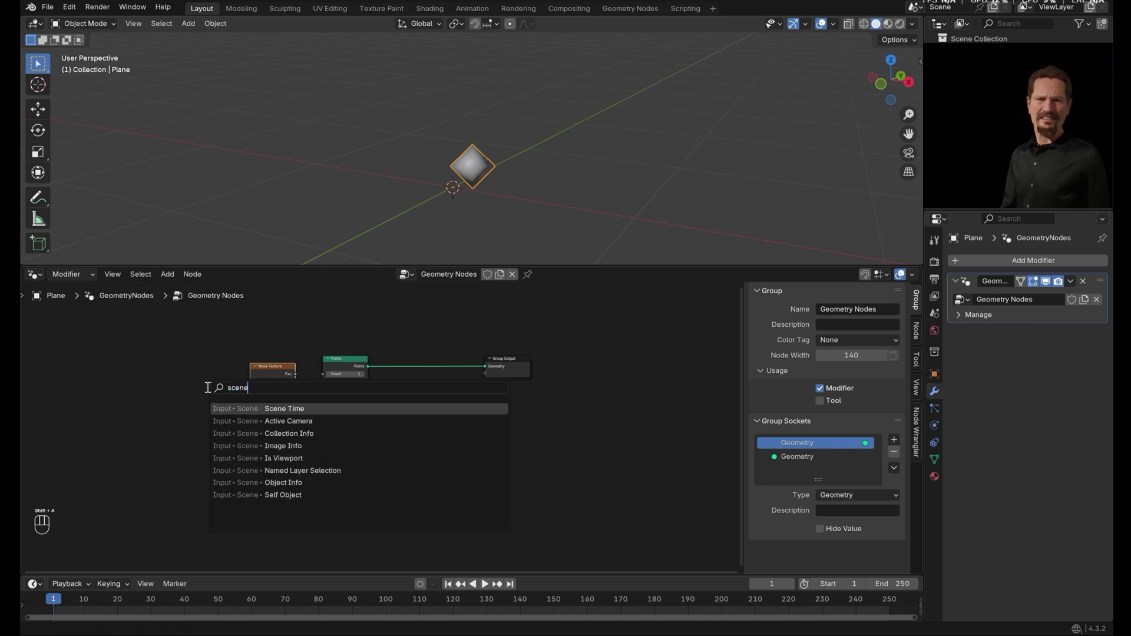
click(121, 419)
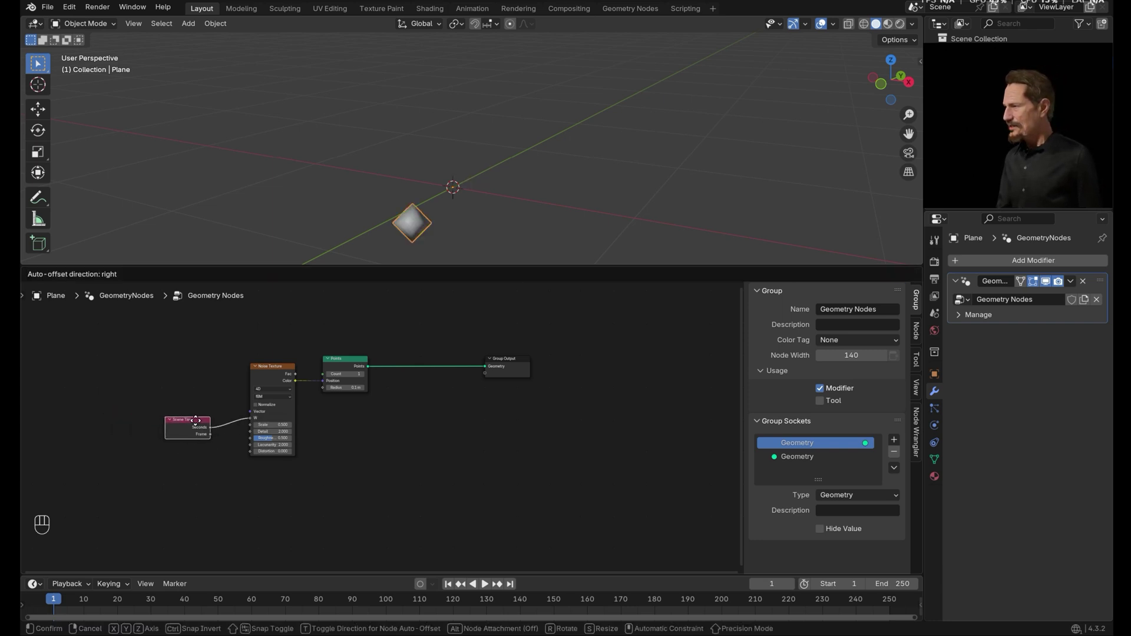
click(486, 574)
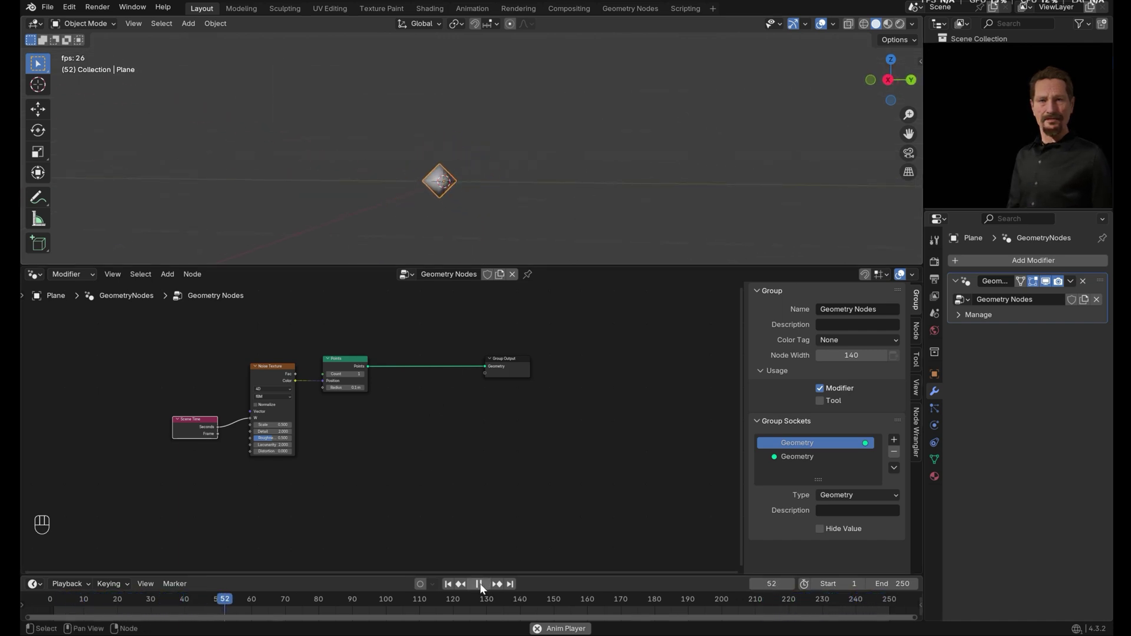
click(485, 588)
click(499, 446)
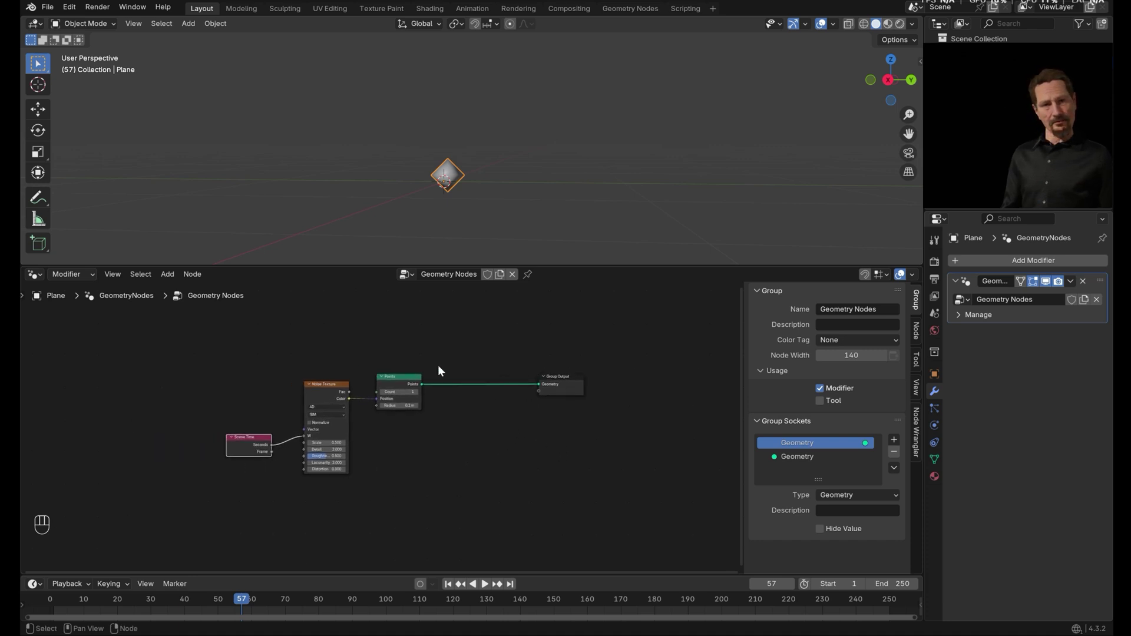
click(407, 380)
drag(572, 382, 588, 397)
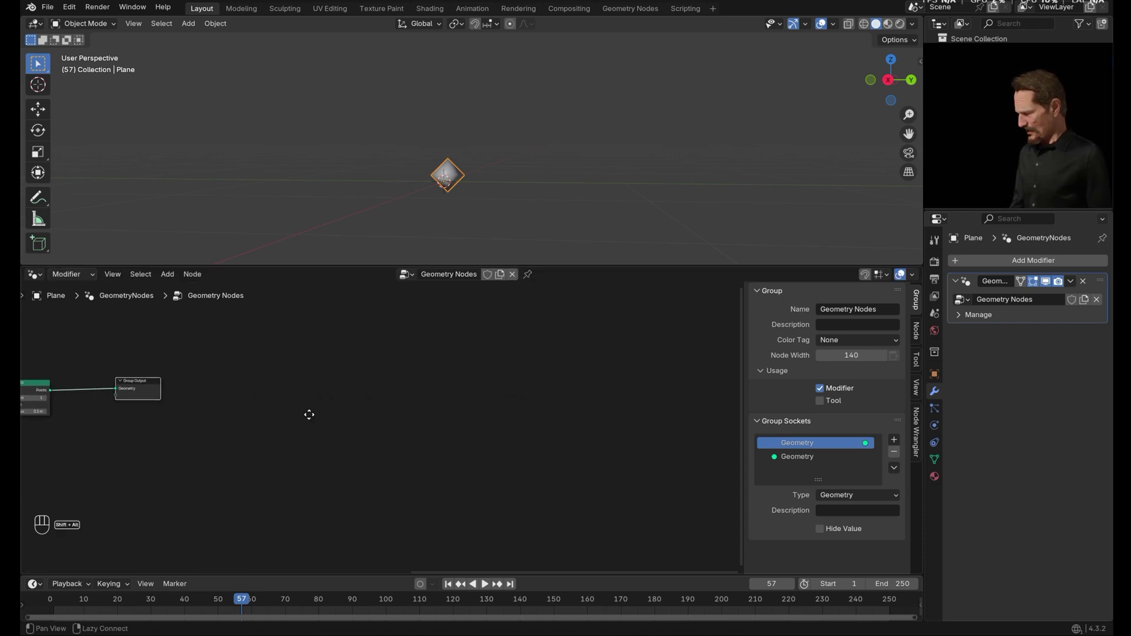
Insert a Simulation zone on the link before the Group Output and arrange its nodes
key(g)
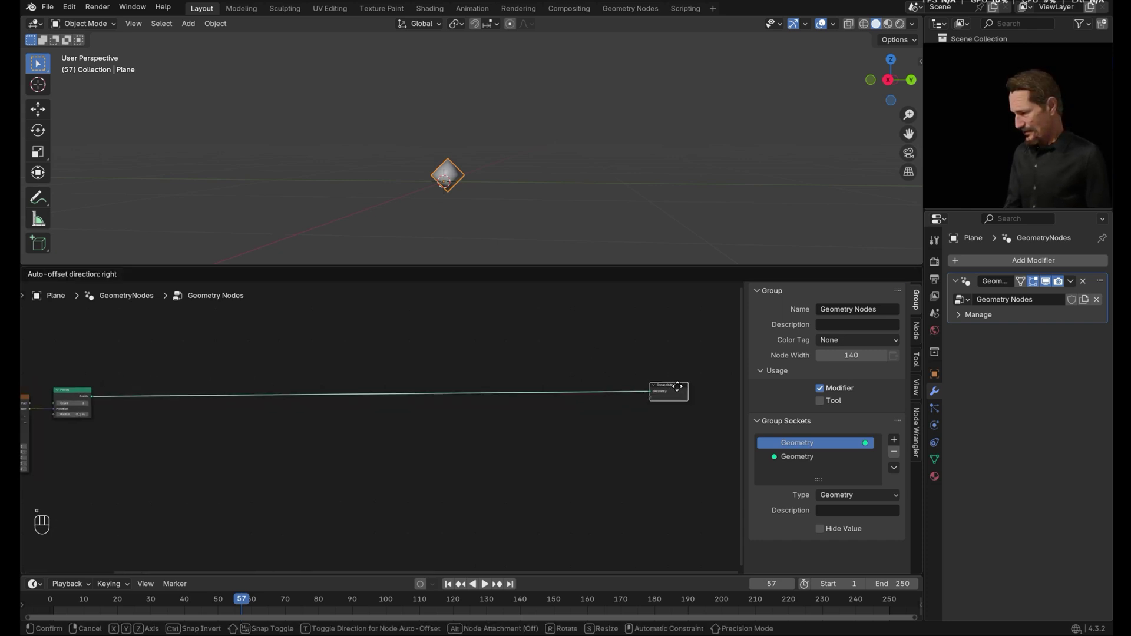
key(shift+a)
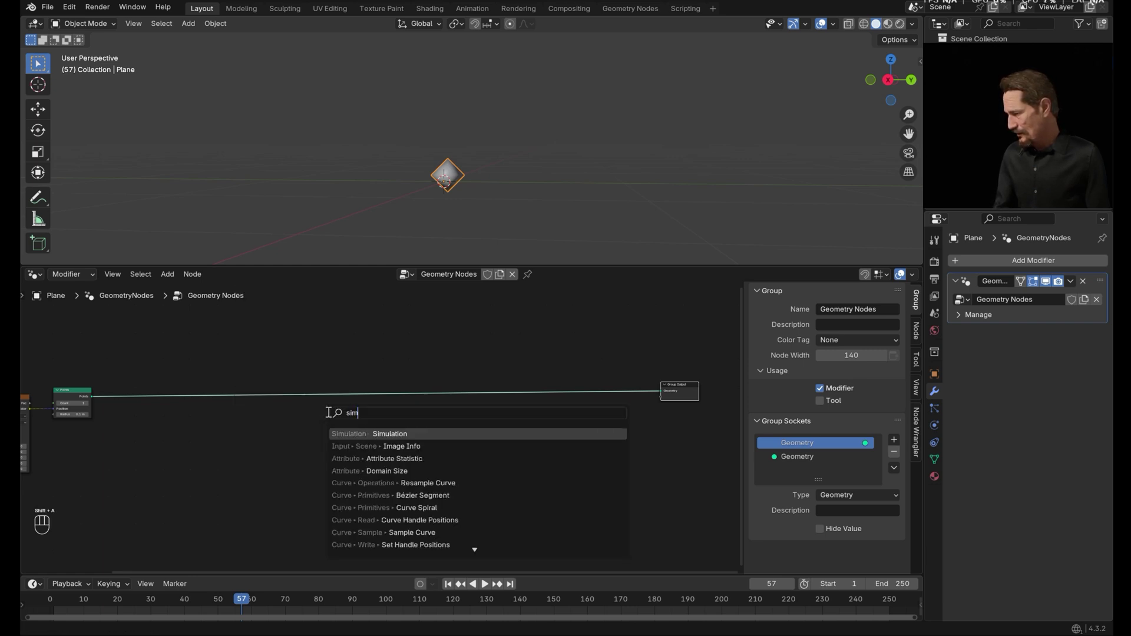
click(194, 390)
click(348, 428)
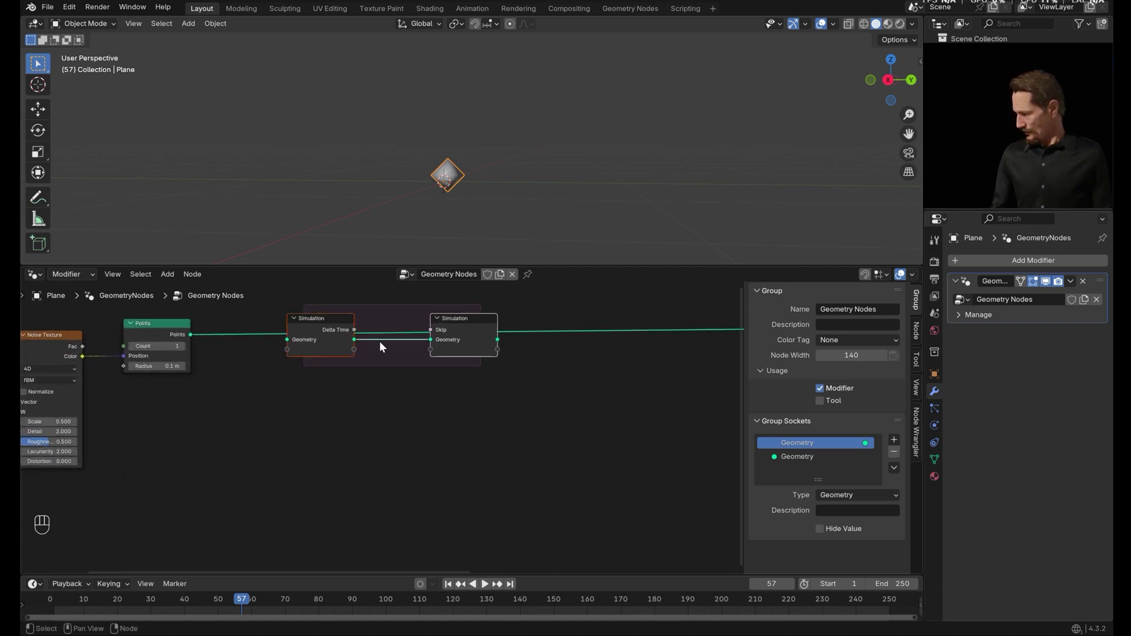
click(412, 321)
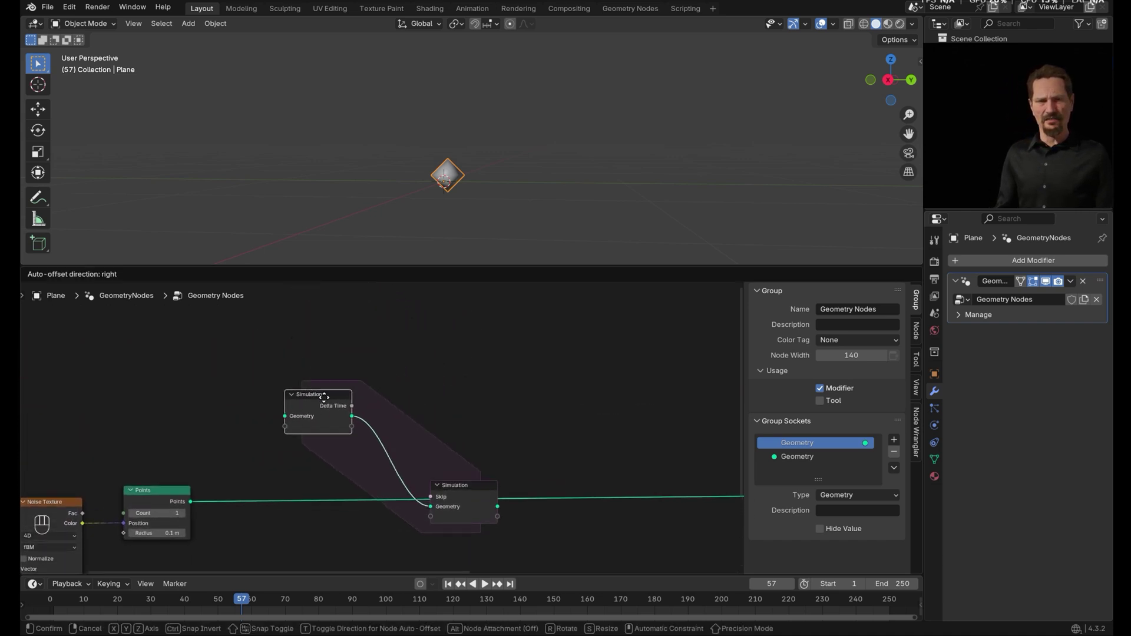
click(467, 486)
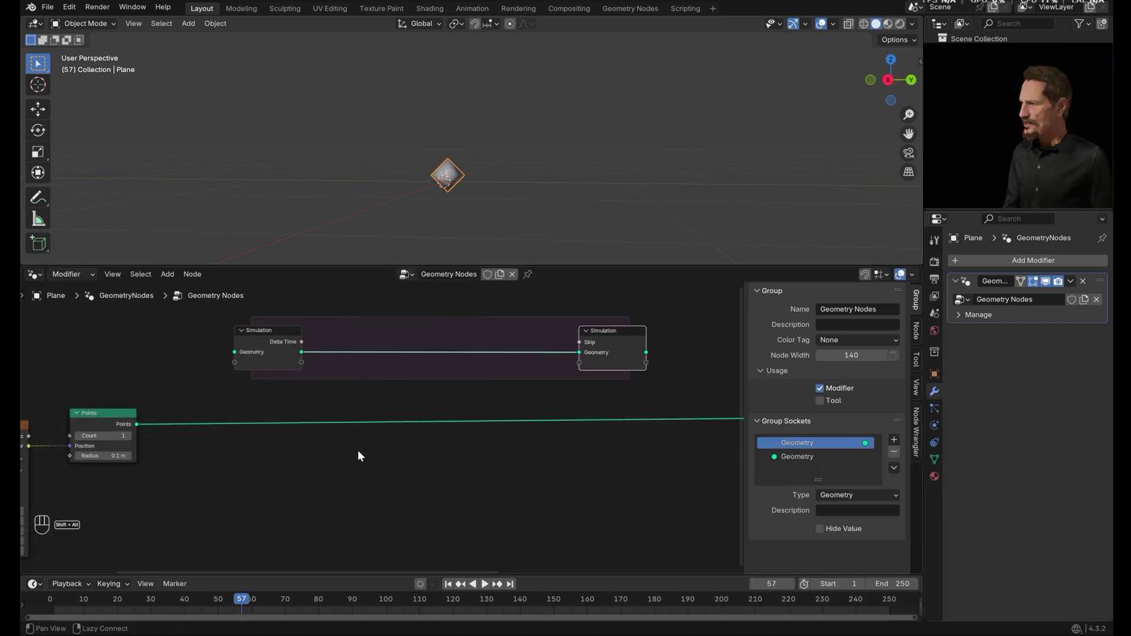
Join the new points with the zone geometry via Join Geometry and play to see the growing trail
key(shift+a)
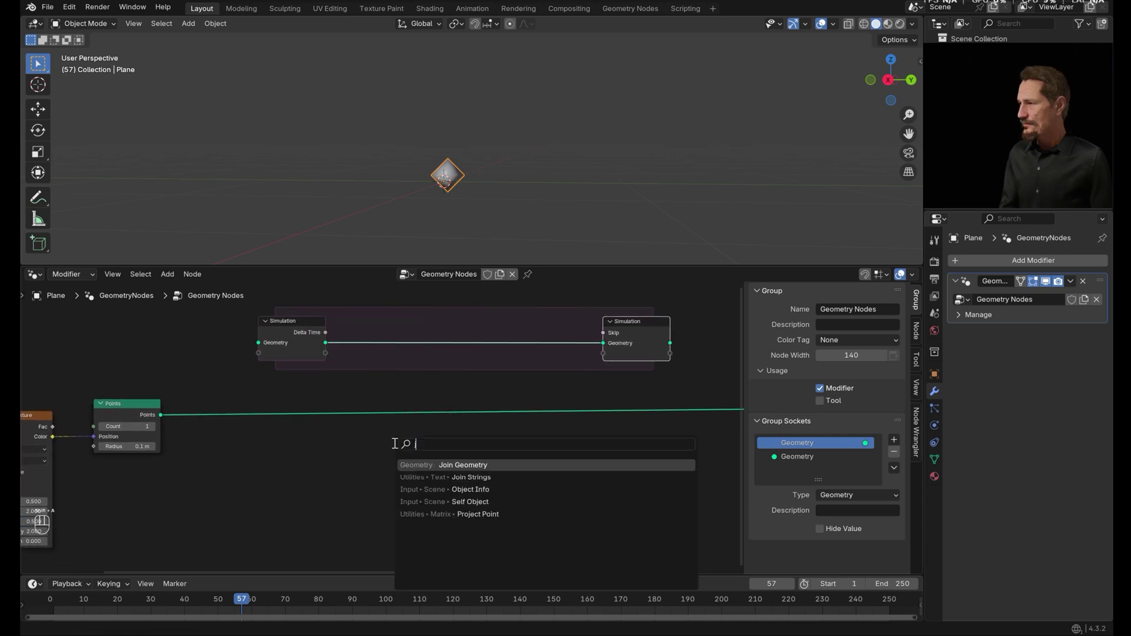
drag(405, 336, 151, 422)
click(161, 419)
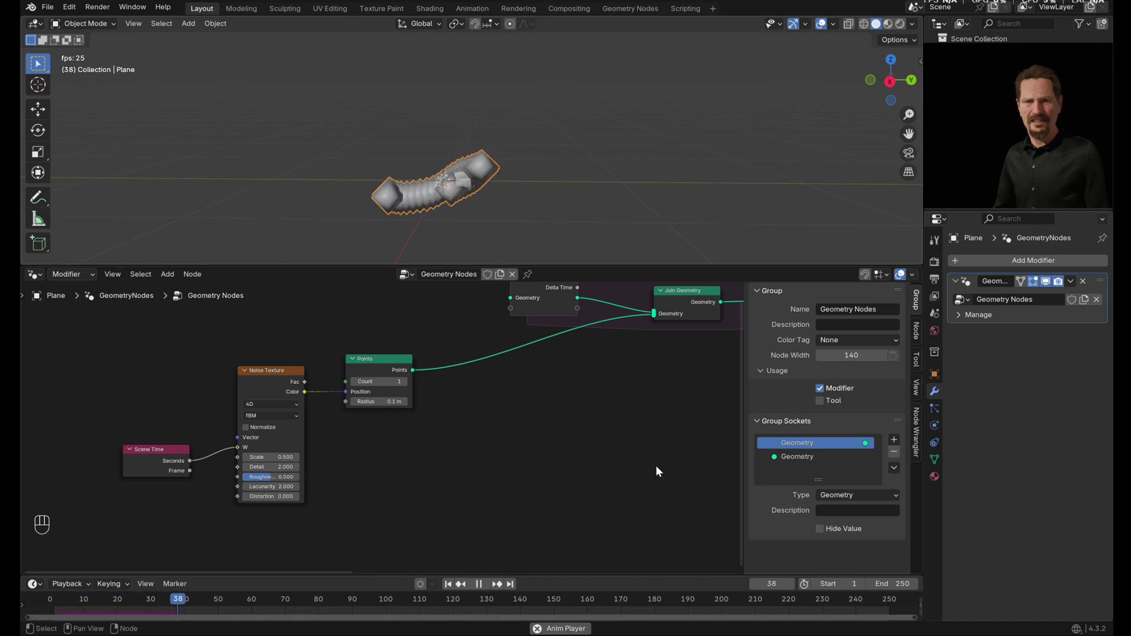
click(480, 587)
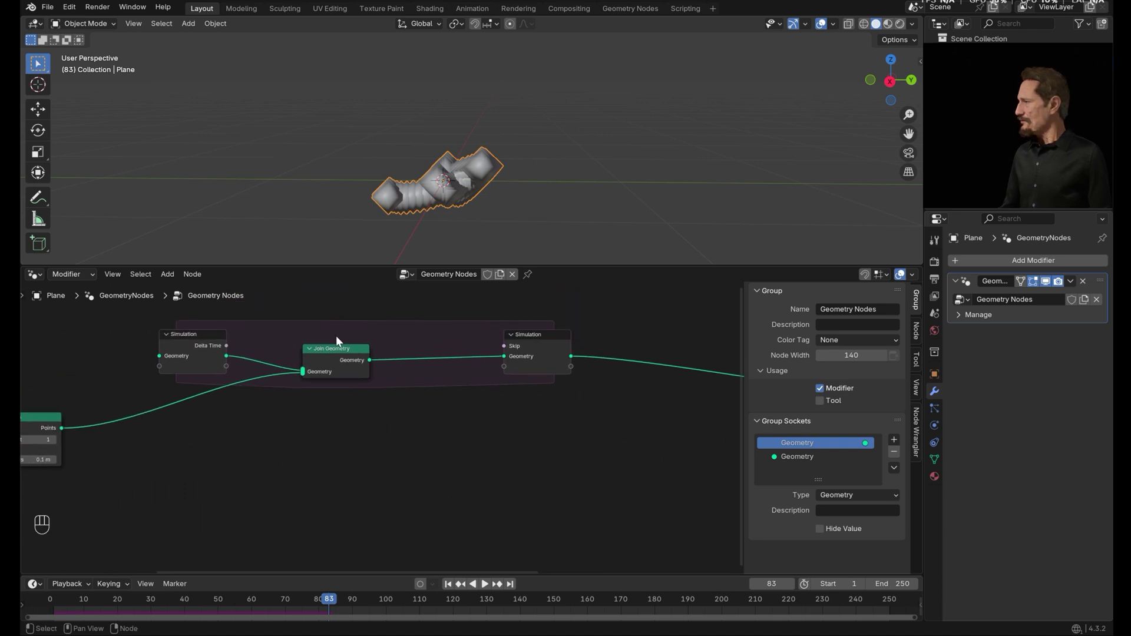
click(340, 354)
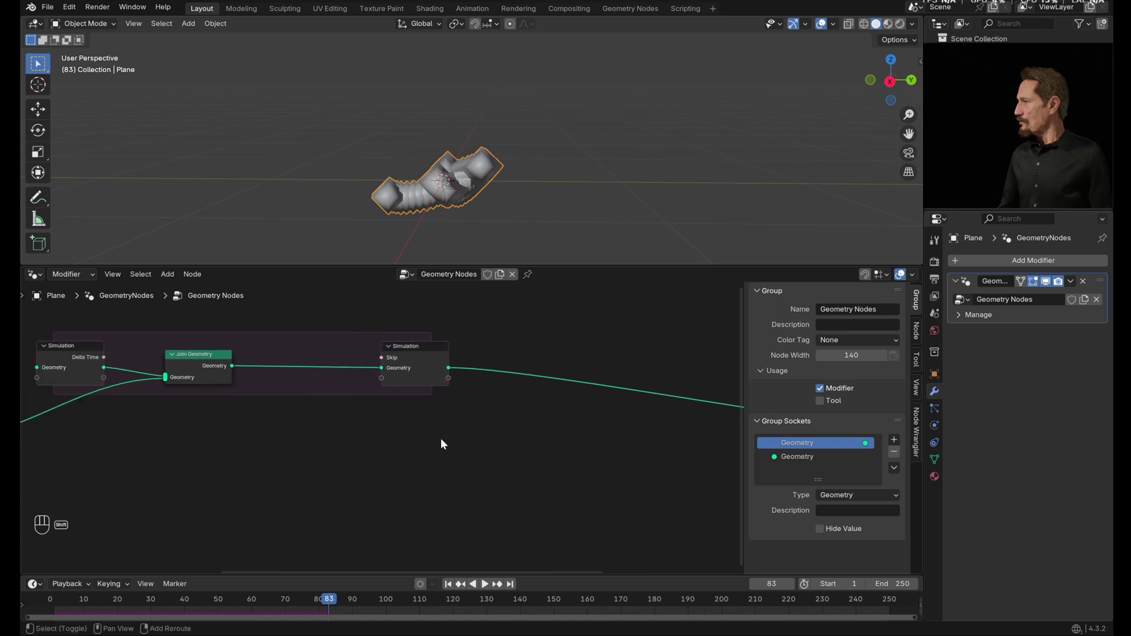
Place a Delete Geometry node in the simulation zone and add an integer Greater Than comparison
key(shift+a)
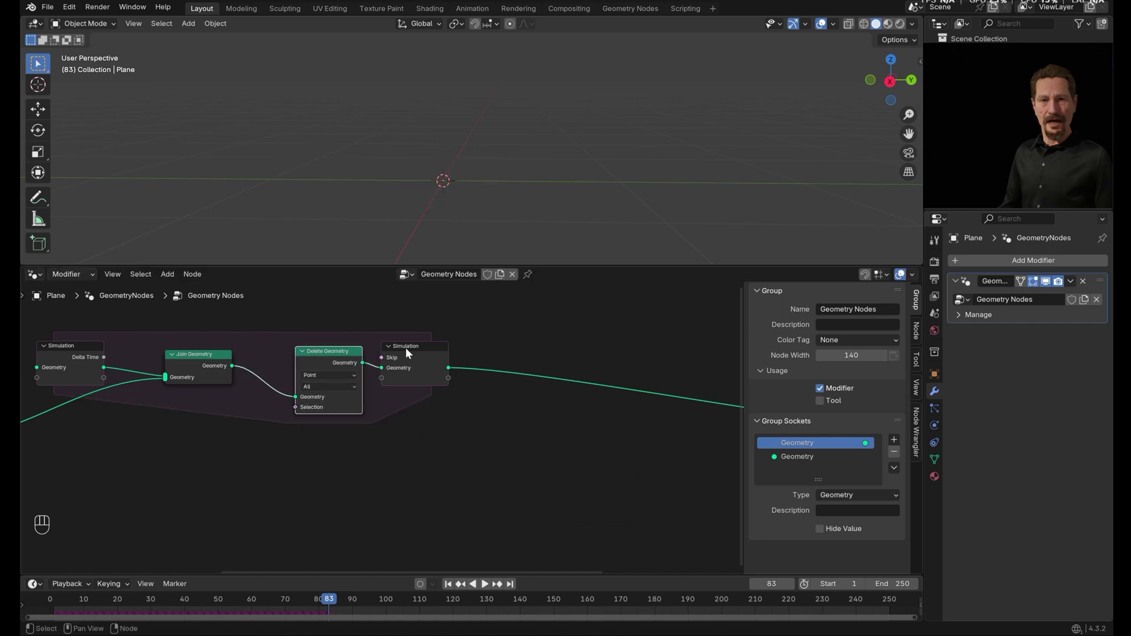
click(433, 351)
click(345, 355)
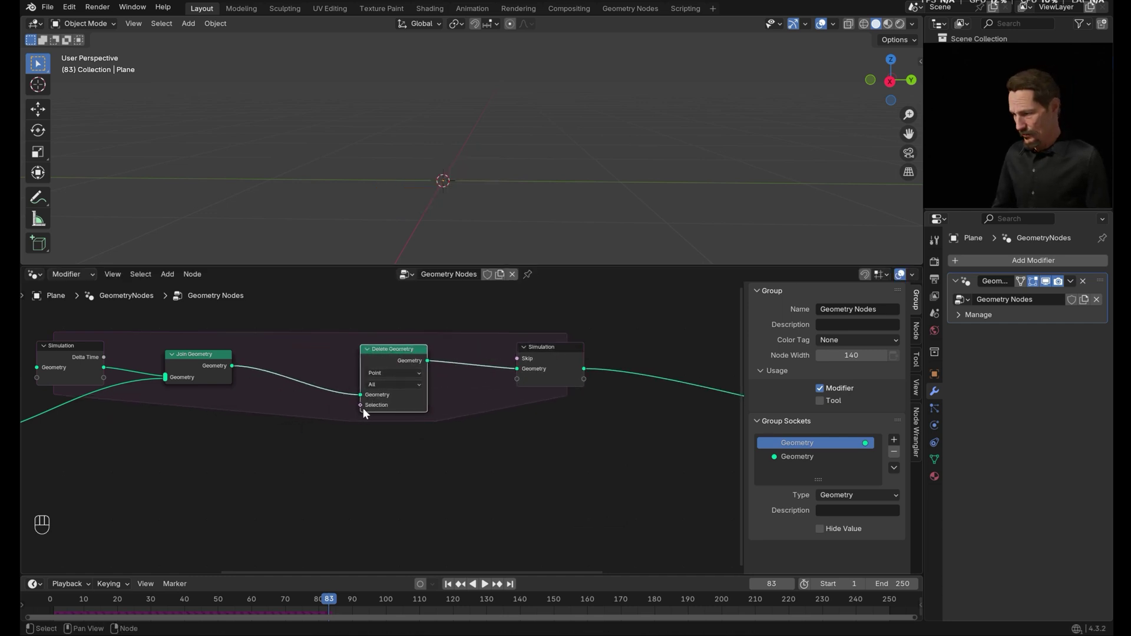
drag(310, 458, 234, 465)
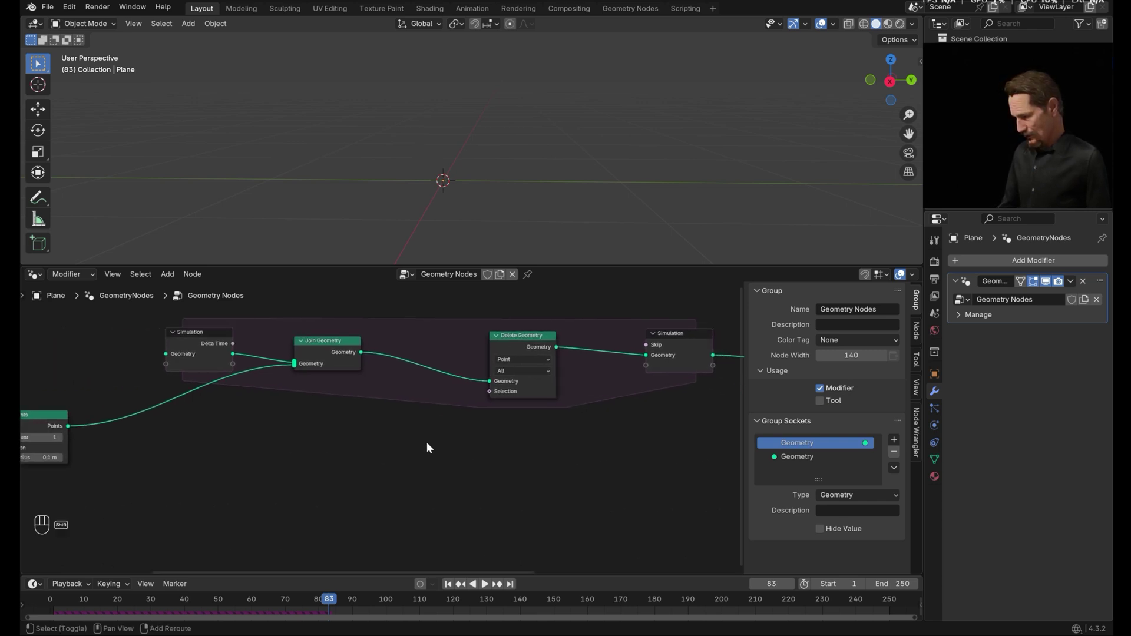
key(shift+a)
key(BackSpace)
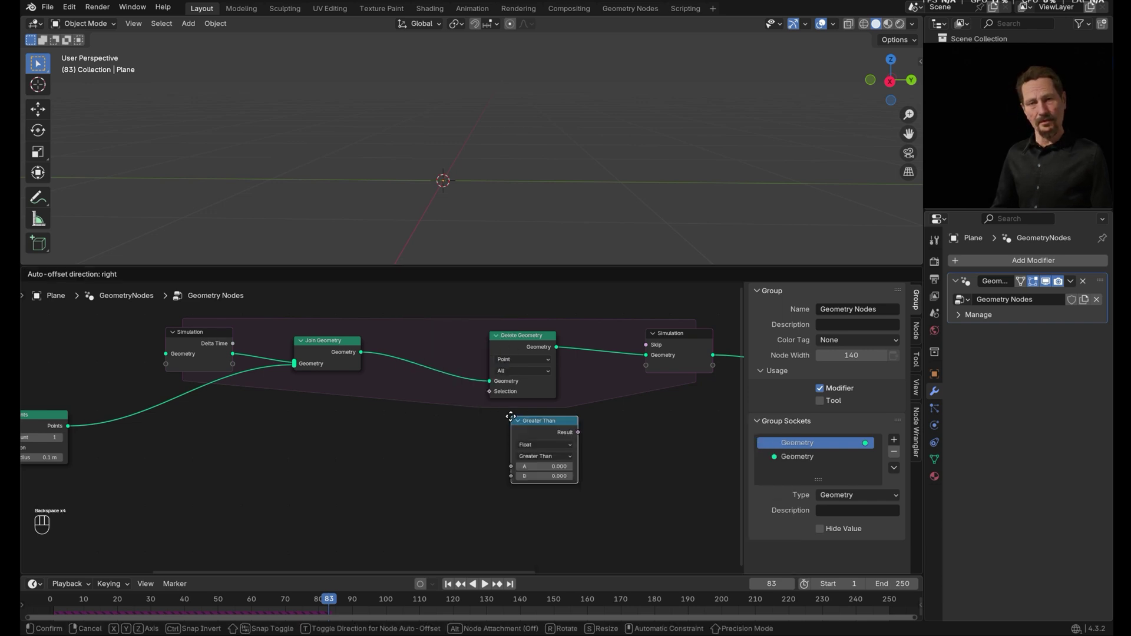
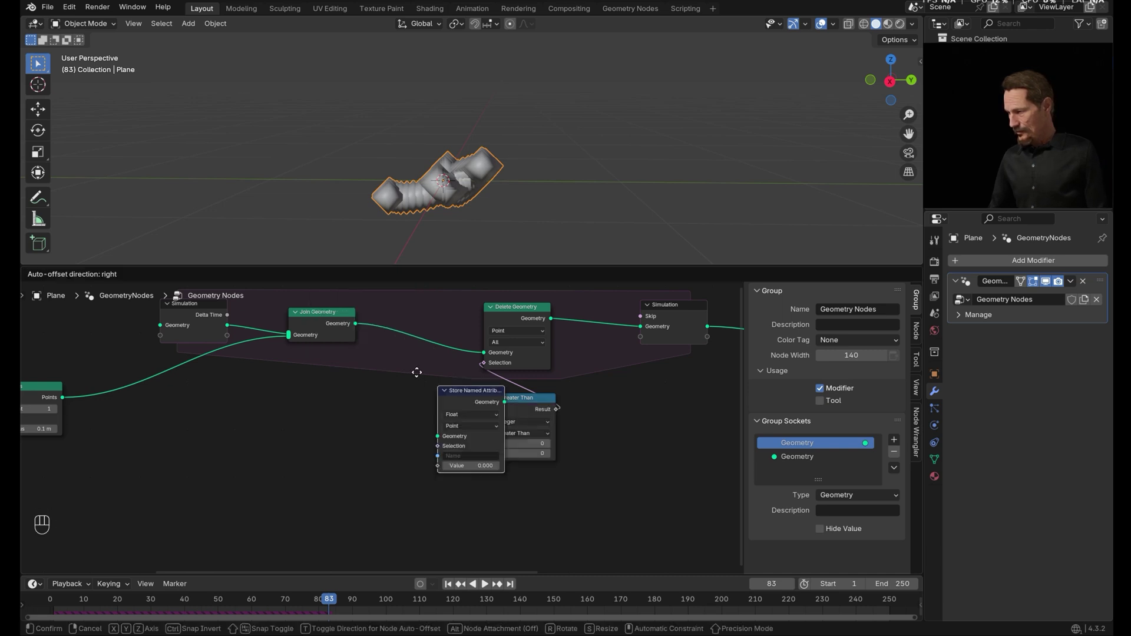
Store an integer 'Snake Length' attribute after Join Geometry, incremented via Math Add reading Named Attribute Snake Length
click(647, 431)
click(508, 314)
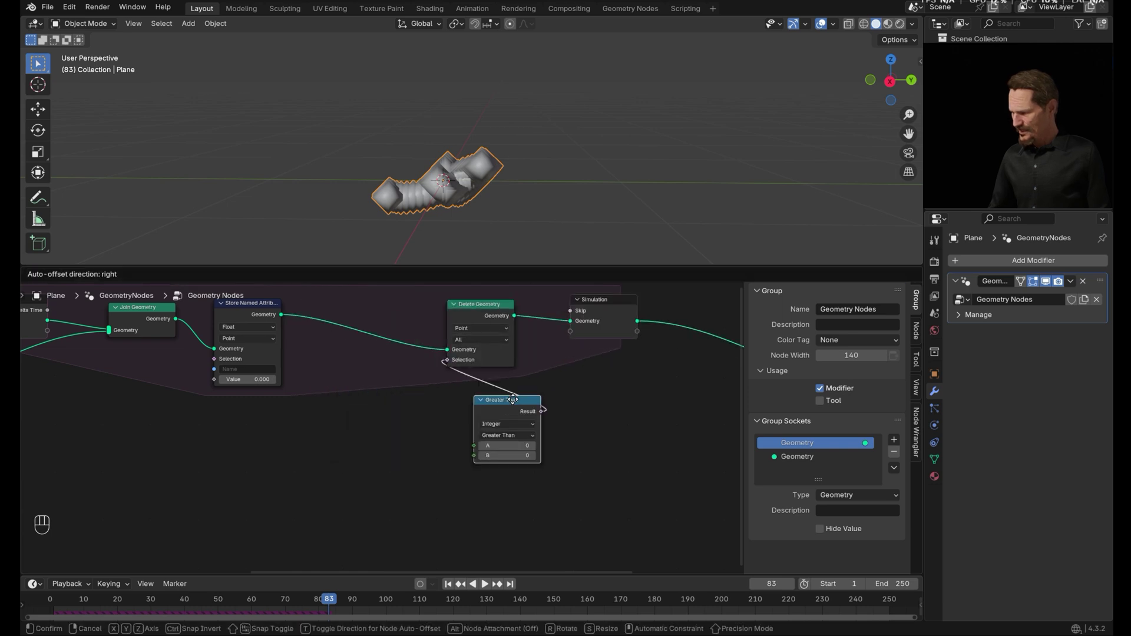
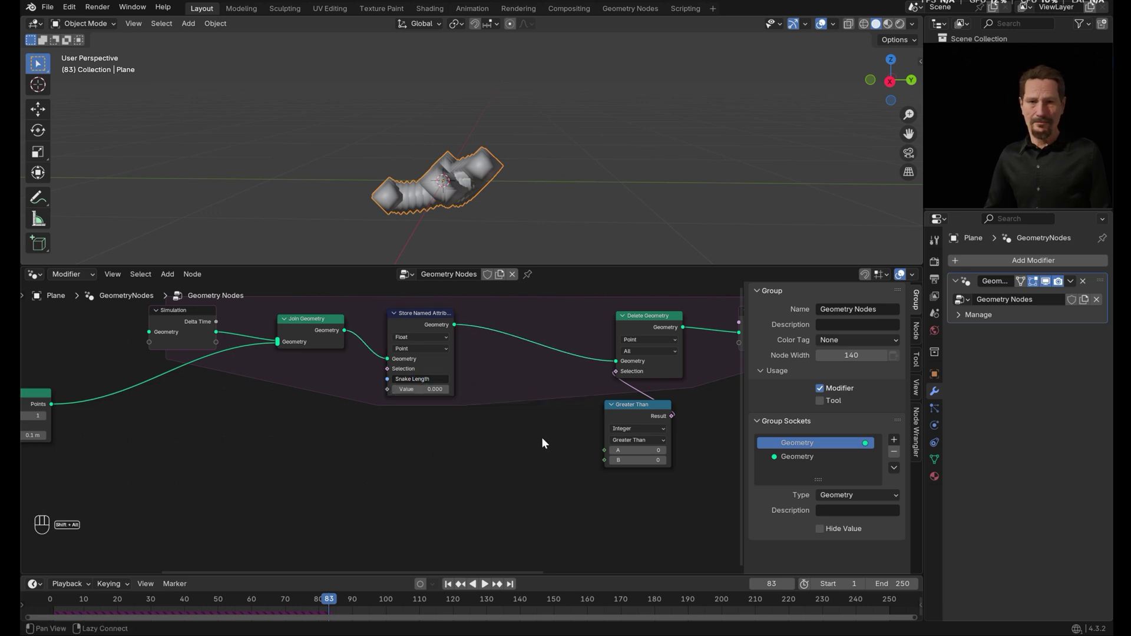
key(shift+a)
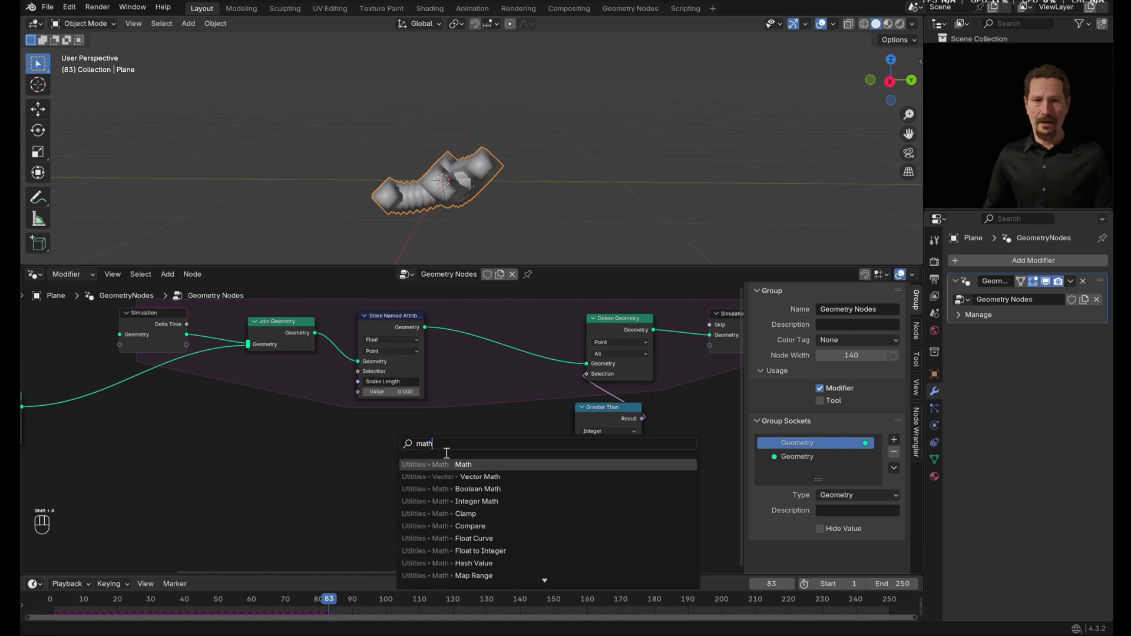
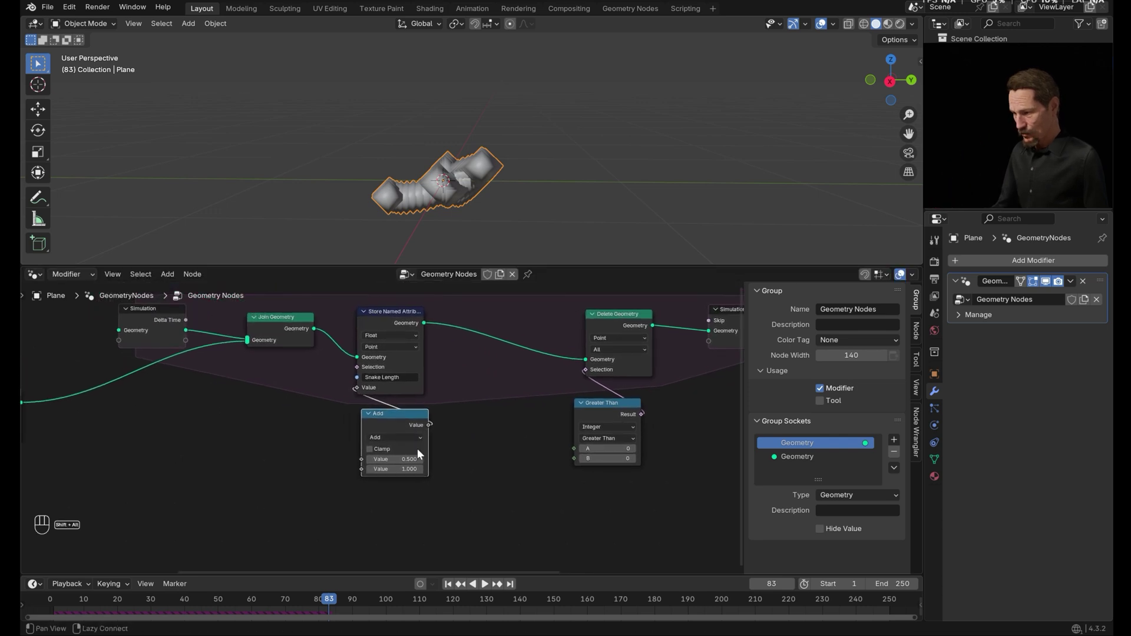
key(shift+a)
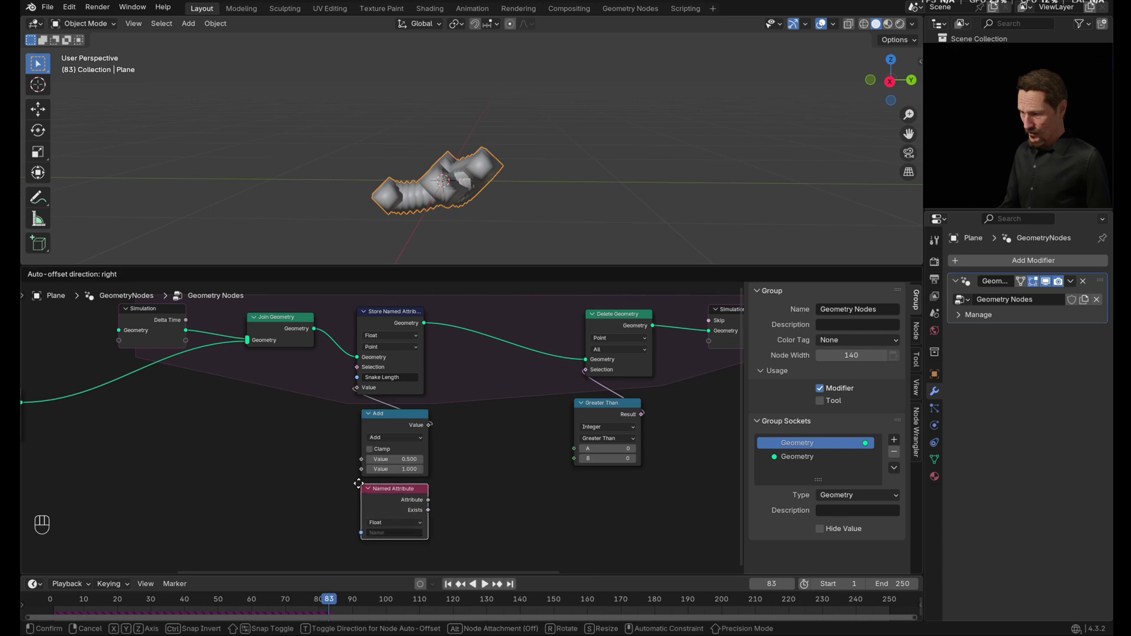
drag(405, 537, 421, 442)
drag(403, 523, 397, 548)
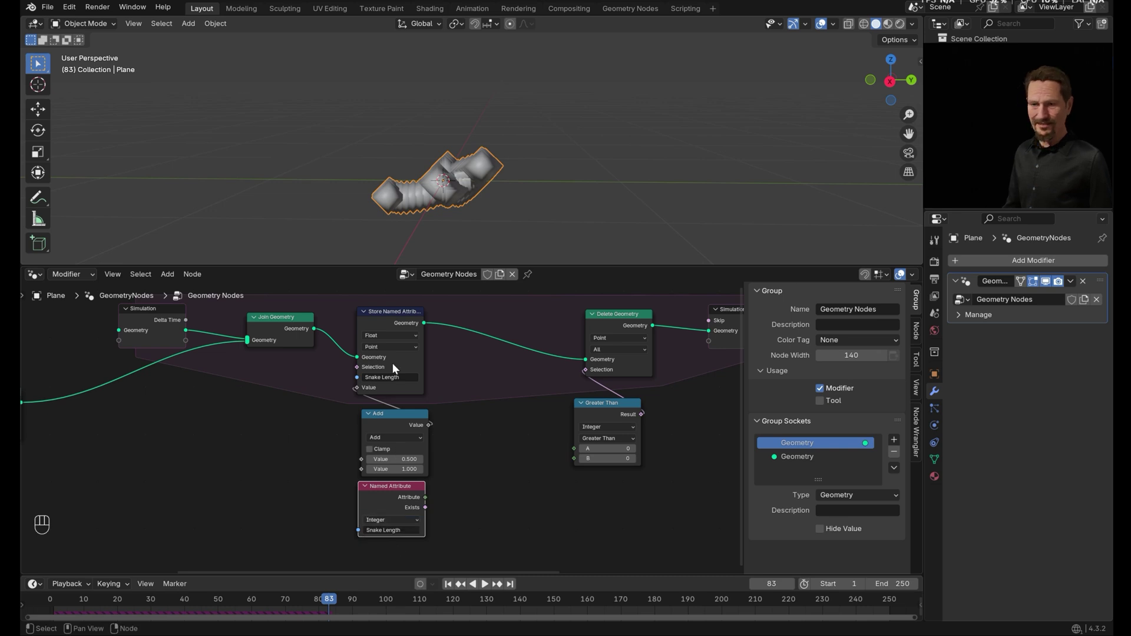
Compare Snake Length against a threshold of 30 in Greater Than to delete old points, and preview the snake
drag(399, 338, 377, 357)
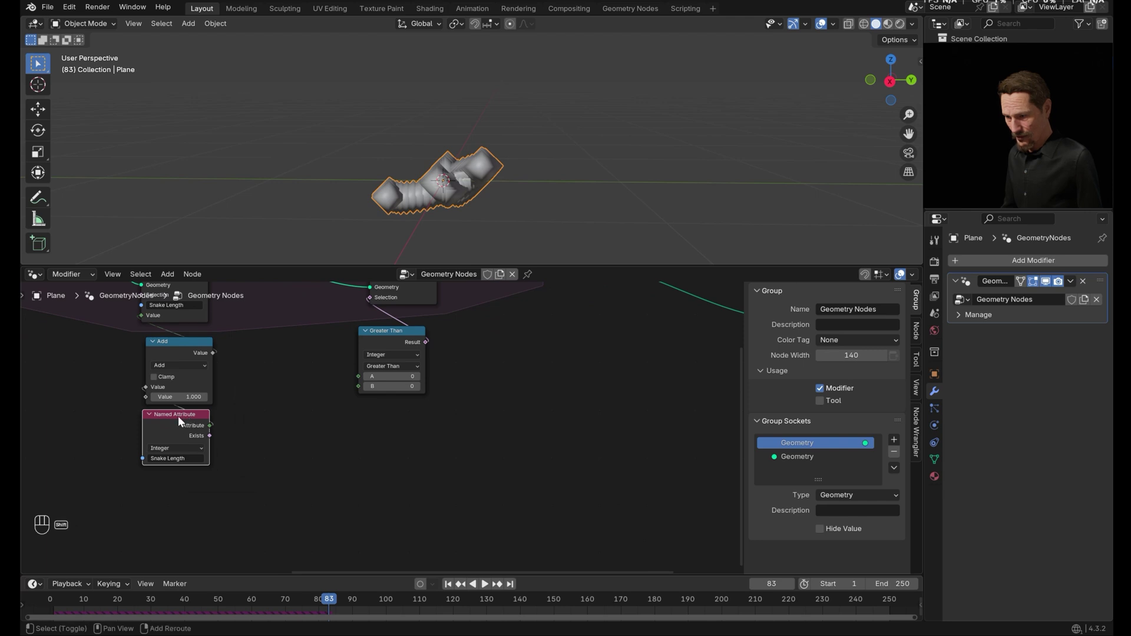
key(shift+d)
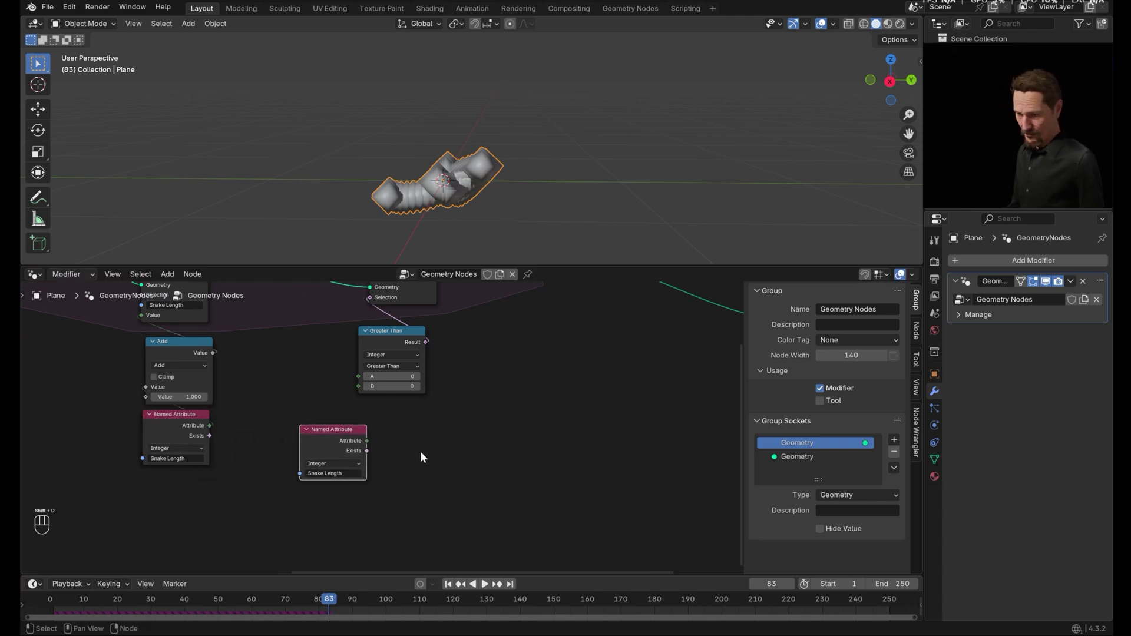
drag(372, 445, 334, 429)
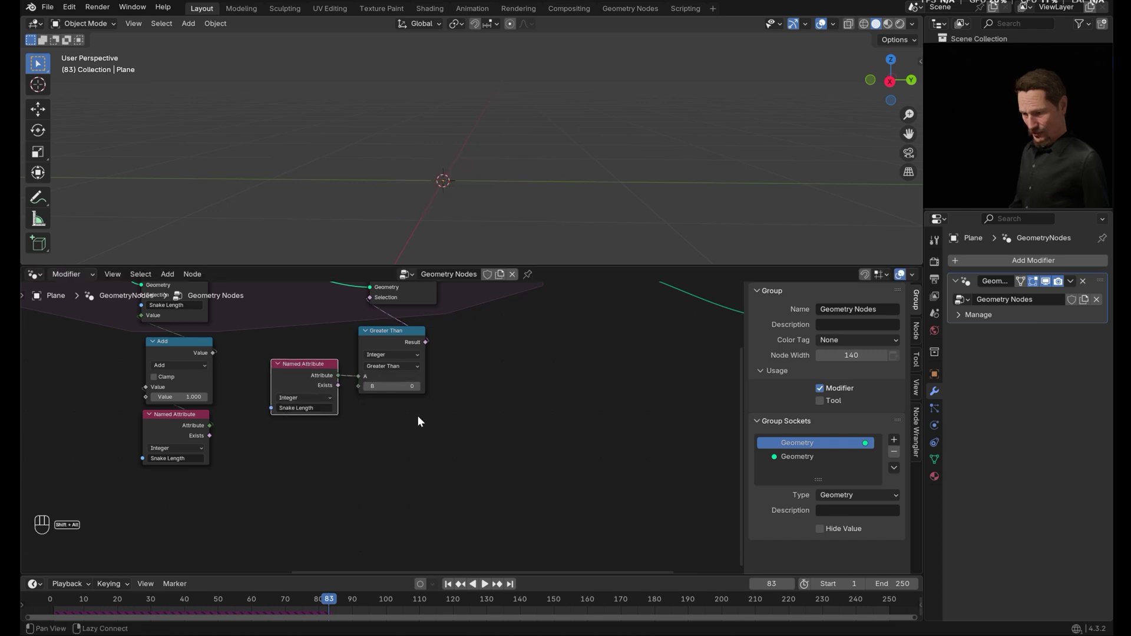
click(425, 387)
click(336, 421)
click(429, 464)
click(486, 588)
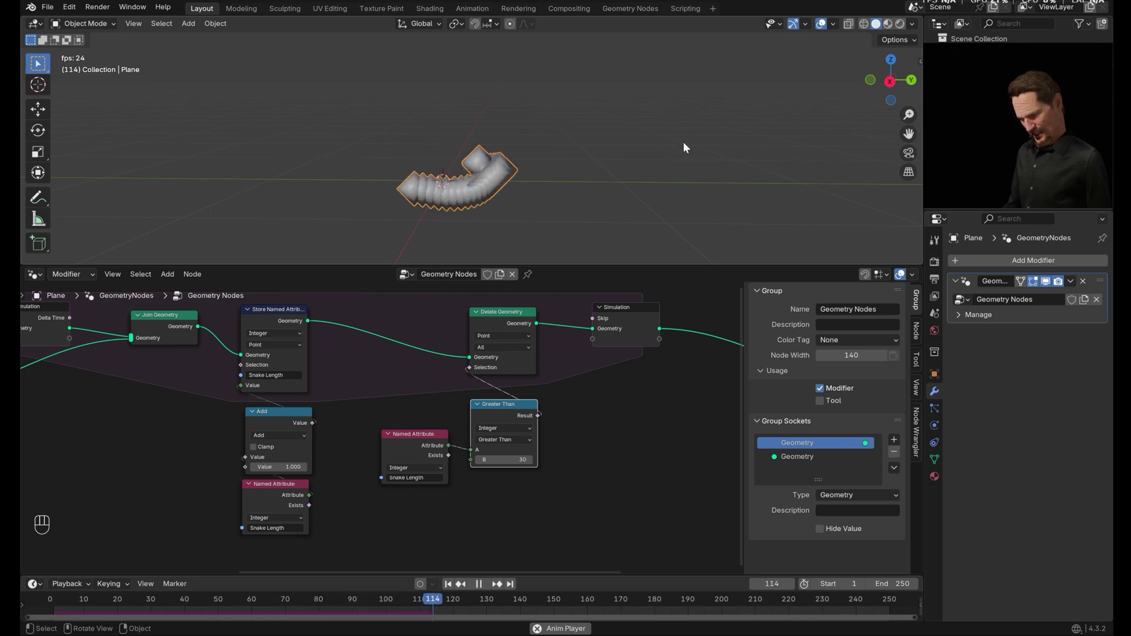
click(483, 589)
click(639, 413)
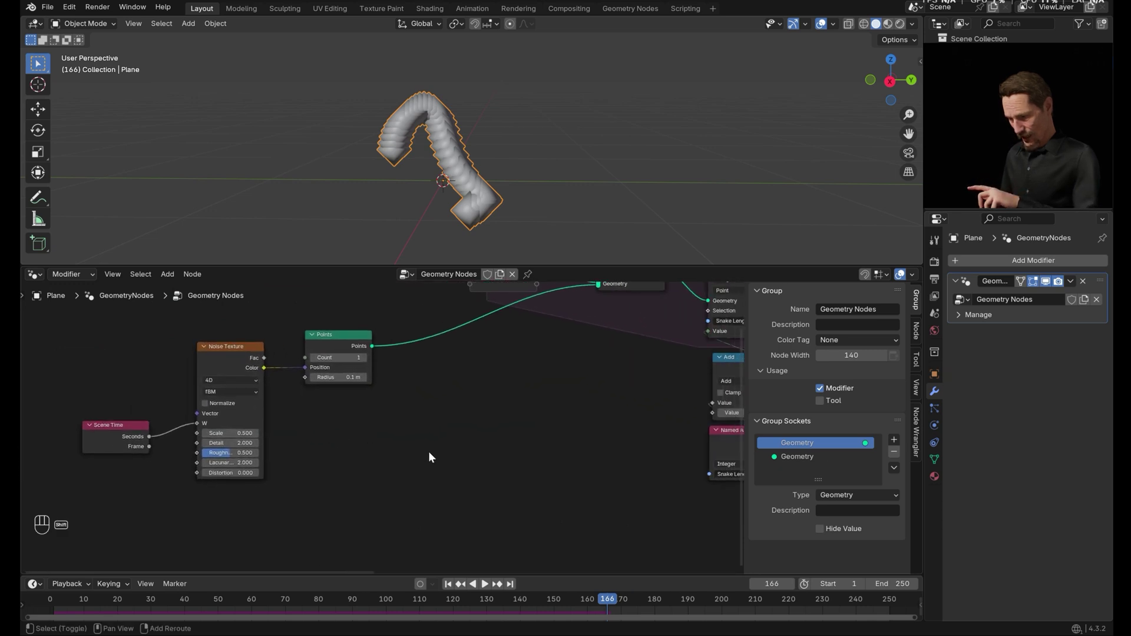
Store 'Max Snake Length' = 100 on the emitted points and feed it into the comparison's second input
key(shift+a)
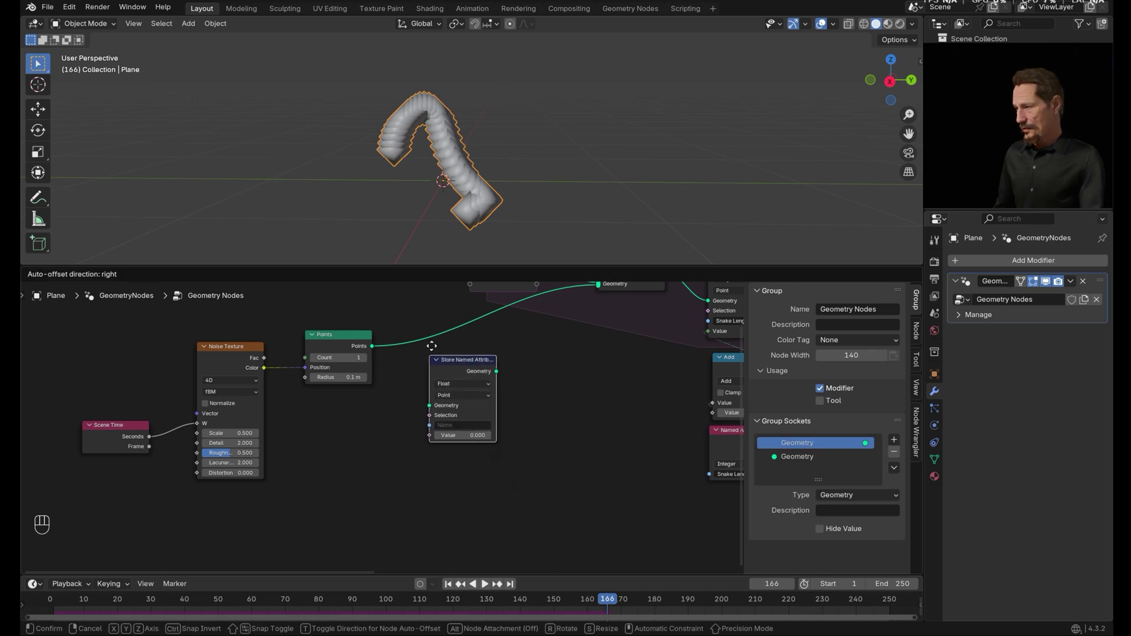
click(420, 334)
click(435, 345)
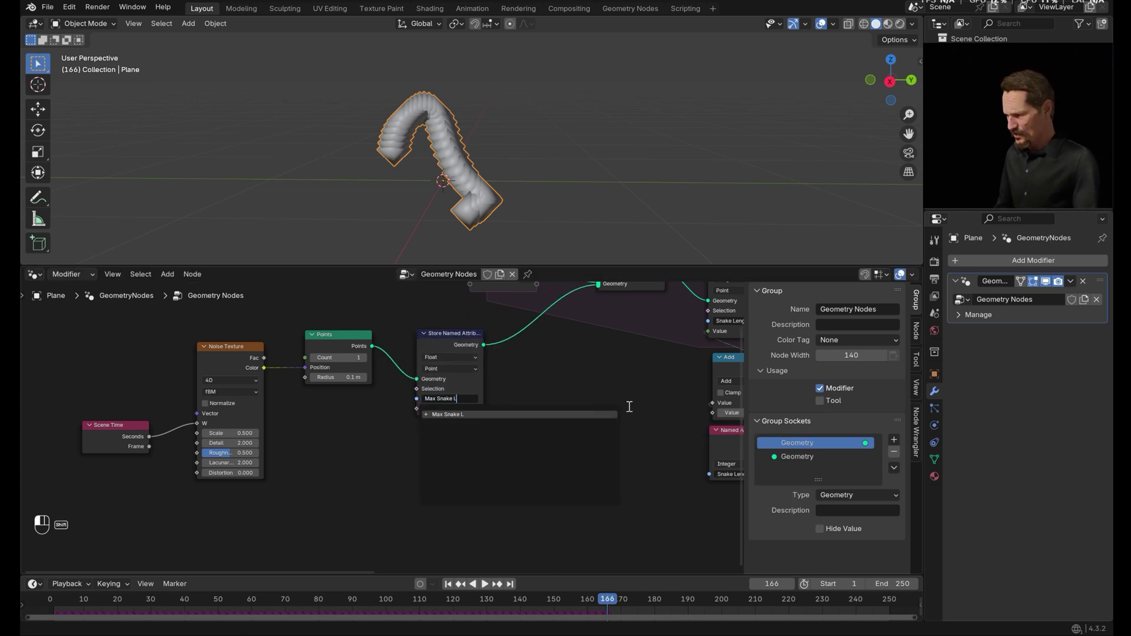
key(shift+alt+KP_0)
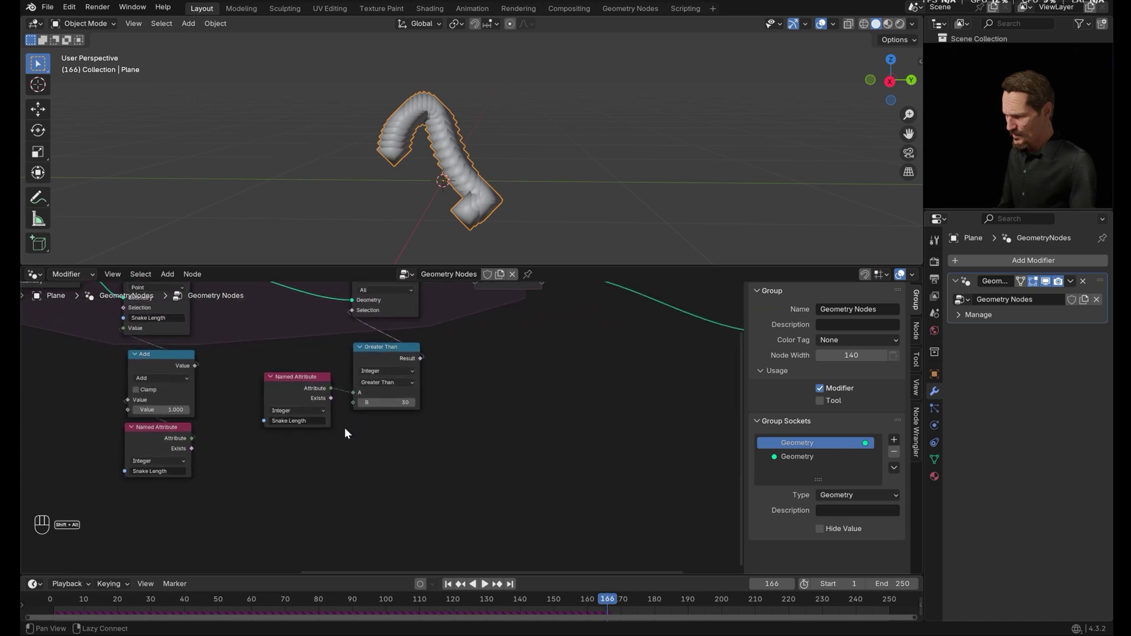
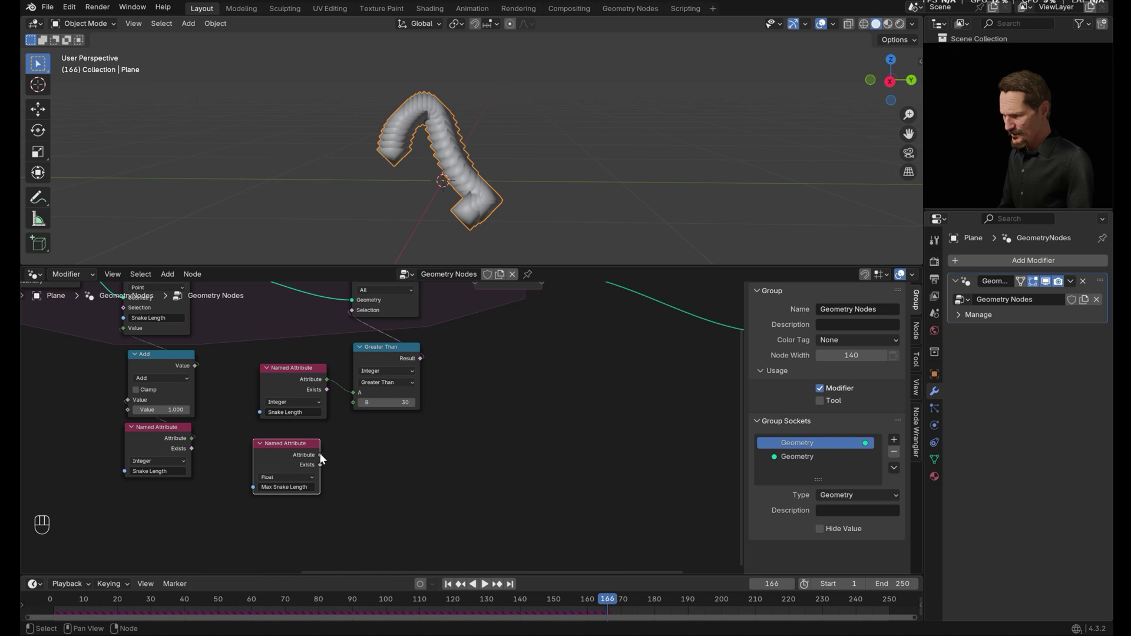
click(230, 482)
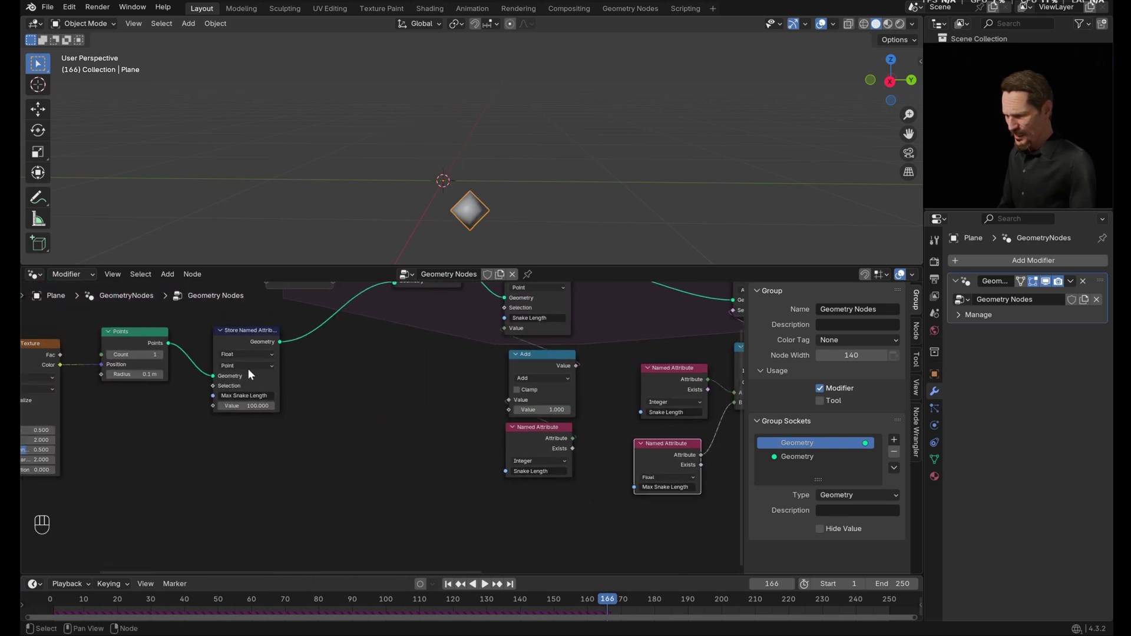
drag(245, 362, 232, 473)
key(KP_0)
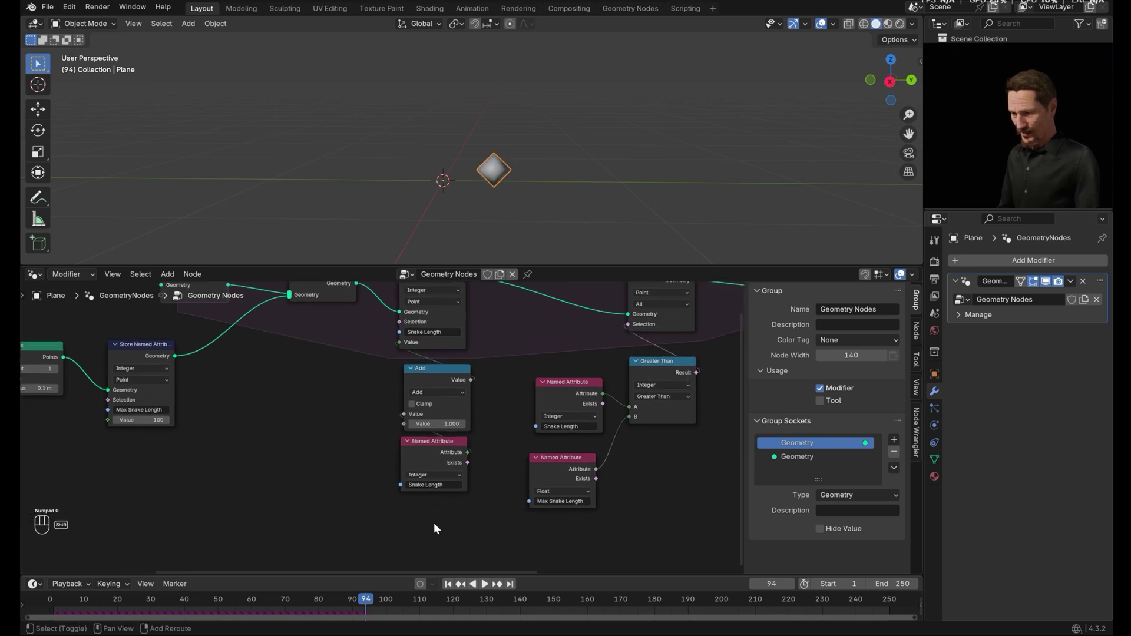
click(453, 586)
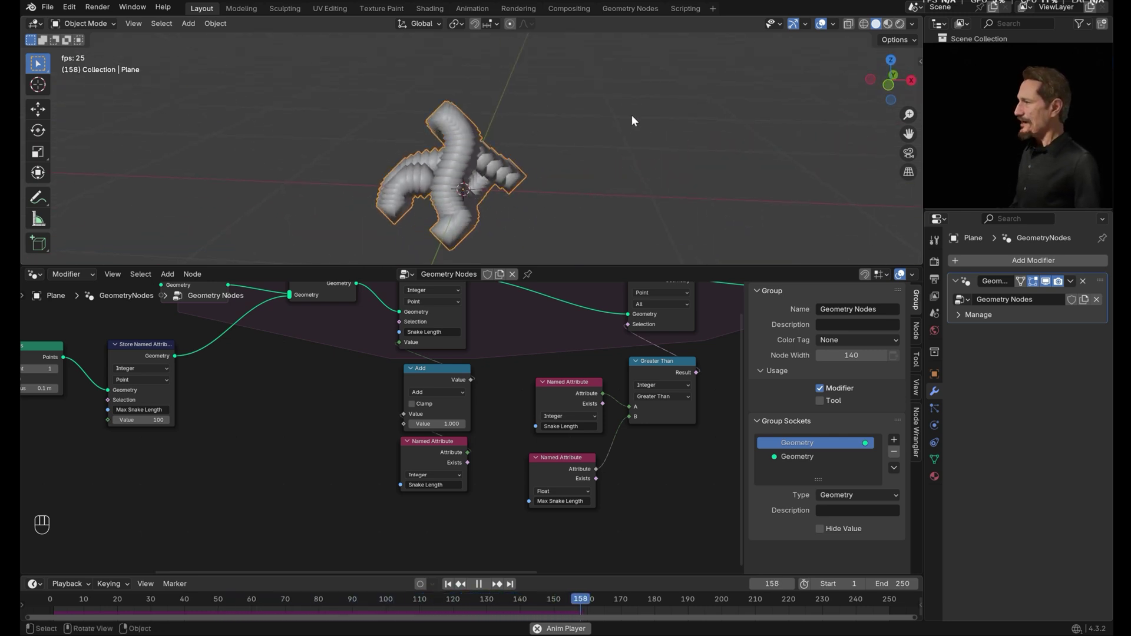
drag(573, 175, 619, 170)
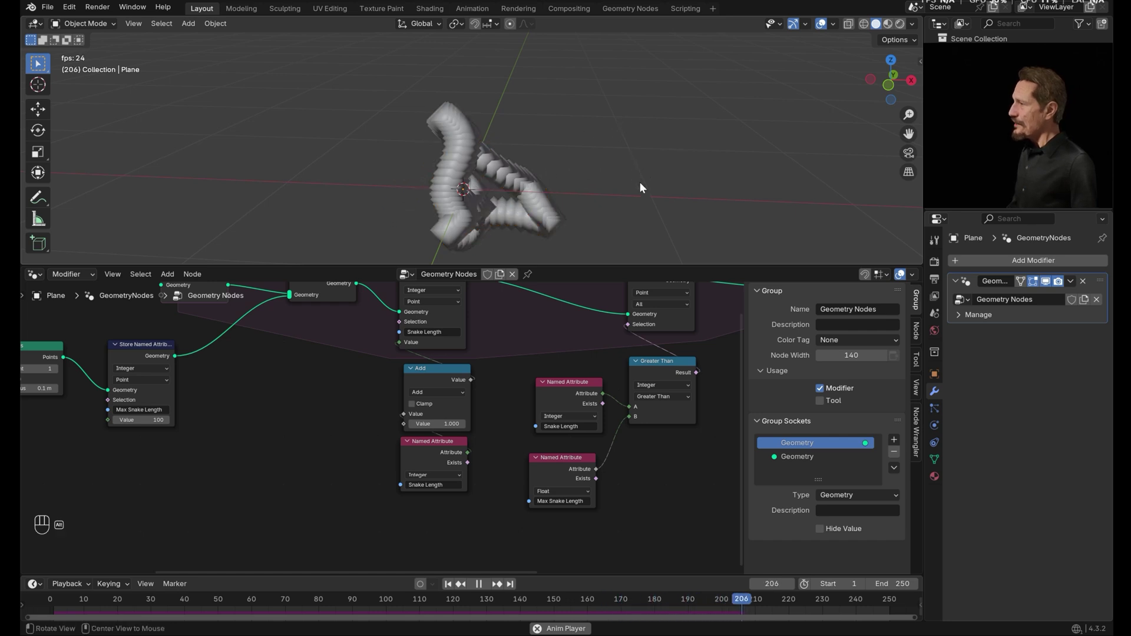
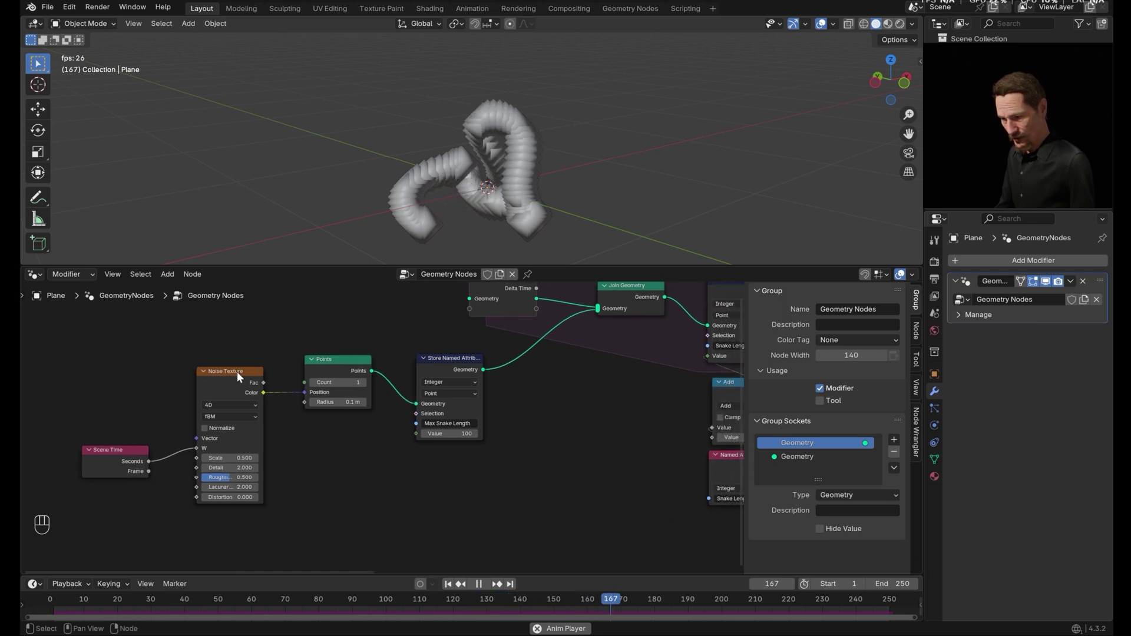
click(240, 375)
Insert a Vector Math Scale node between the noise Color and point Position, set to 2
click(207, 374)
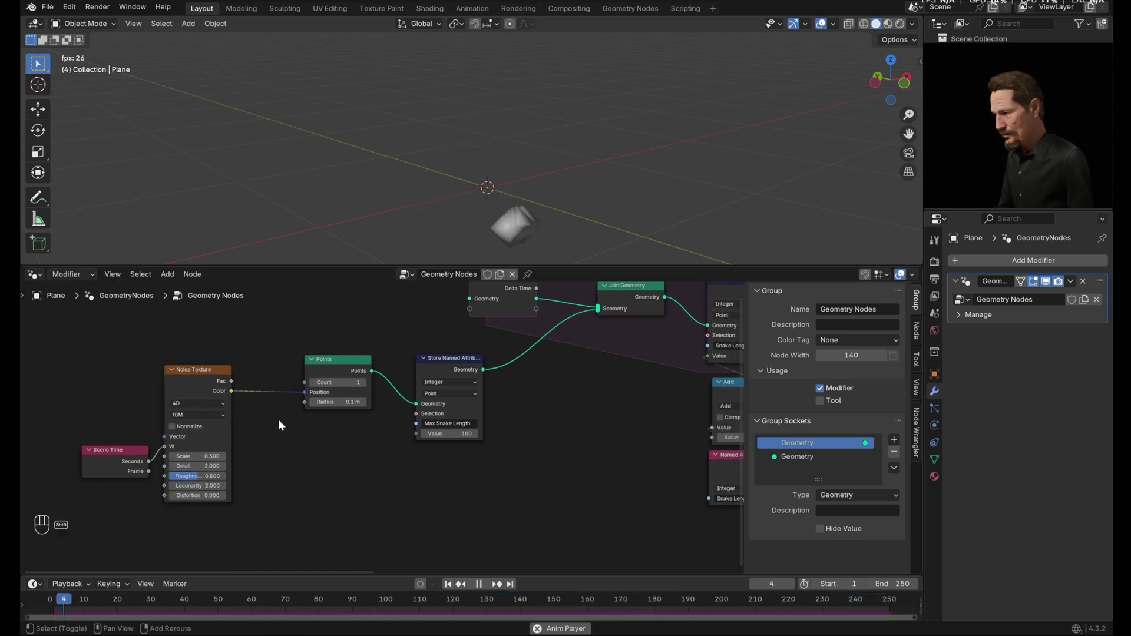
key(shift+a)
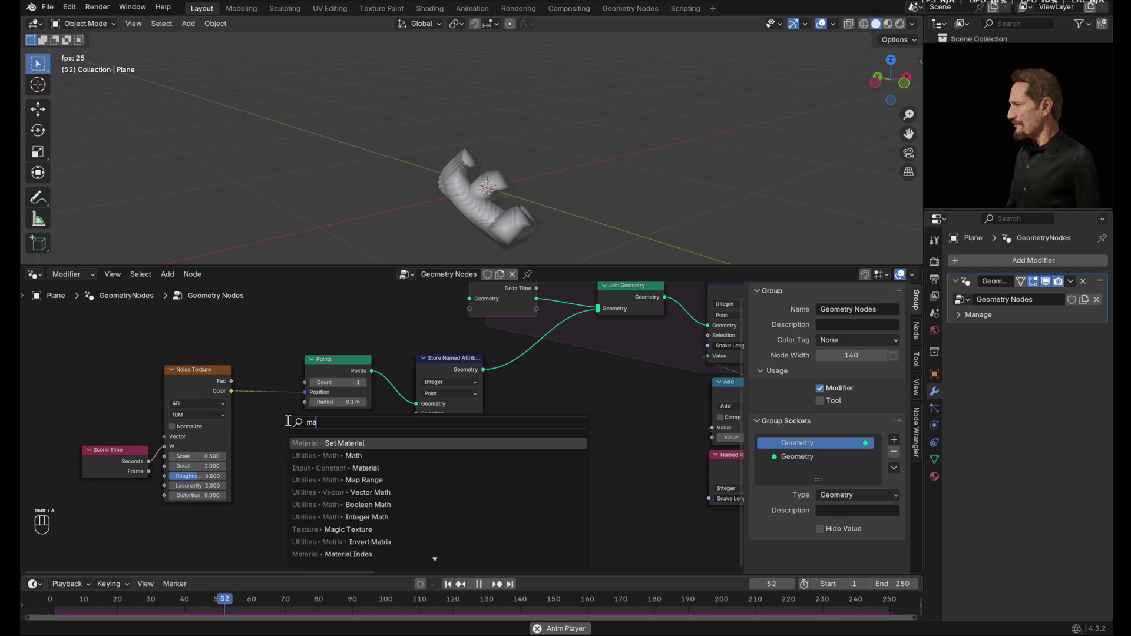
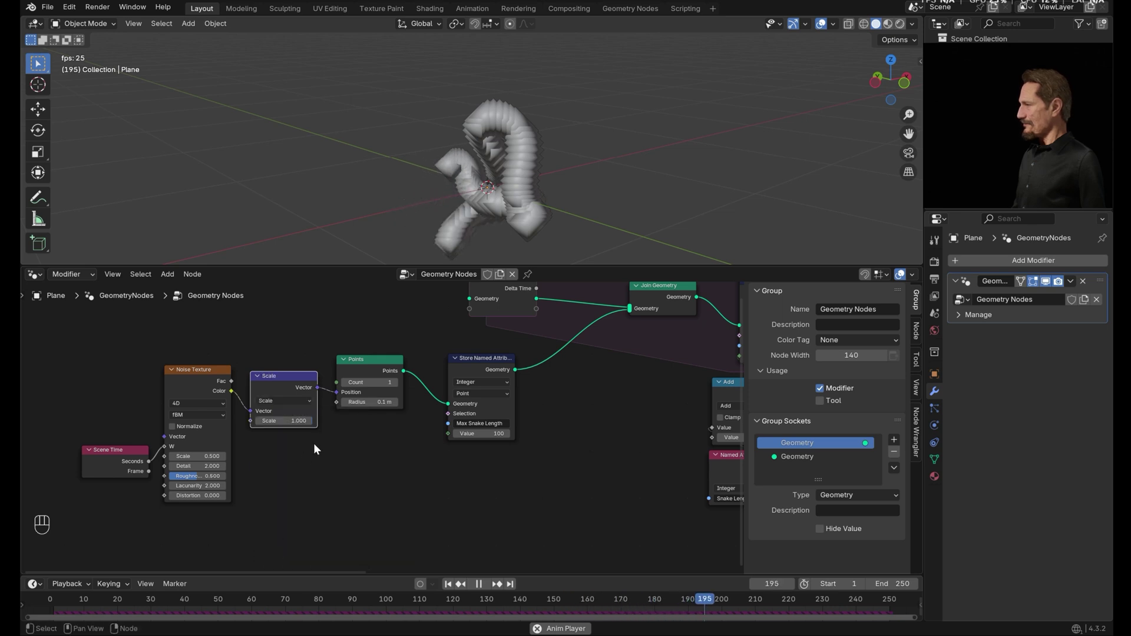
click(313, 425)
click(313, 424)
double_click(314, 424)
drag(307, 424, 322, 467)
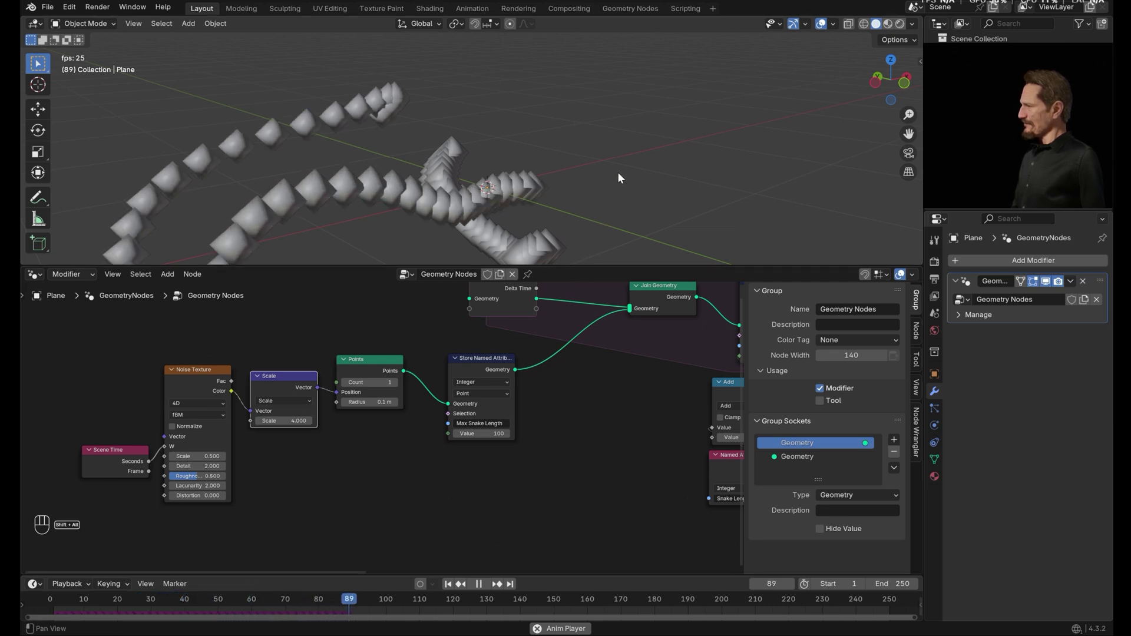
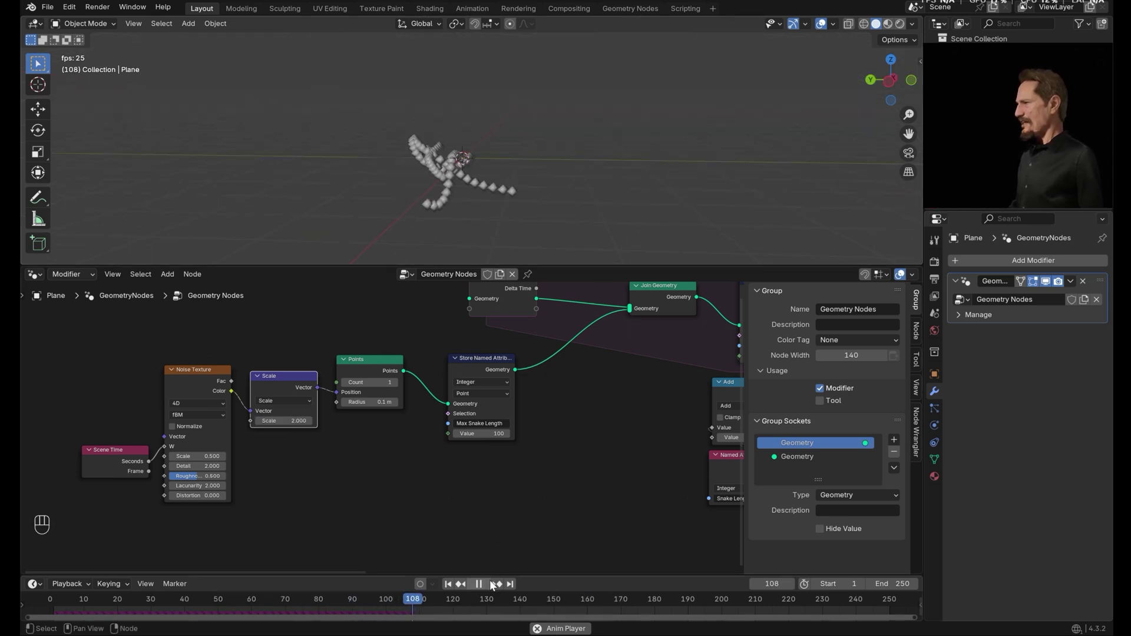
drag(480, 582, 475, 561)
Rewind to frame 1, raise the Points count to 3 and replay to see multiple snakes
click(411, 485)
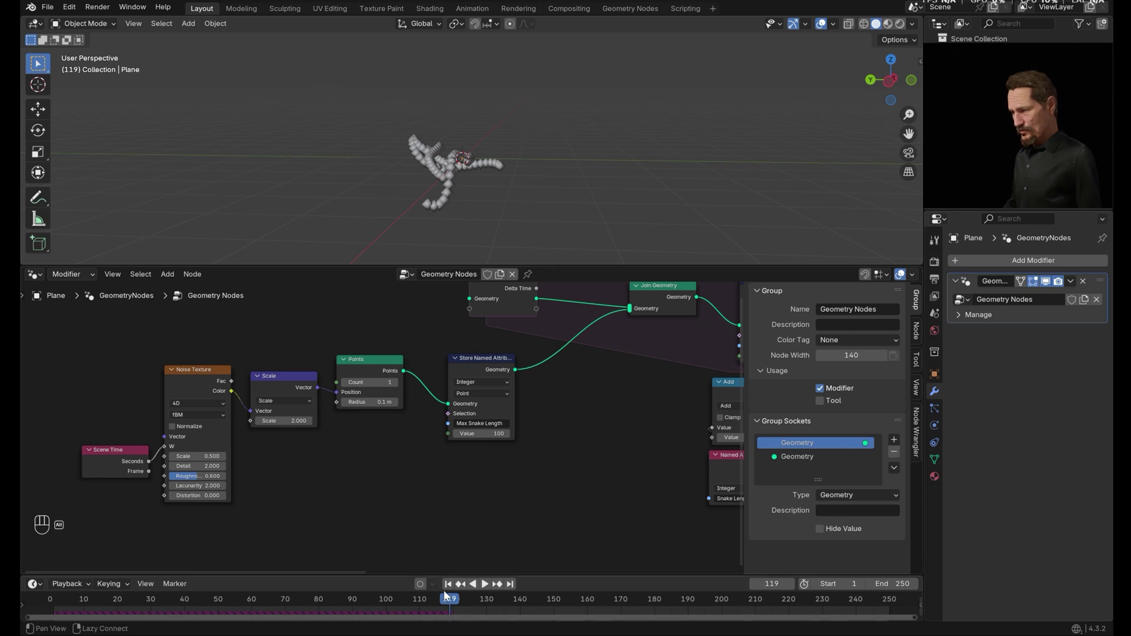
drag(448, 588, 439, 559)
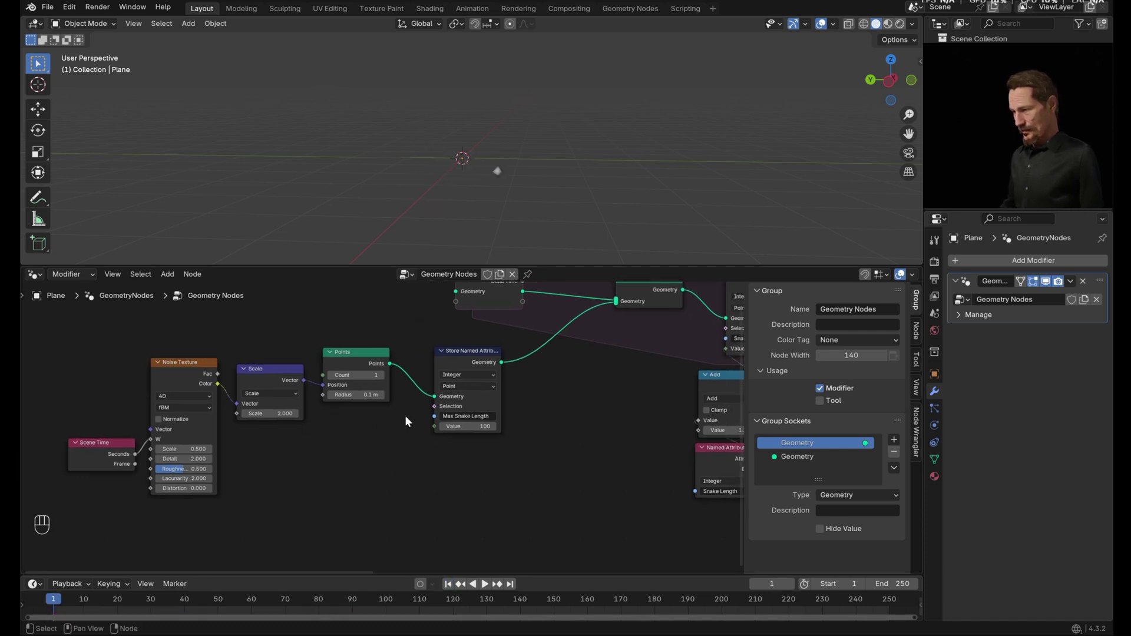
click(384, 380)
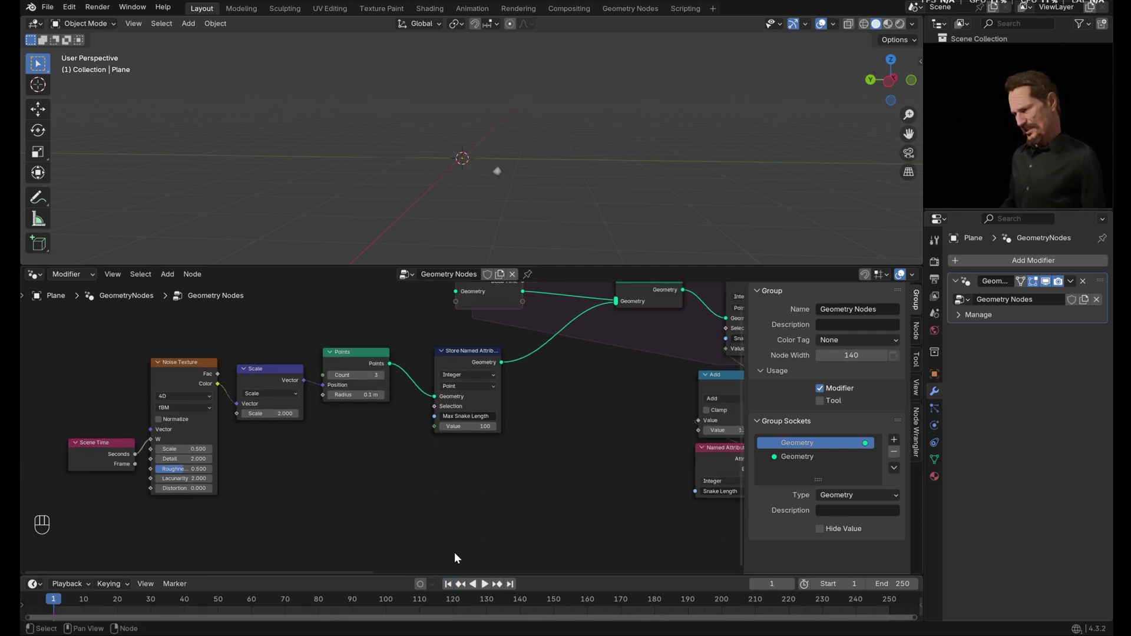
click(486, 586)
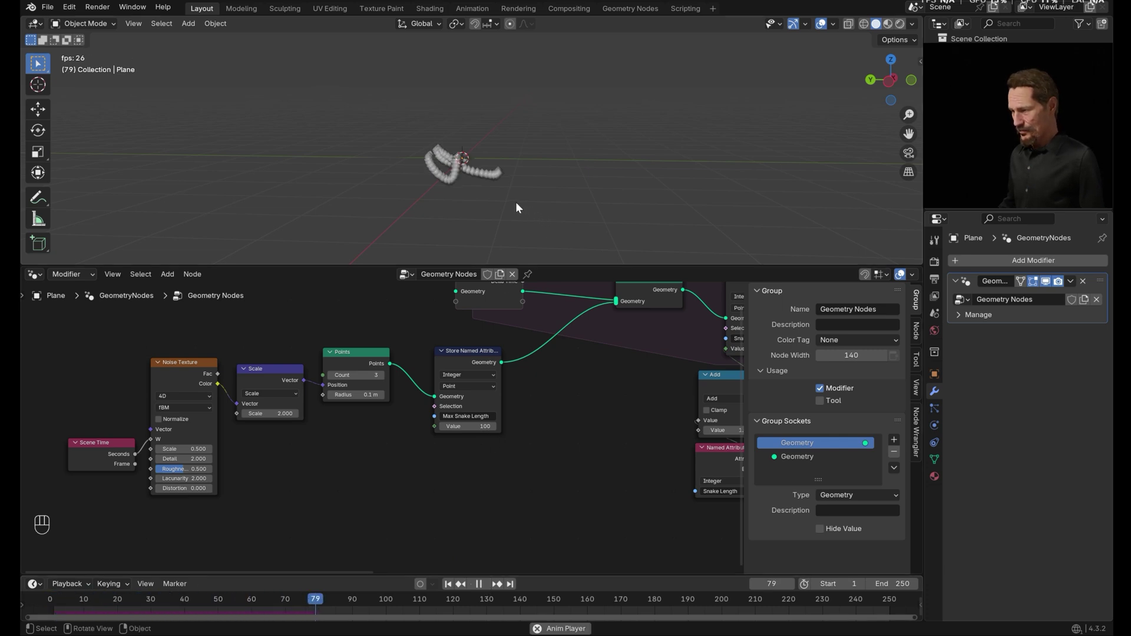
click(483, 586)
click(385, 447)
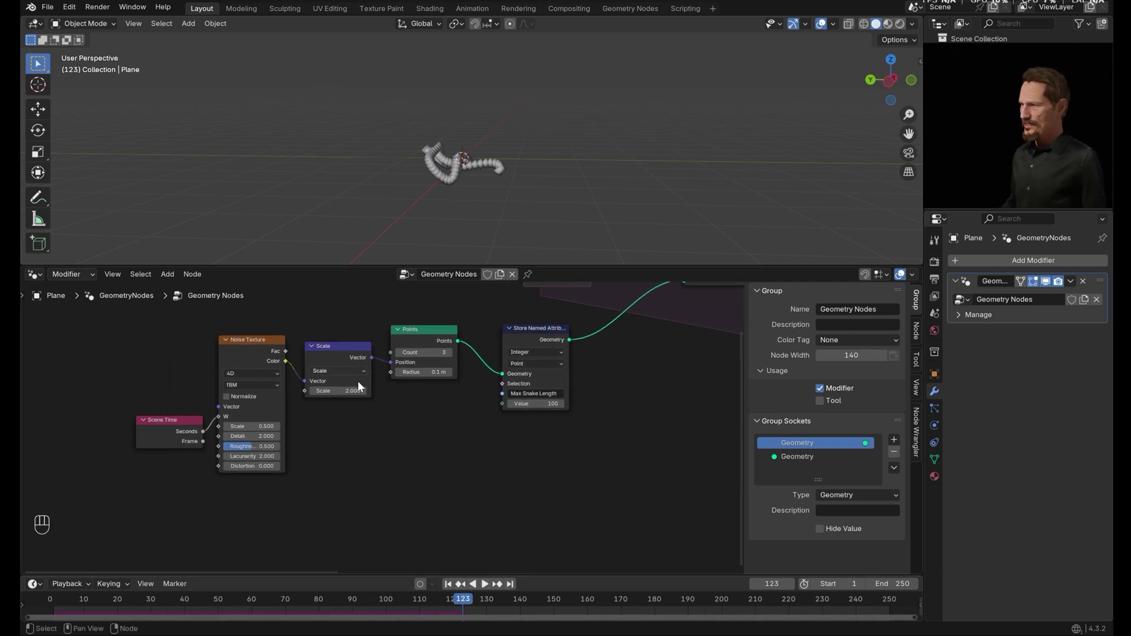
Feed an Index node into the Noise Texture so the three snakes wander on separate paths, then preview
key(shift+a)
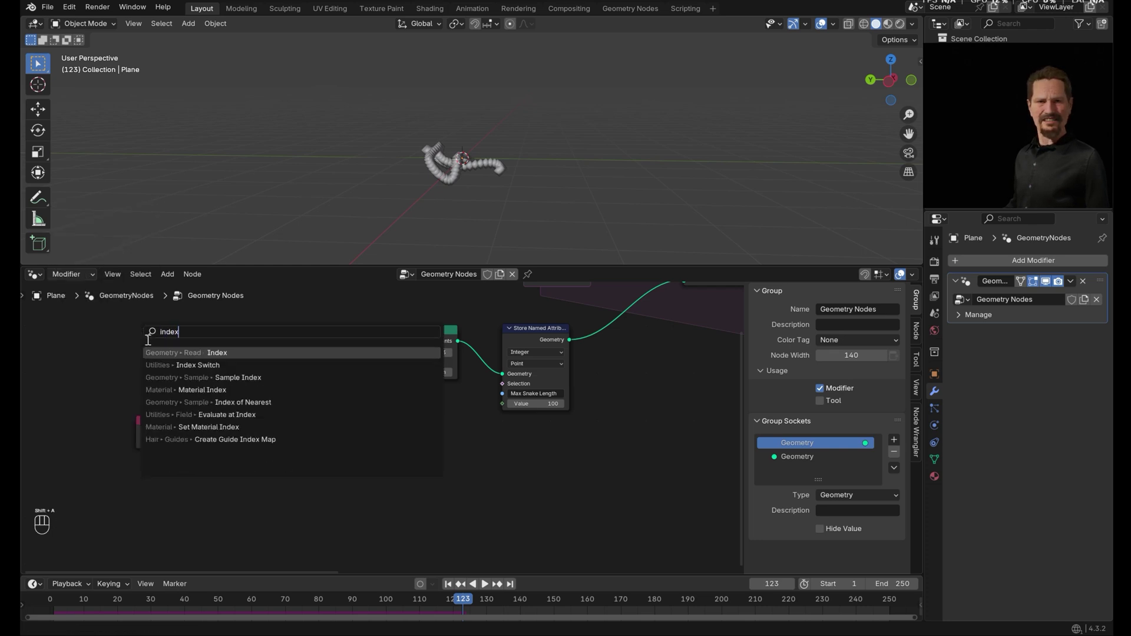
click(119, 345)
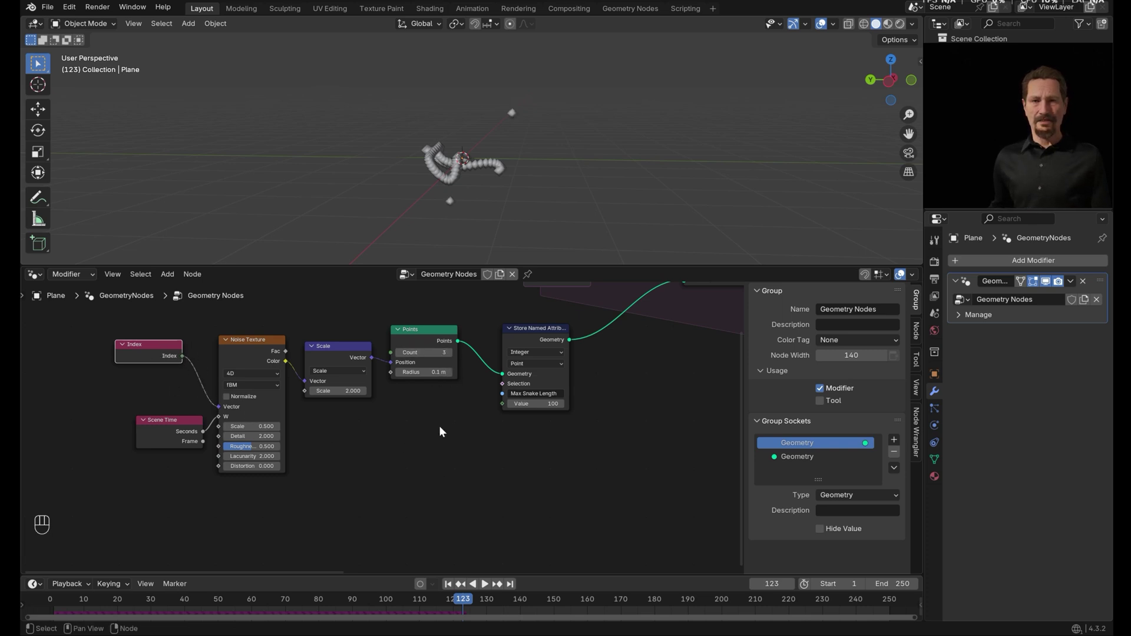
click(452, 585)
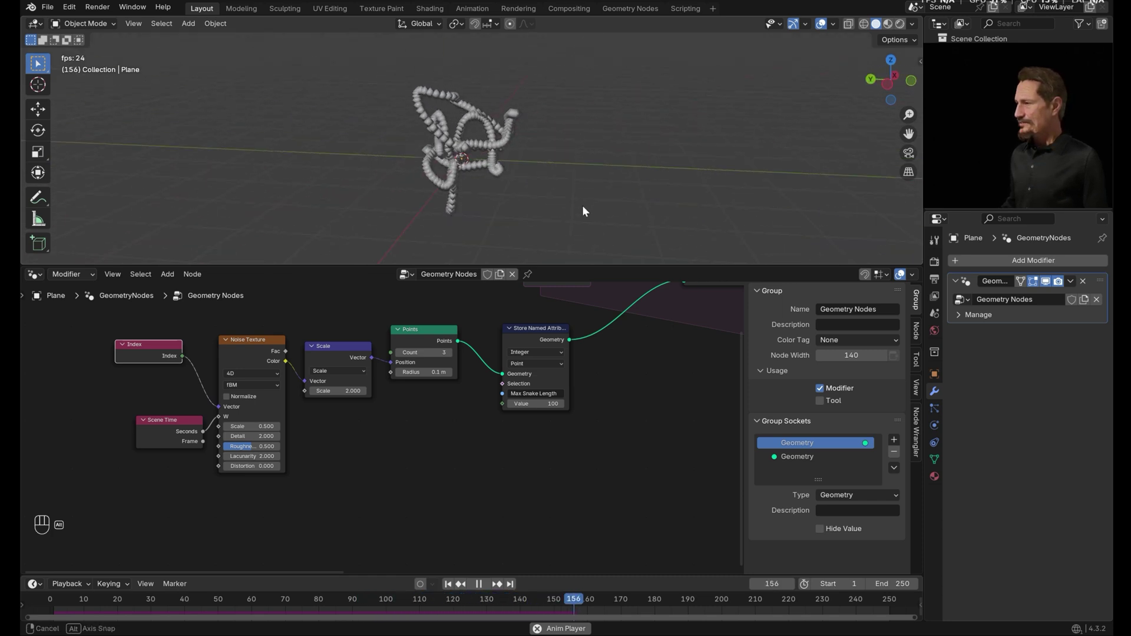
click(483, 584)
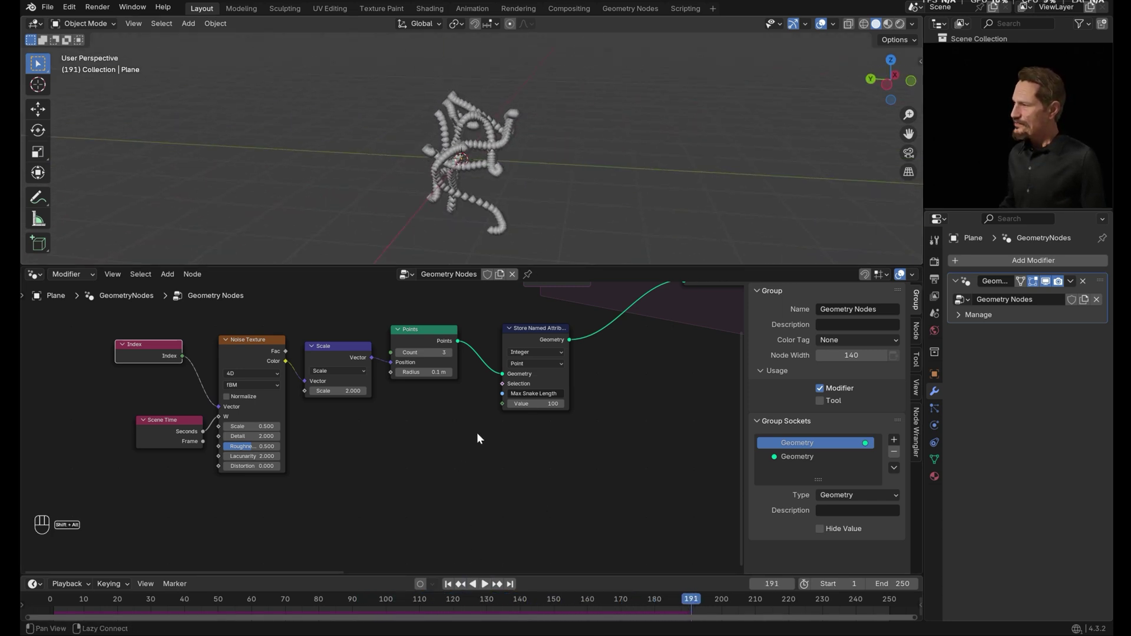
Insert a Points to Curves node before the Group Output and preview the curve trails
click(394, 377)
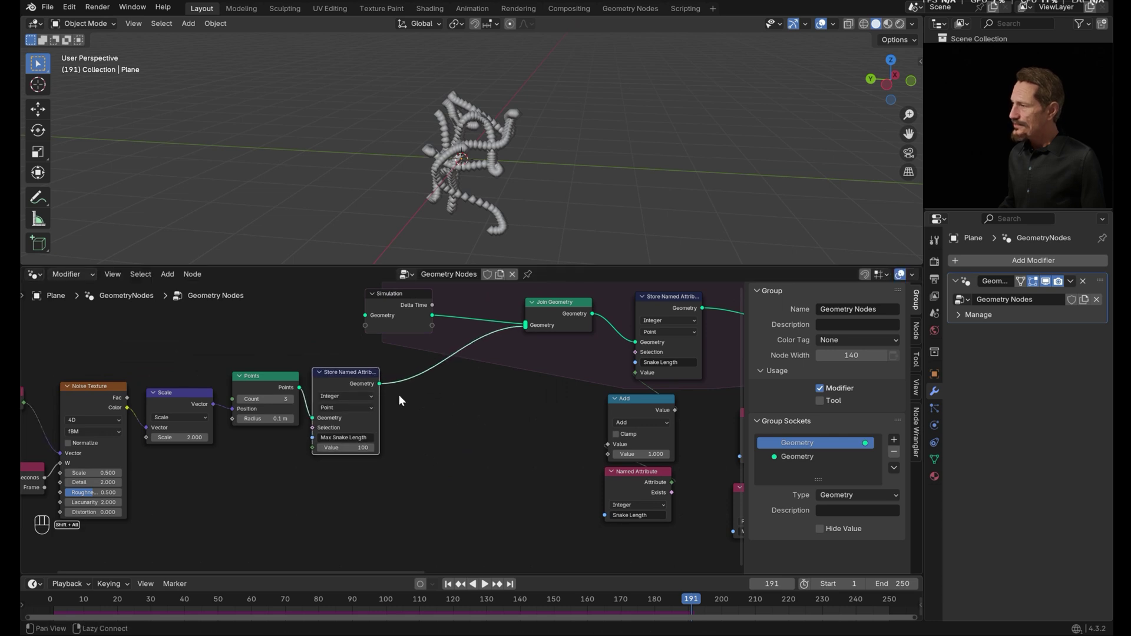
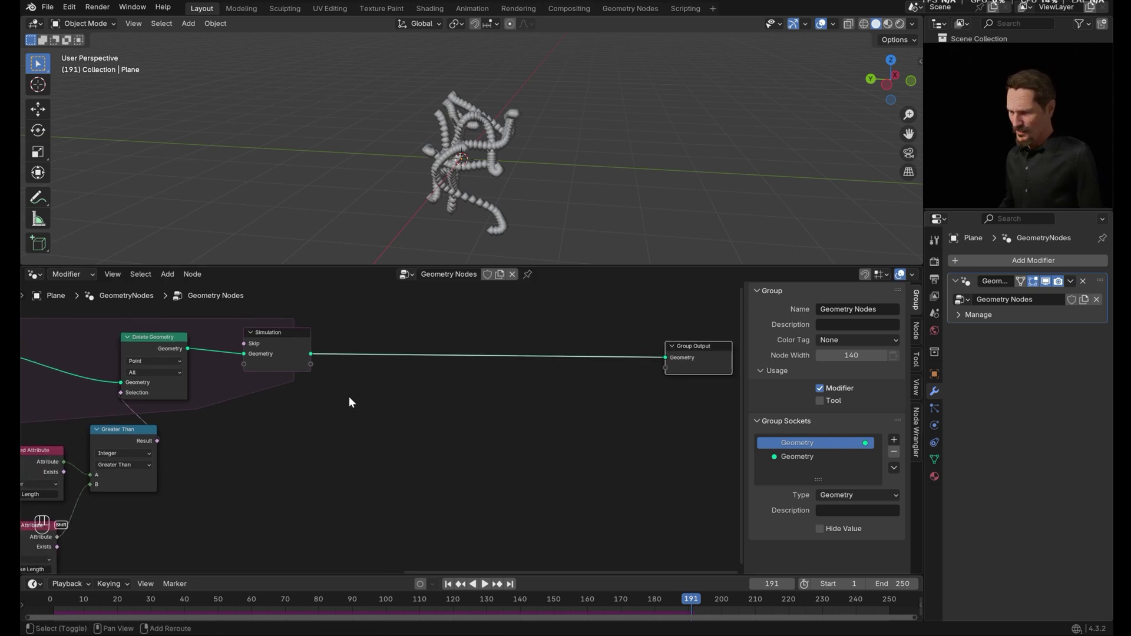
key(shift+a)
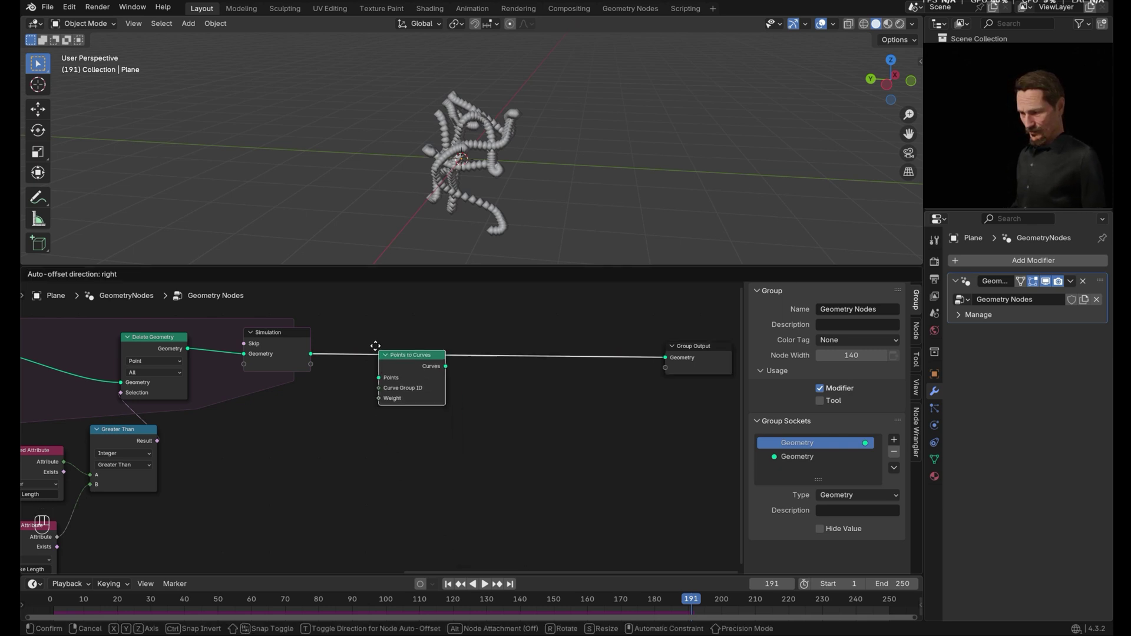
click(355, 344)
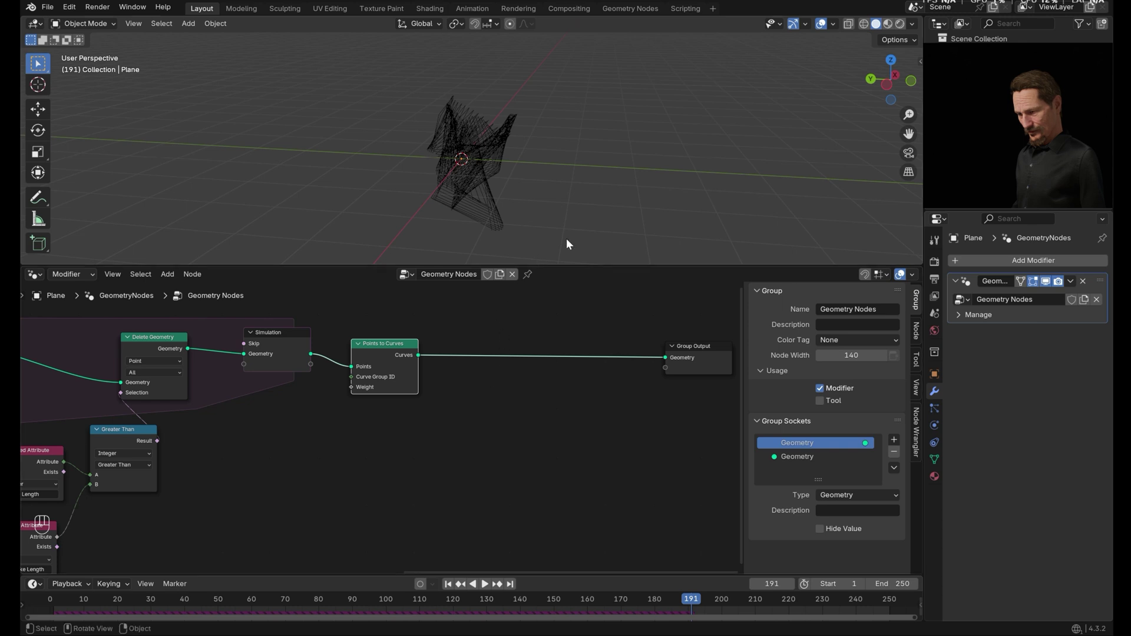
drag(545, 176, 580, 162)
click(485, 583)
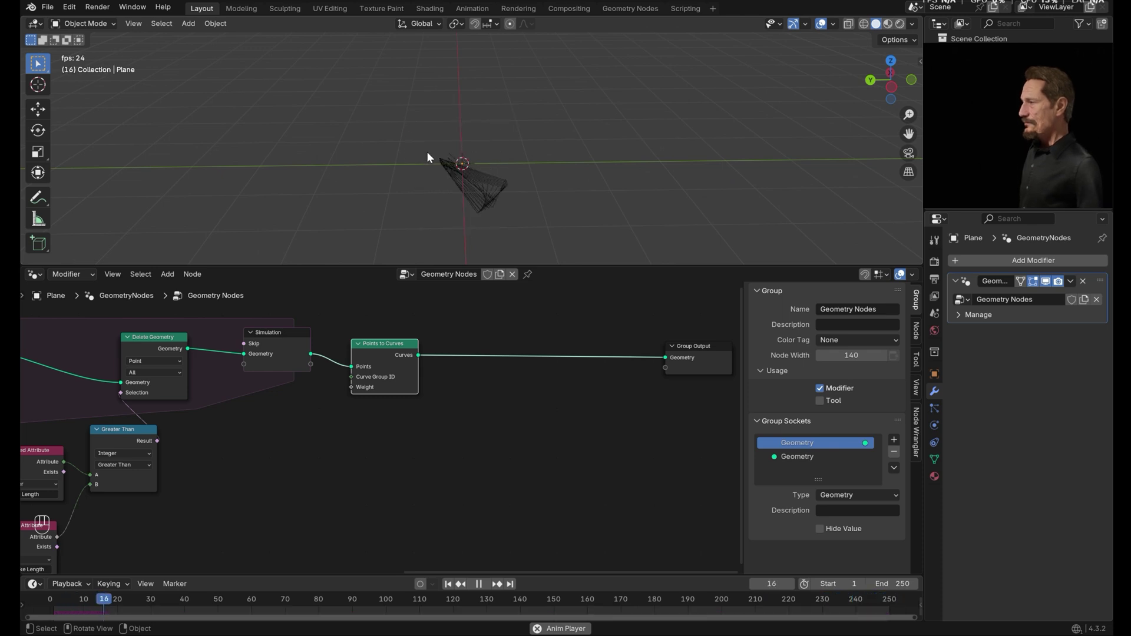
click(482, 588)
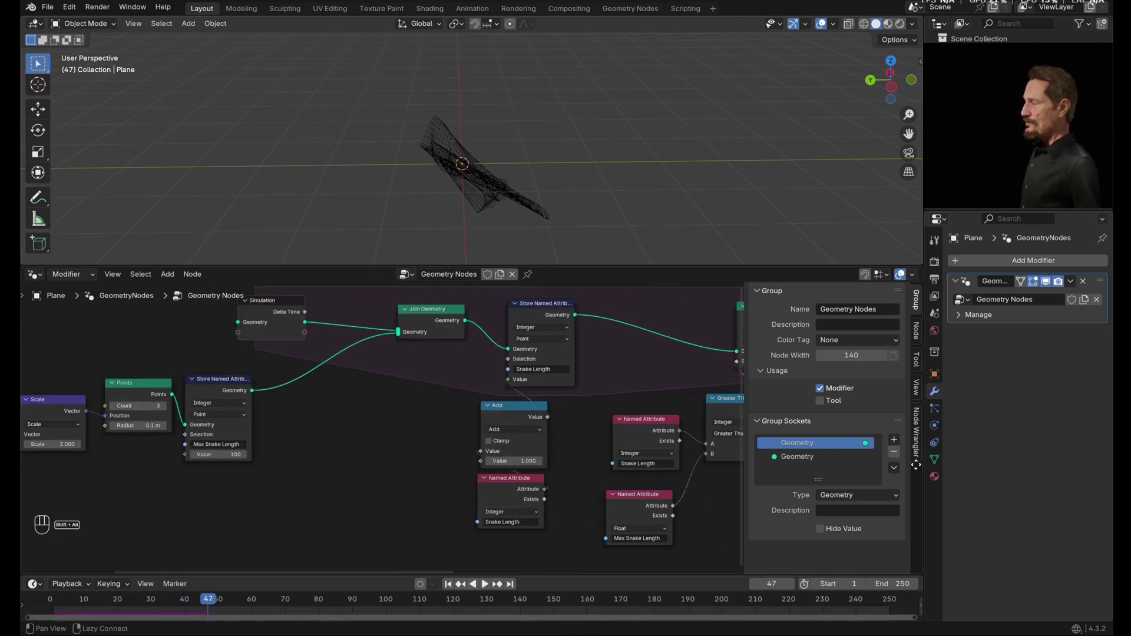
Insert a Store Named Attribute after Points, feed it an Index node, and name it PointsGroup
click(511, 298)
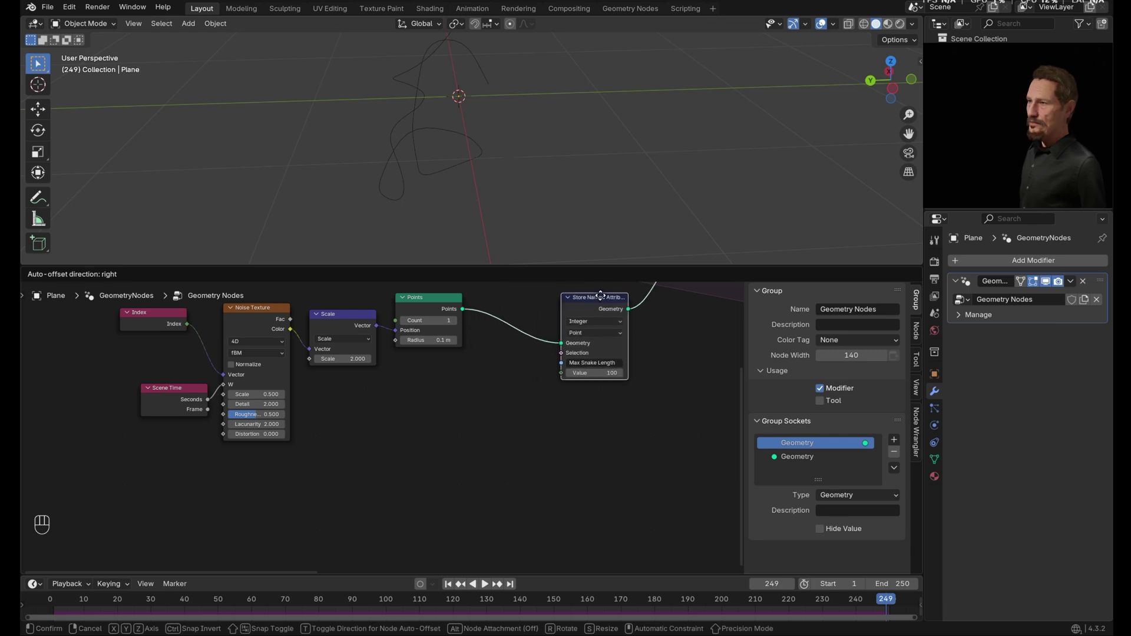
key(shift+a)
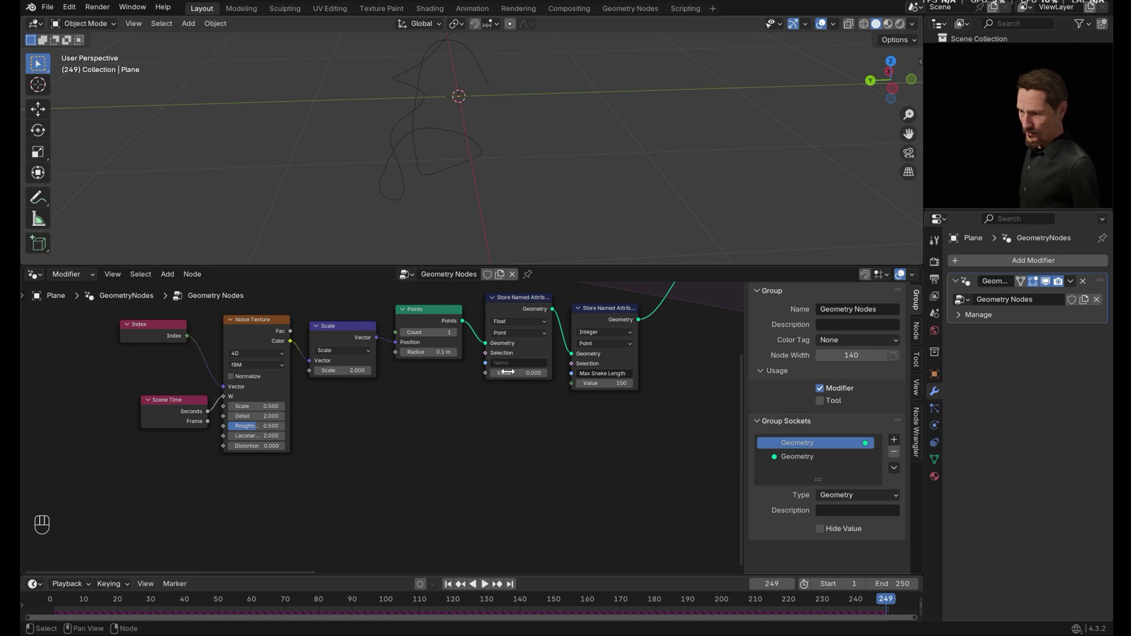
click(176, 333)
key(shift+d)
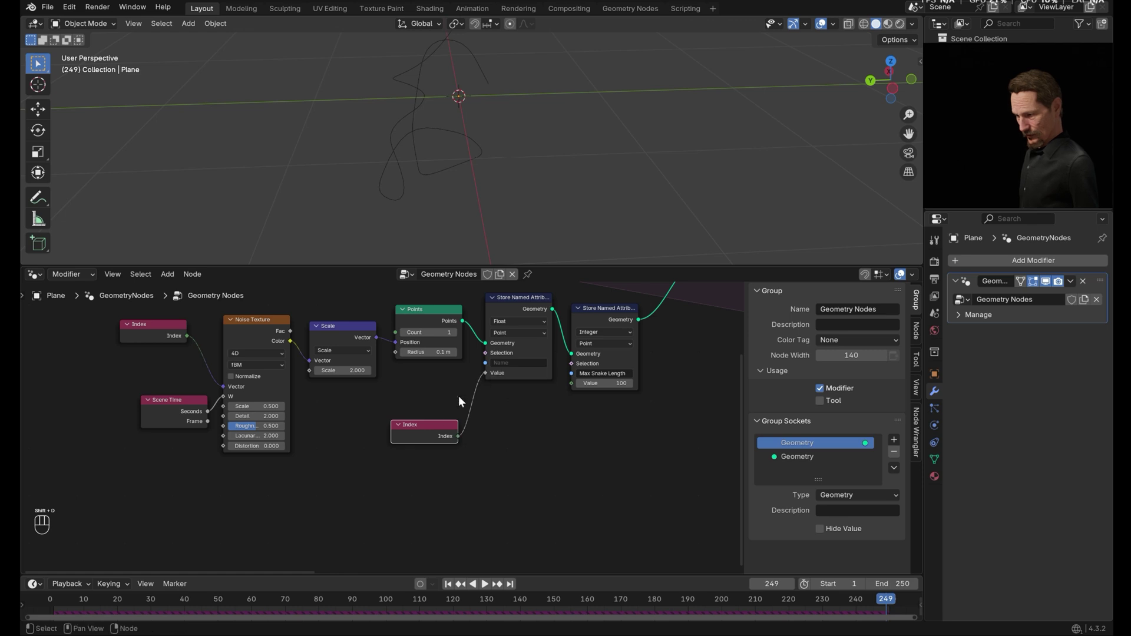
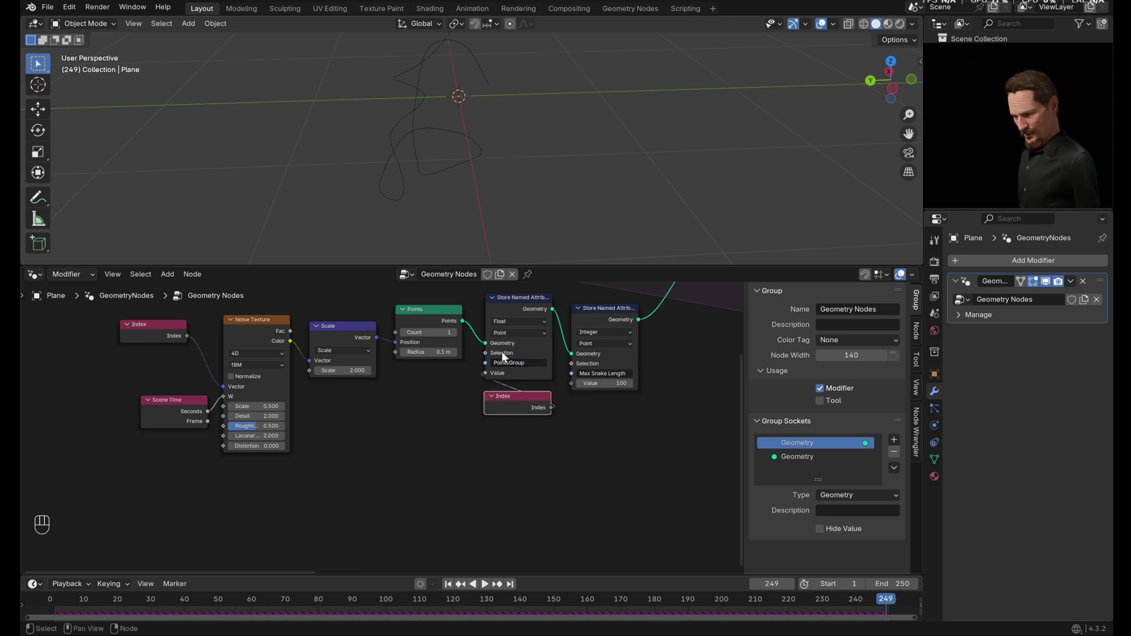
click(656, 451)
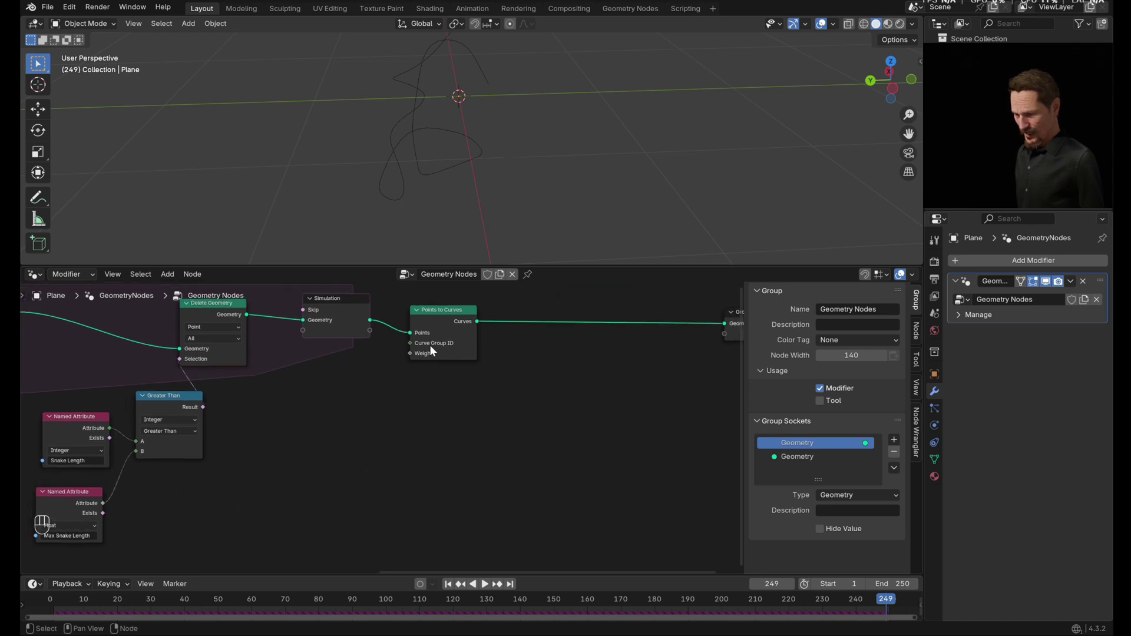
Add a Named Attribute node reading PointsGroup and place it near Points to Curves
key(shift+a)
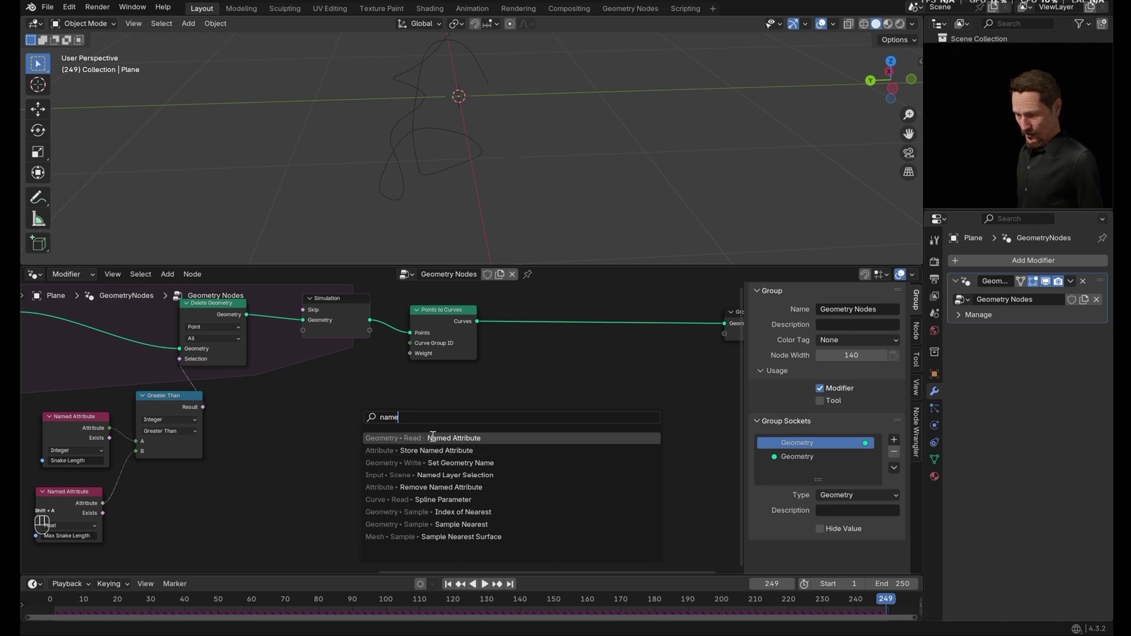
click(402, 412)
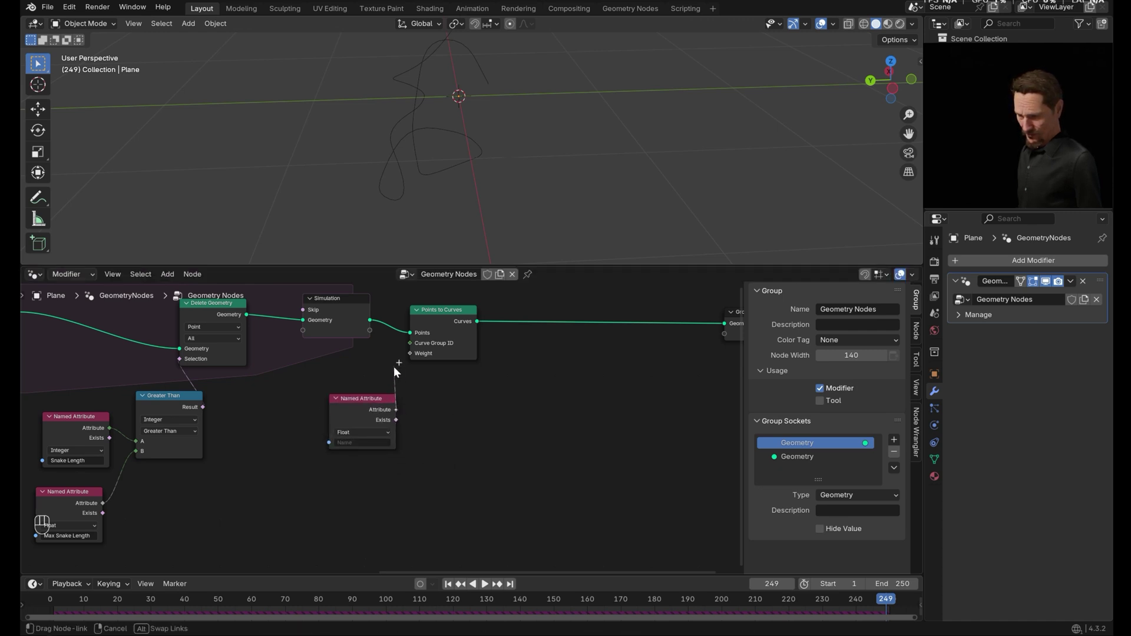
drag(423, 350, 409, 463)
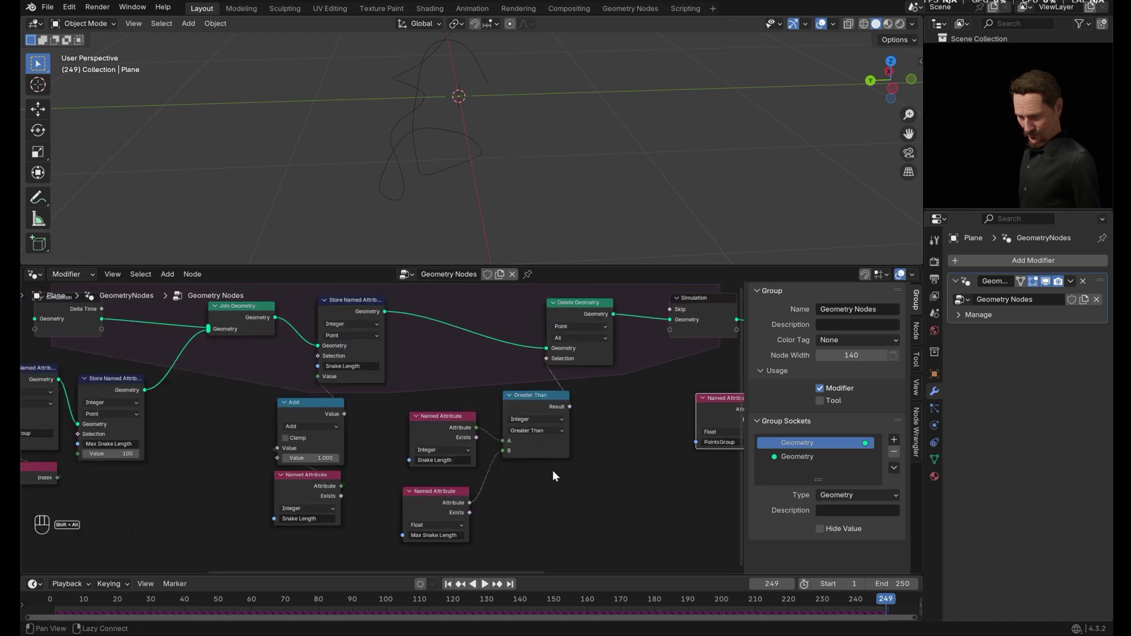
drag(189, 391, 221, 430)
Switch the stored attribute type to Integer and raise the Points count to 4
click(397, 458)
drag(255, 438, 284, 463)
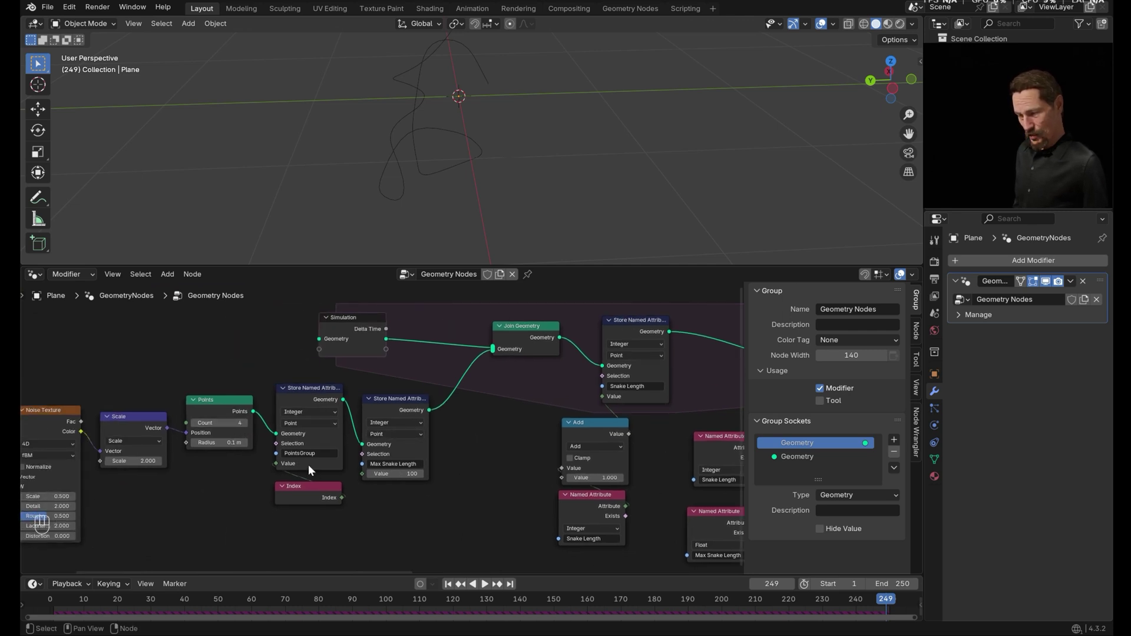
drag(305, 495, 334, 443)
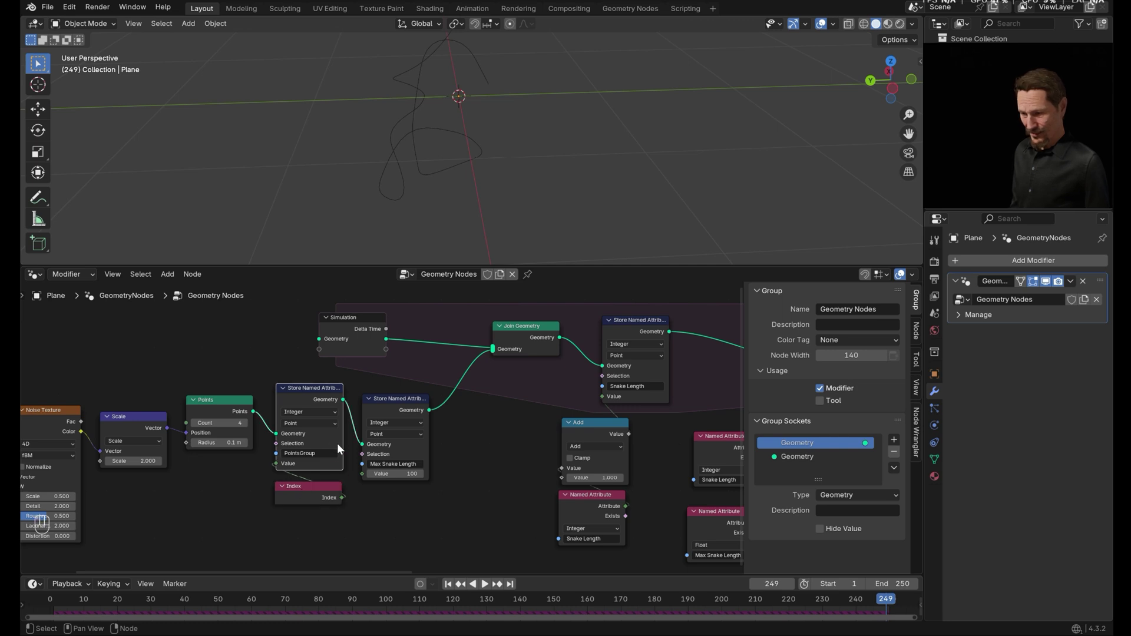
Wire PointsGroup into Curve Group ID and replay the simulation to see four separate trails
middle_click(322, 429)
middle_click(454, 586)
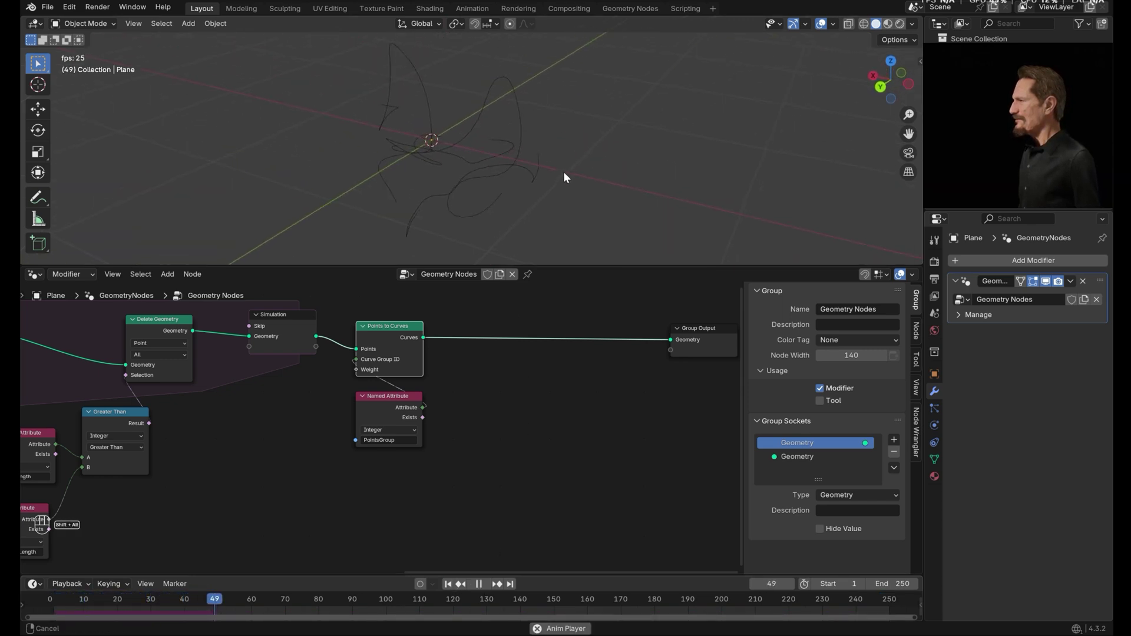
click(513, 175)
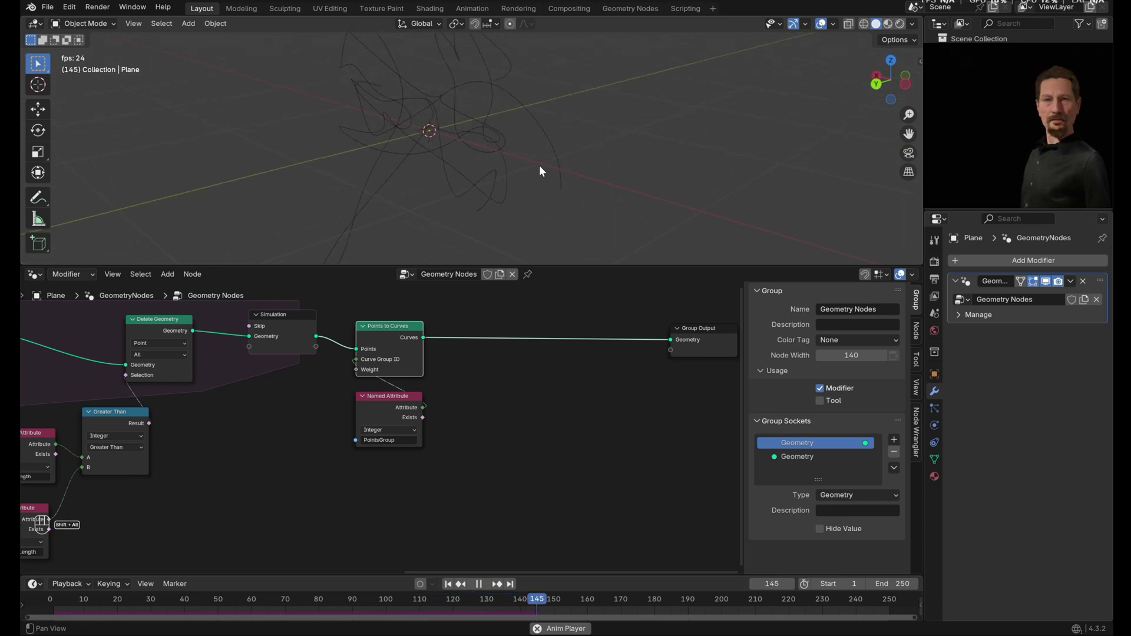
right_click(538, 200)
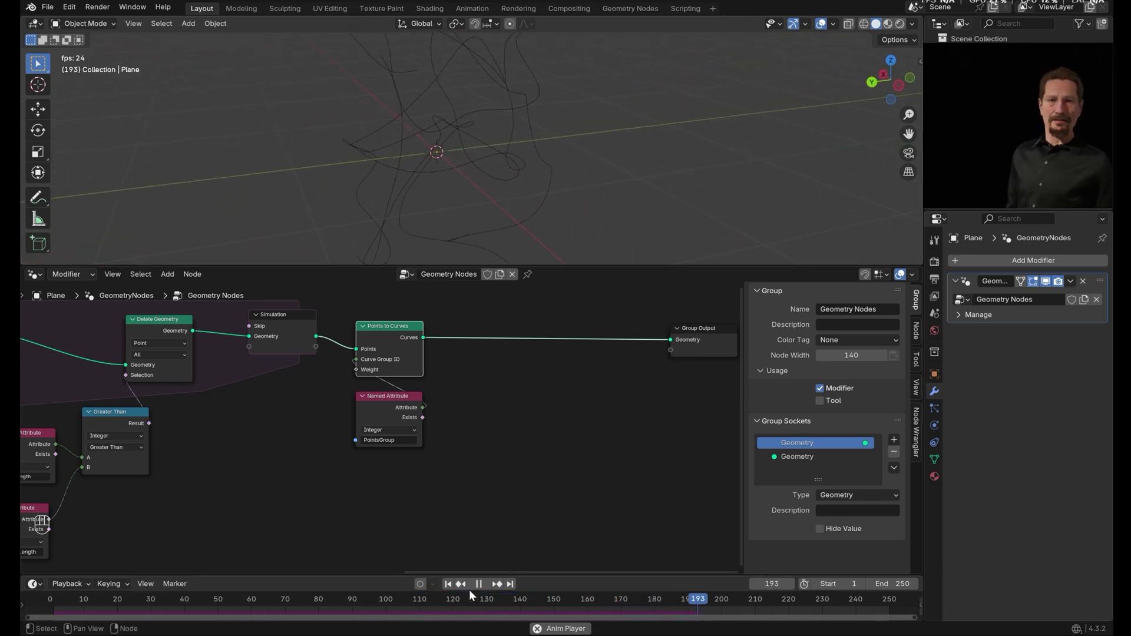
middle_click(485, 587)
click(456, 334)
Insert a Curve to Mesh node before the output with a Curve Line as its profile
key(g)
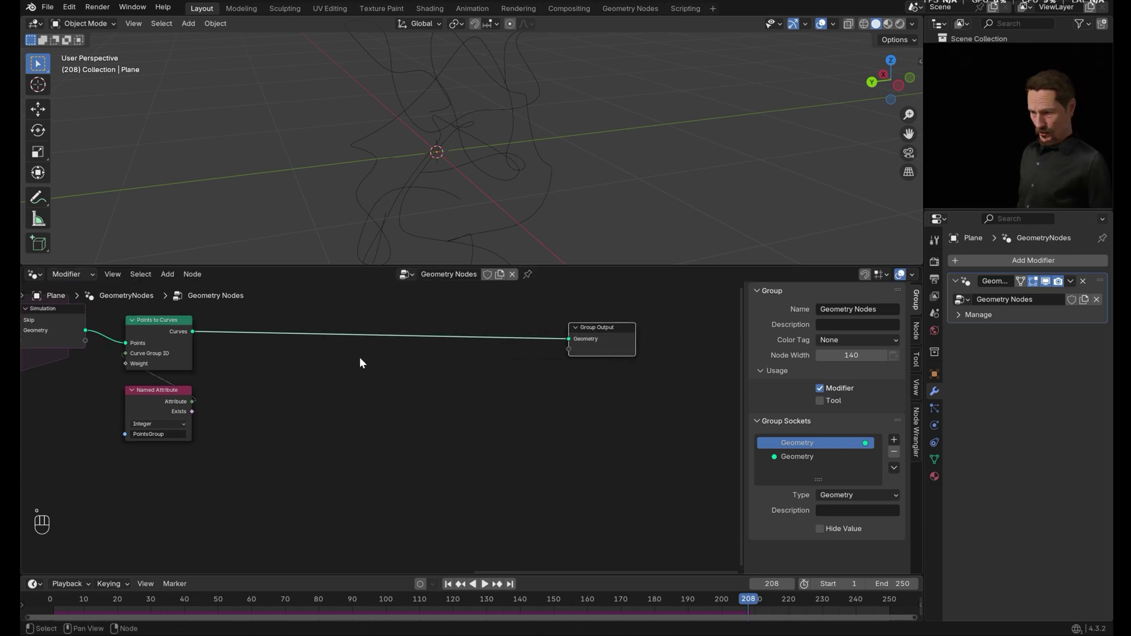
key(shift+BackSpace)
key(shift+a)
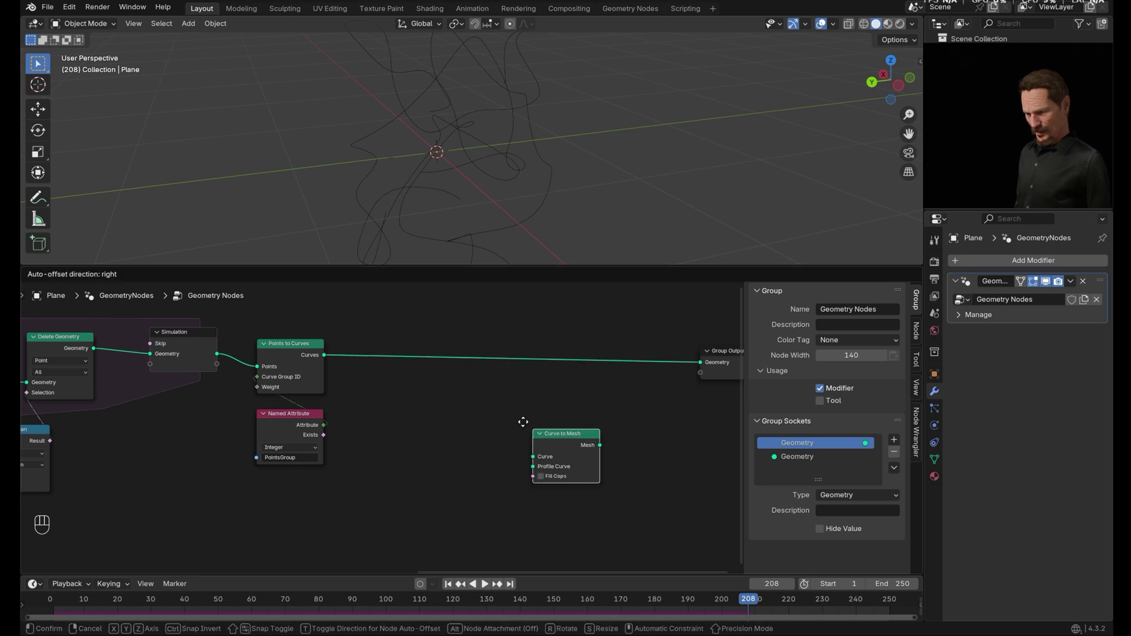
drag(465, 345, 534, 333)
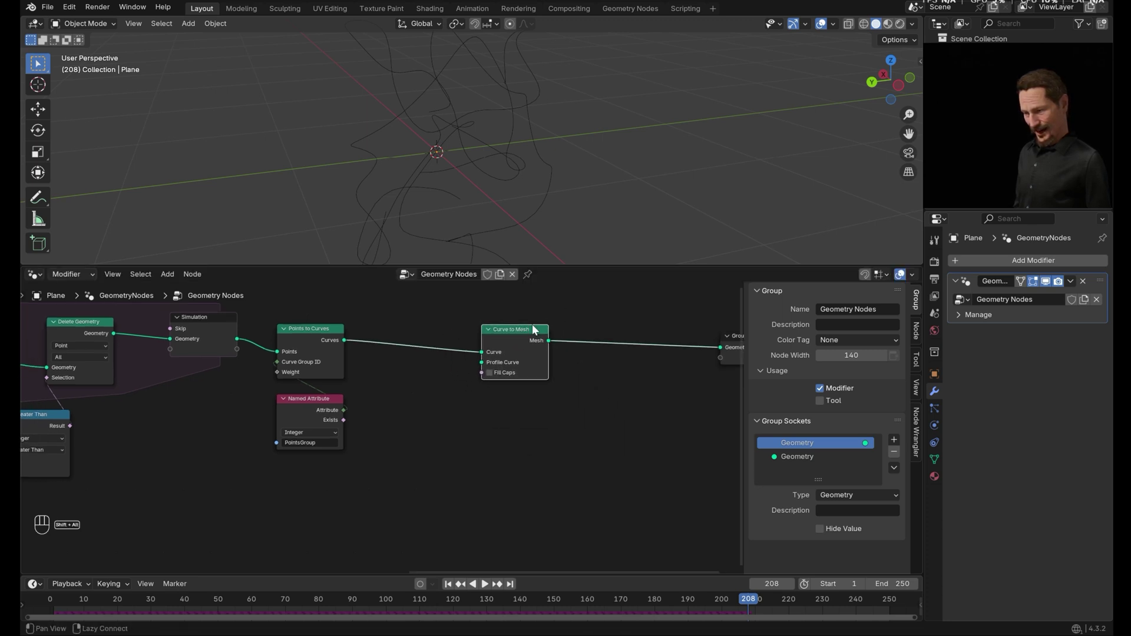
key(shift+a)
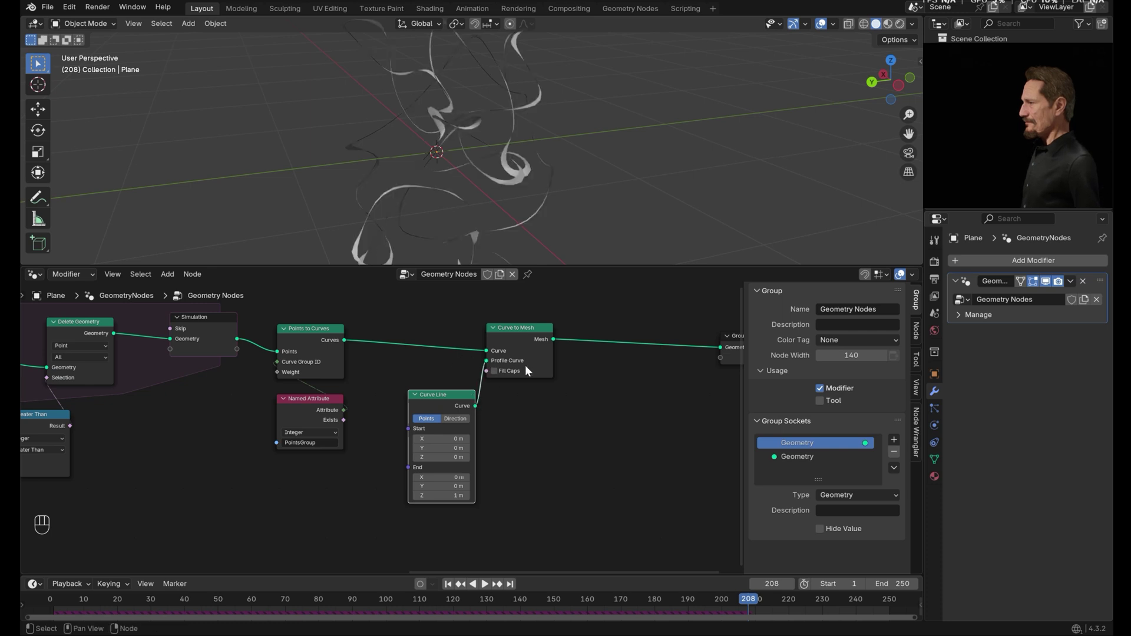
click(587, 141)
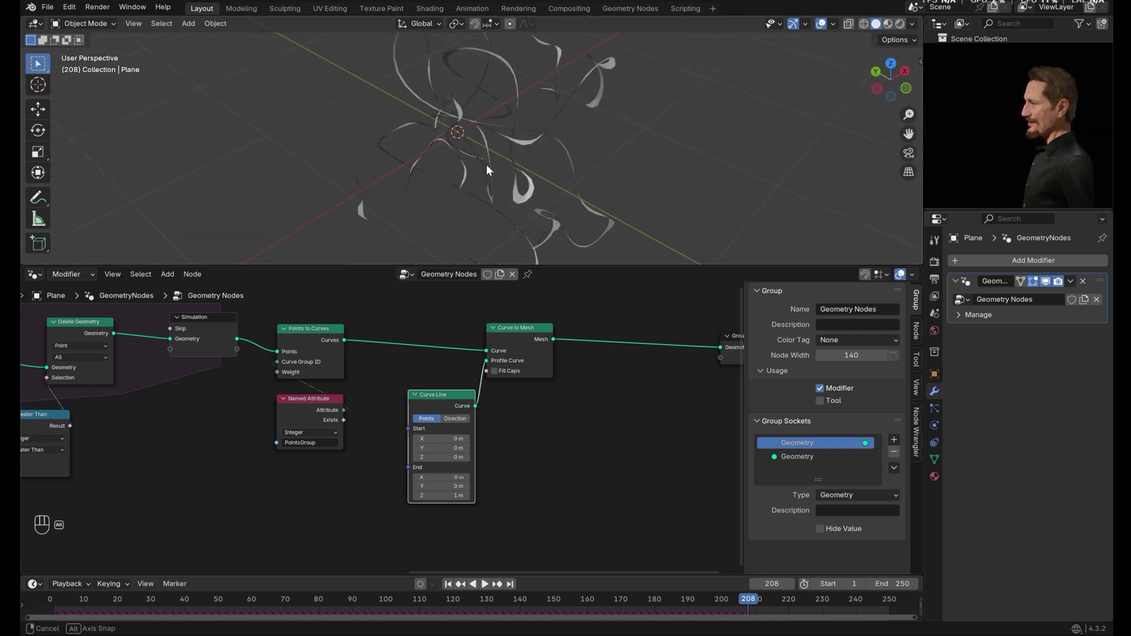
click(540, 194)
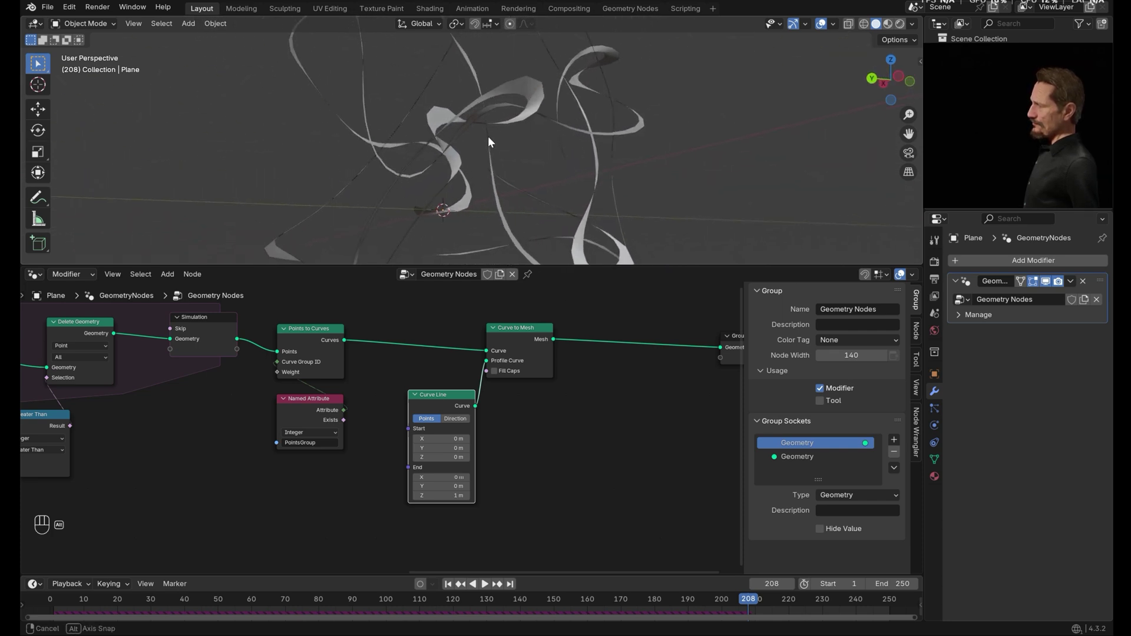
Scrub to a later frame, play the animation and orbit around the snake ribbons
drag(451, 160, 435, 179)
click(446, 196)
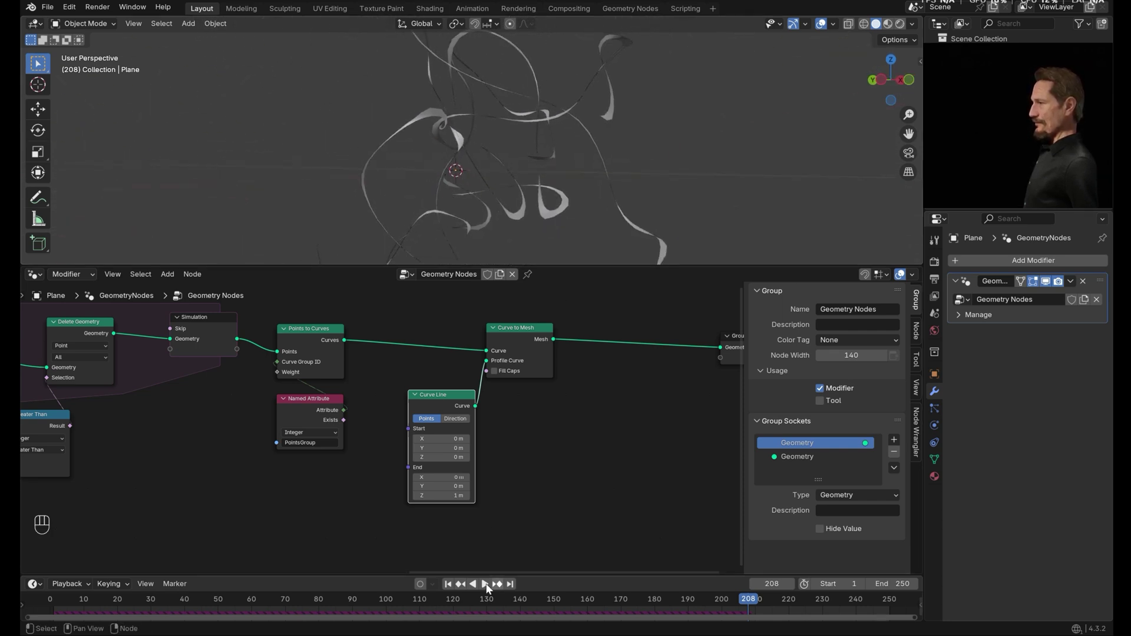
click(452, 587)
drag(490, 587, 491, 558)
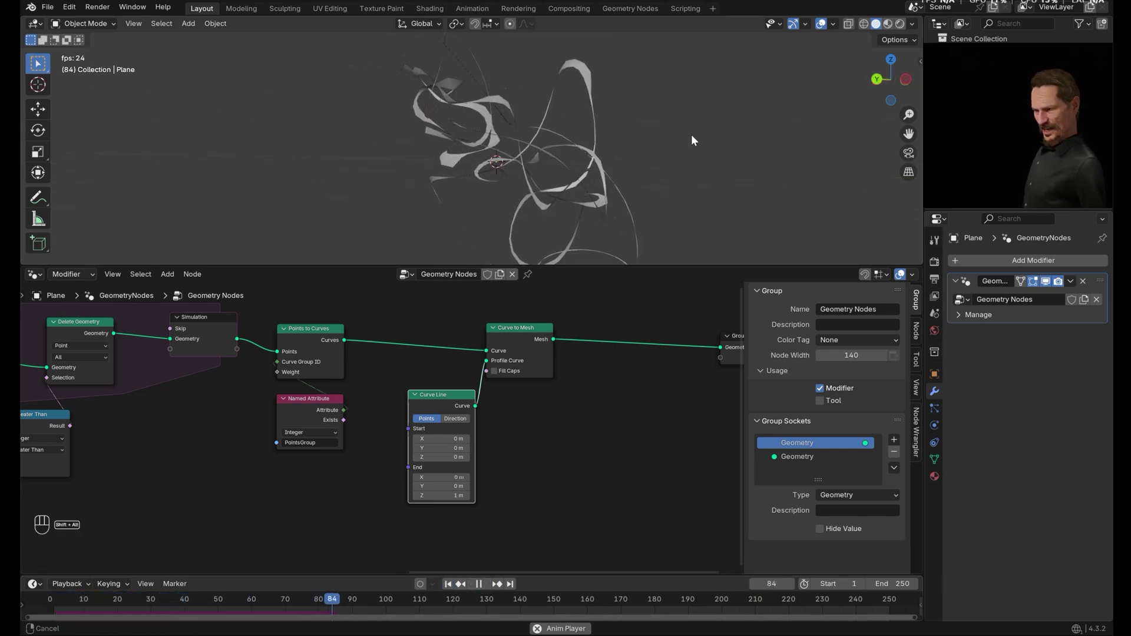
click(697, 140)
drag(652, 157, 668, 143)
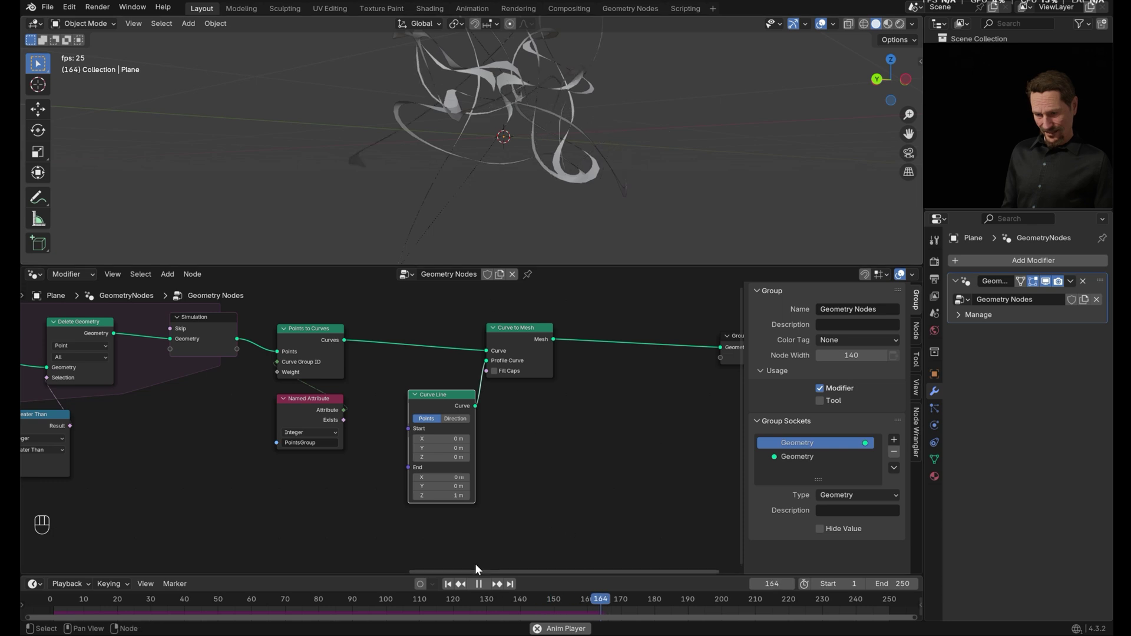
Add a Set Material node applying a new material named Snake and switch to its shader nodes
click(483, 588)
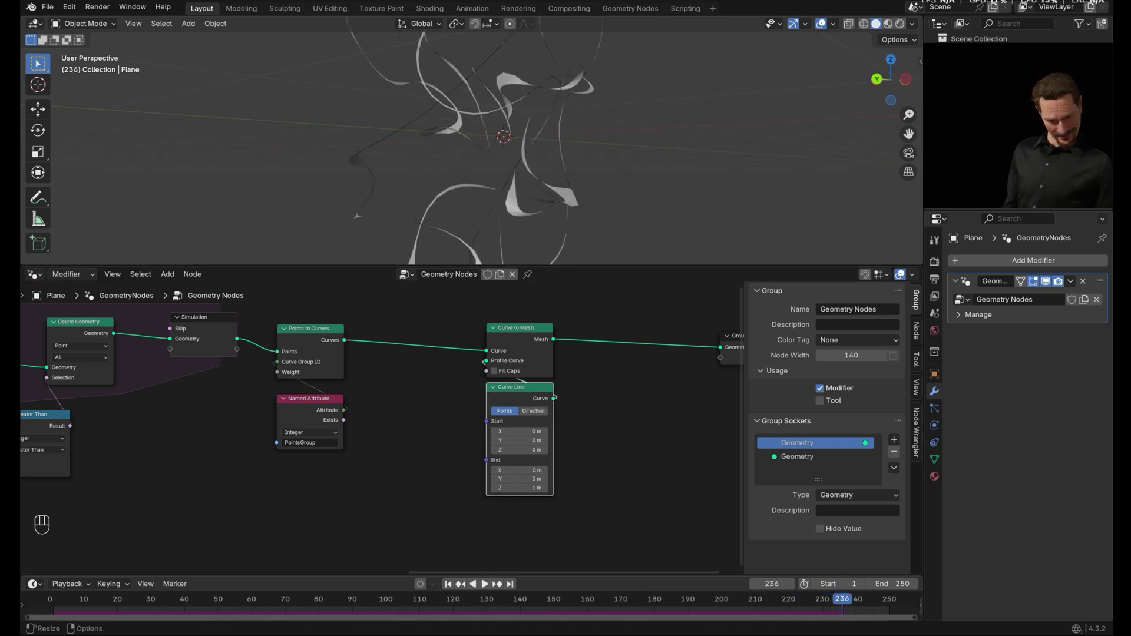
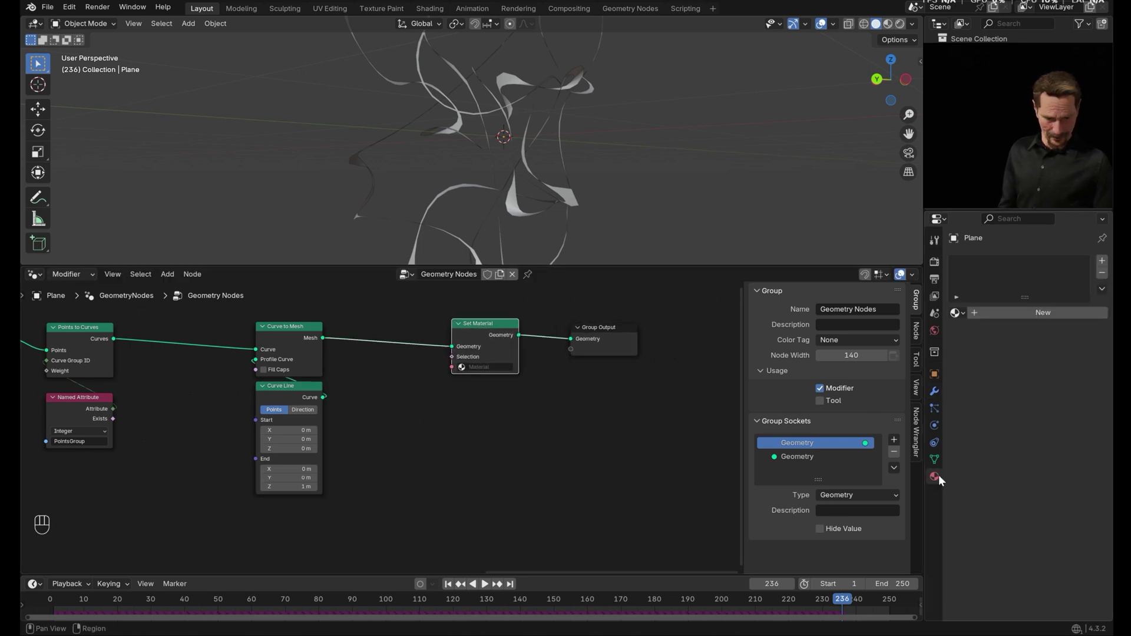
drag(1033, 316, 1023, 308)
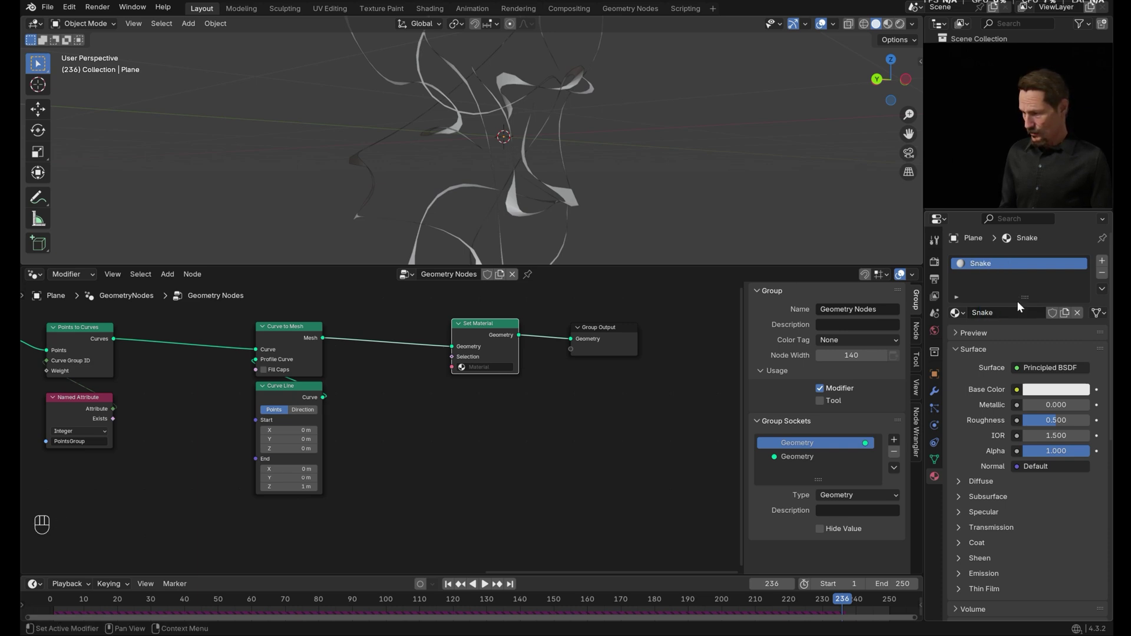
click(537, 368)
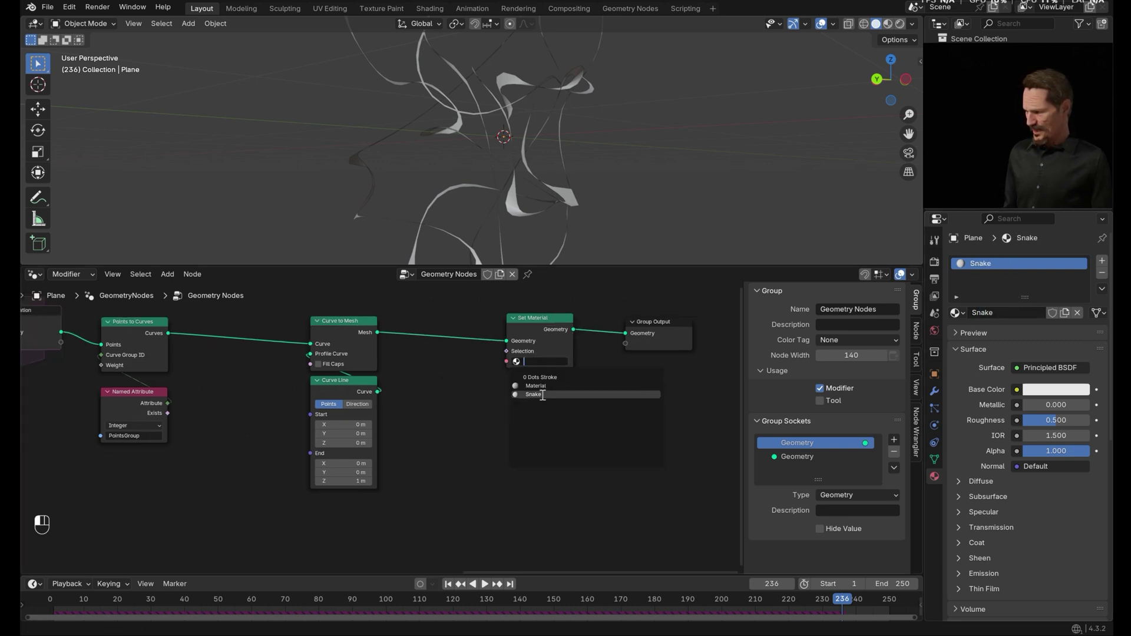
click(40, 276)
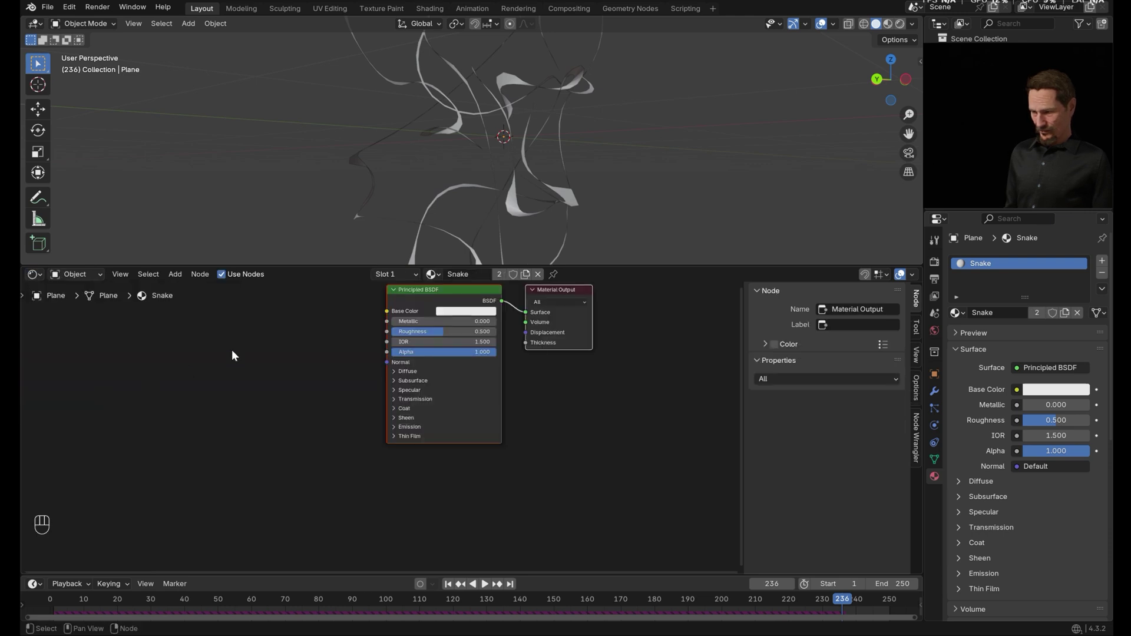
Expand the Principled BSDF emission settings and change the base colour to a pale pink
click(326, 356)
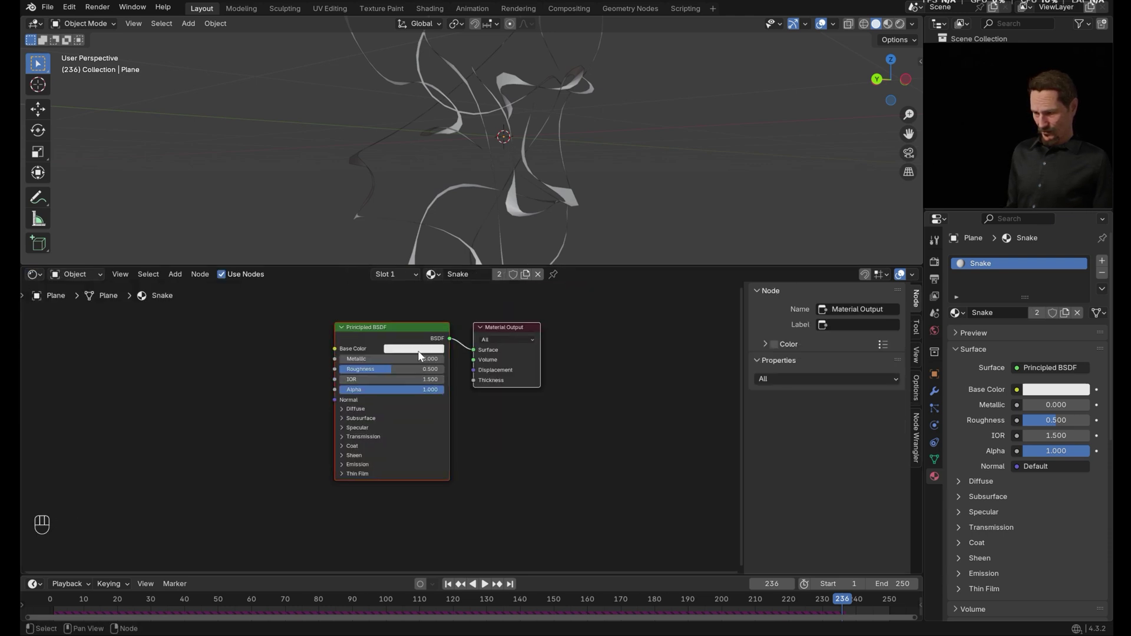
drag(468, 421, 493, 400)
click(464, 463)
click(450, 342)
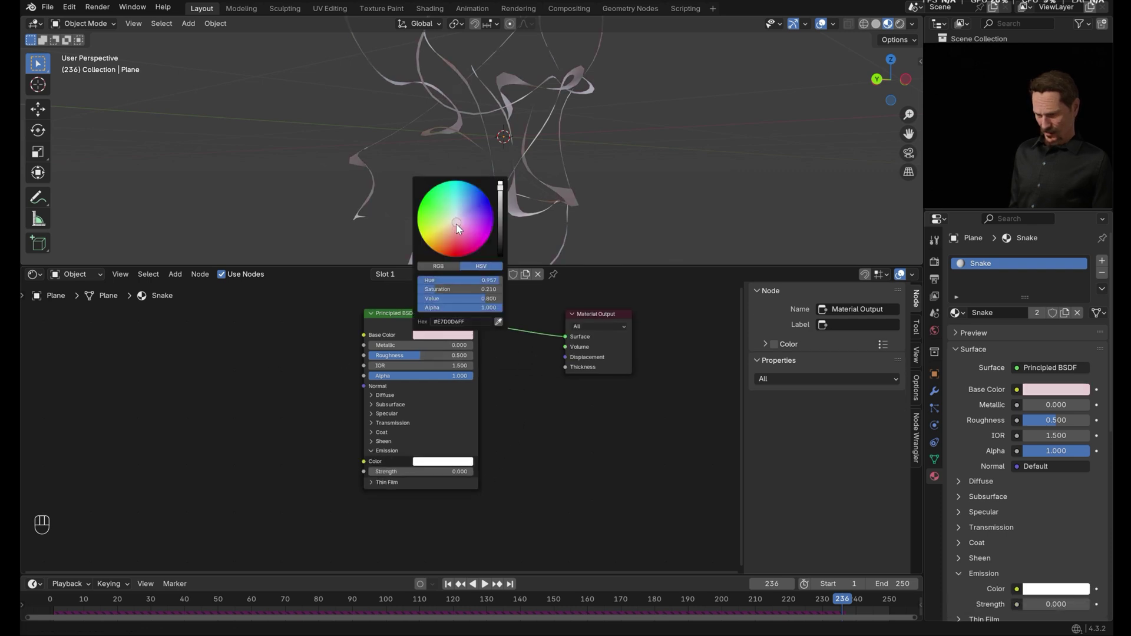
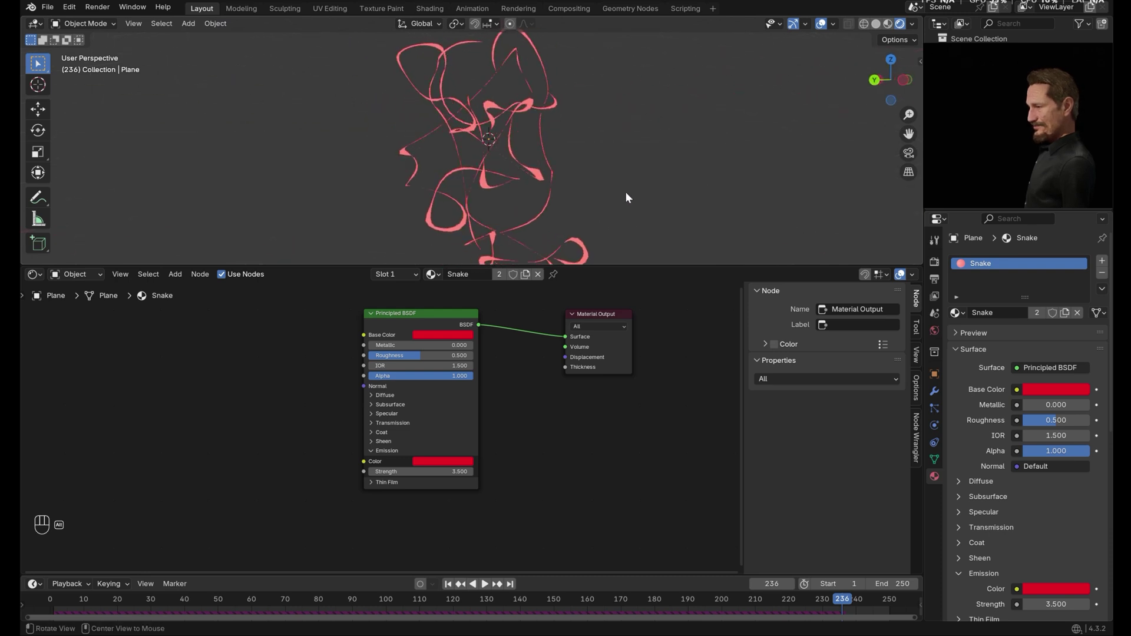
Add a Color Ramp and set its right stop to bright magenta
key(shift+a)
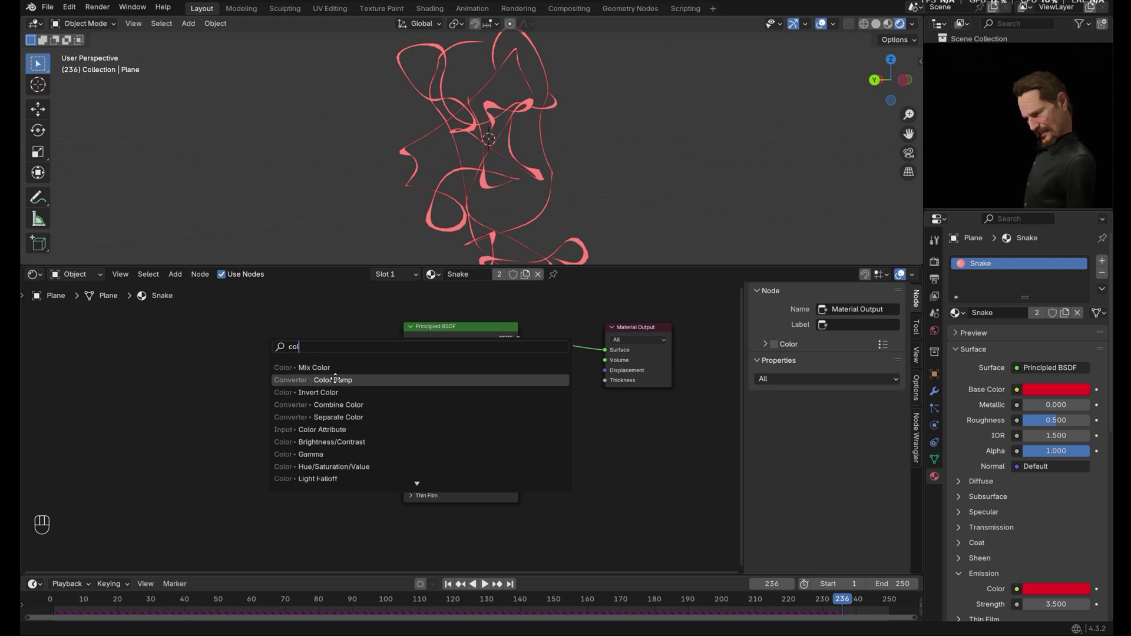
click(268, 352)
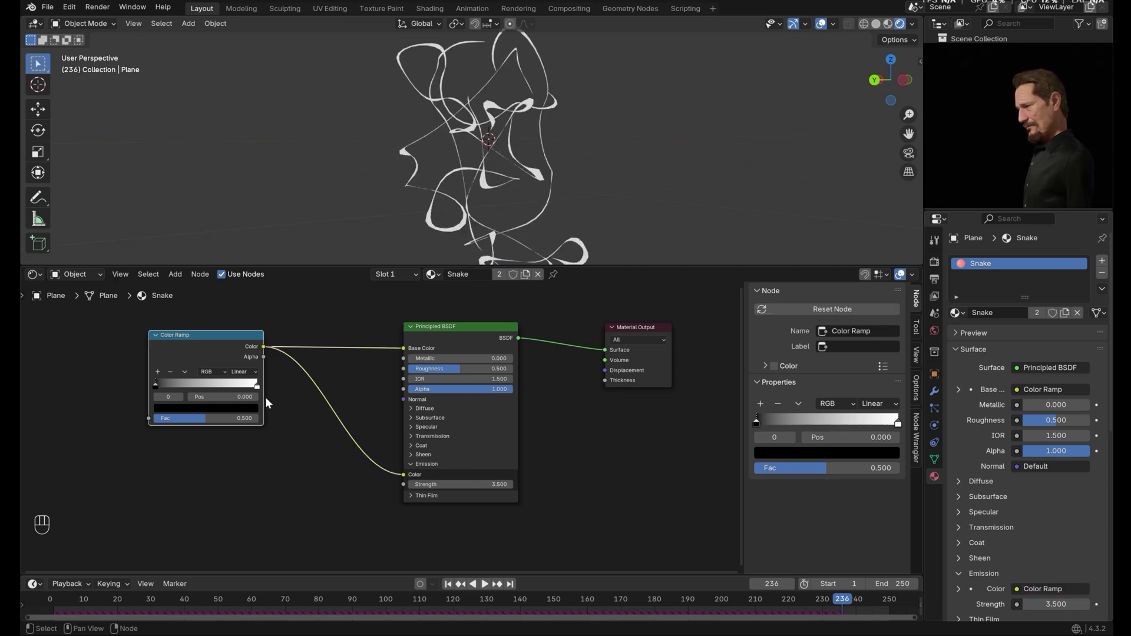
click(261, 391)
drag(248, 412, 478, 218)
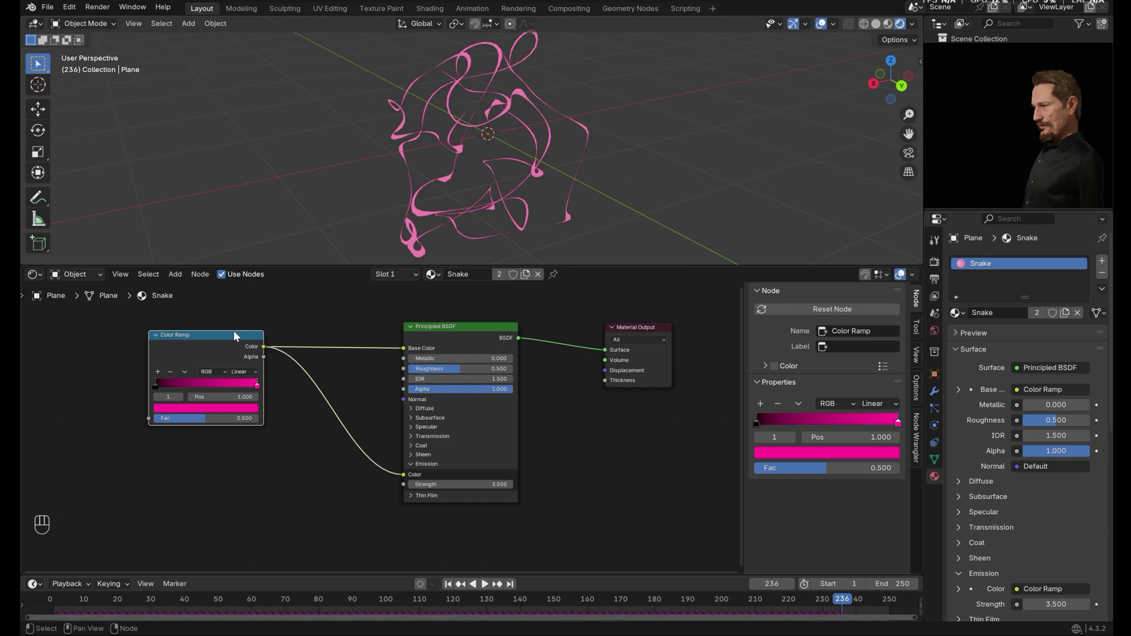
Connect the ramp's Color output to both Base Color and Emission Color
drag(237, 337, 136, 429)
click(127, 435)
drag(35, 278, 65, 411)
drag(87, 408, 97, 373)
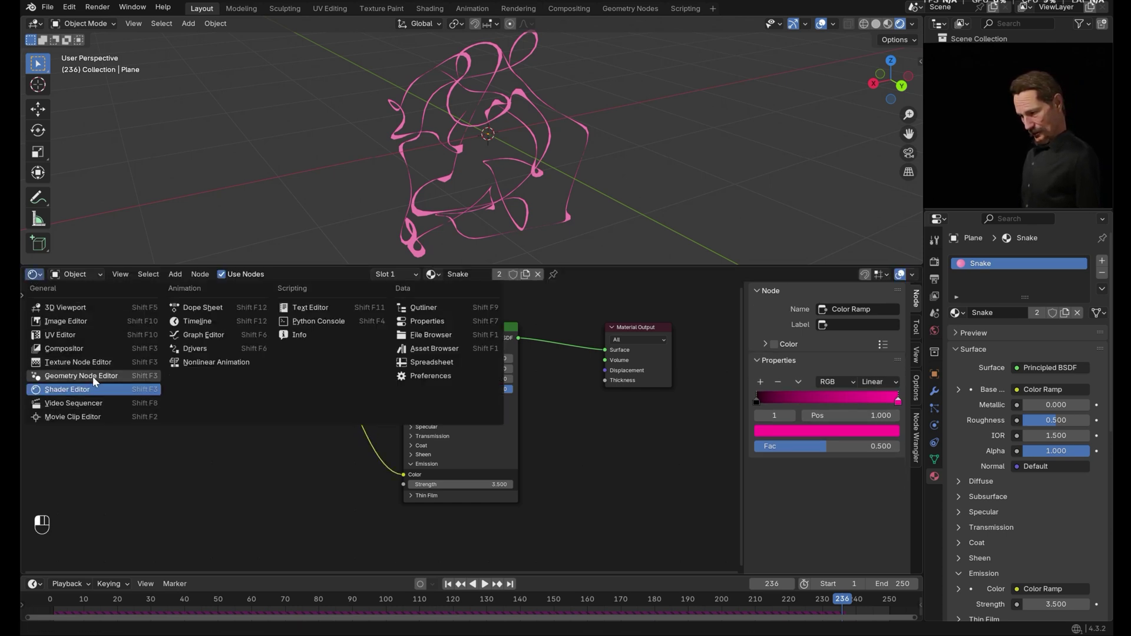
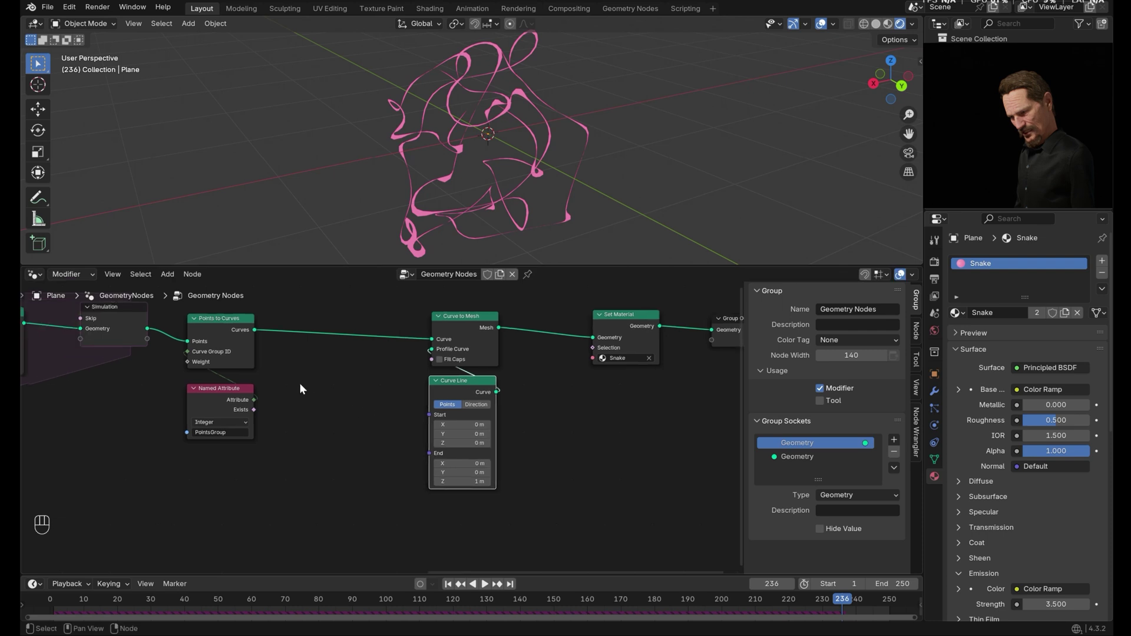
Store a float Spline attribute from a Spline Parameter node after Points to Curves, then return to the Snake material
key(shift+a)
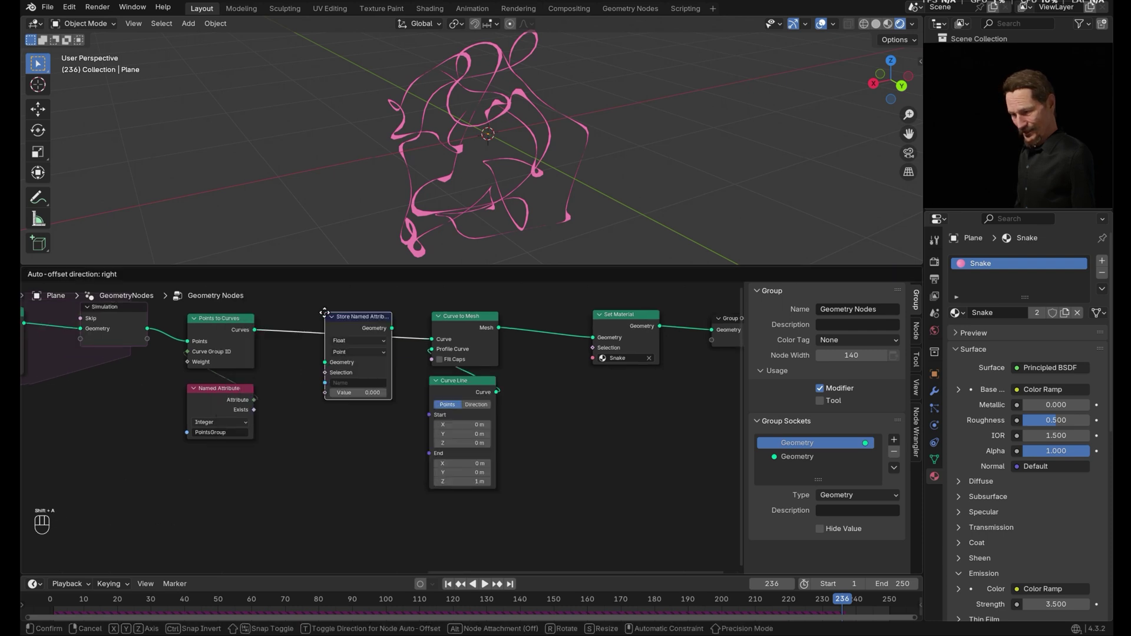
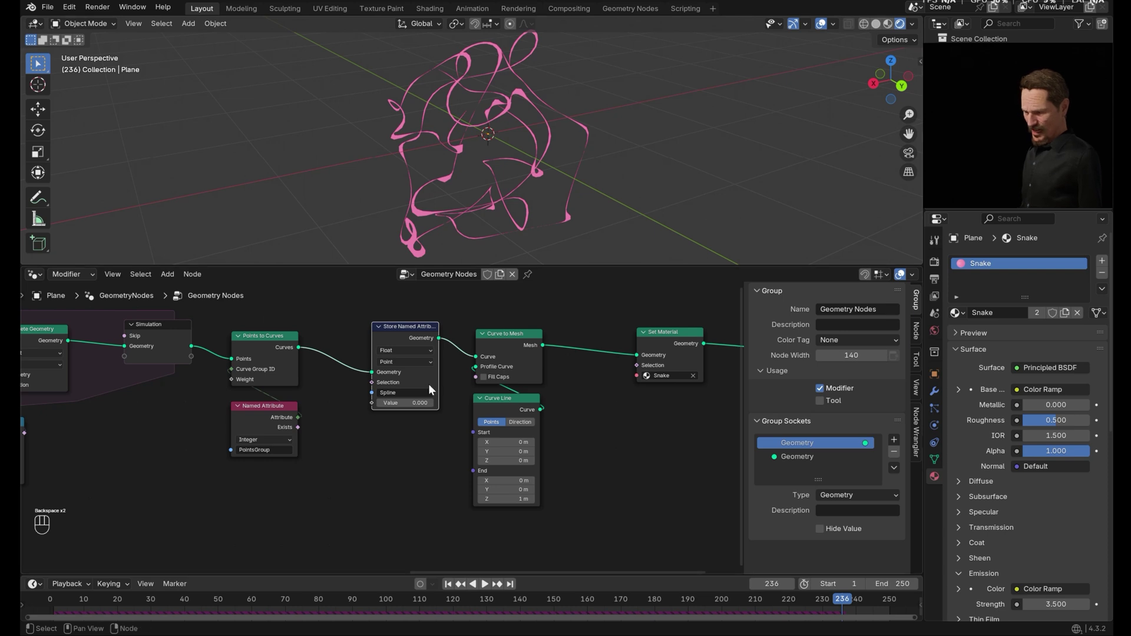
key(shift+a)
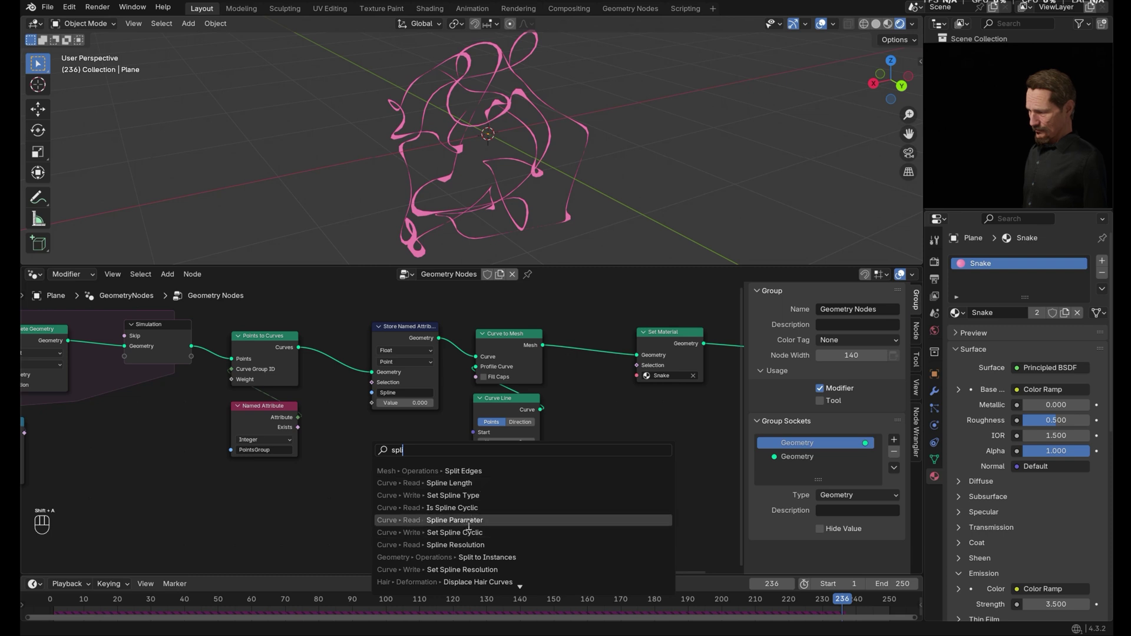
click(371, 432)
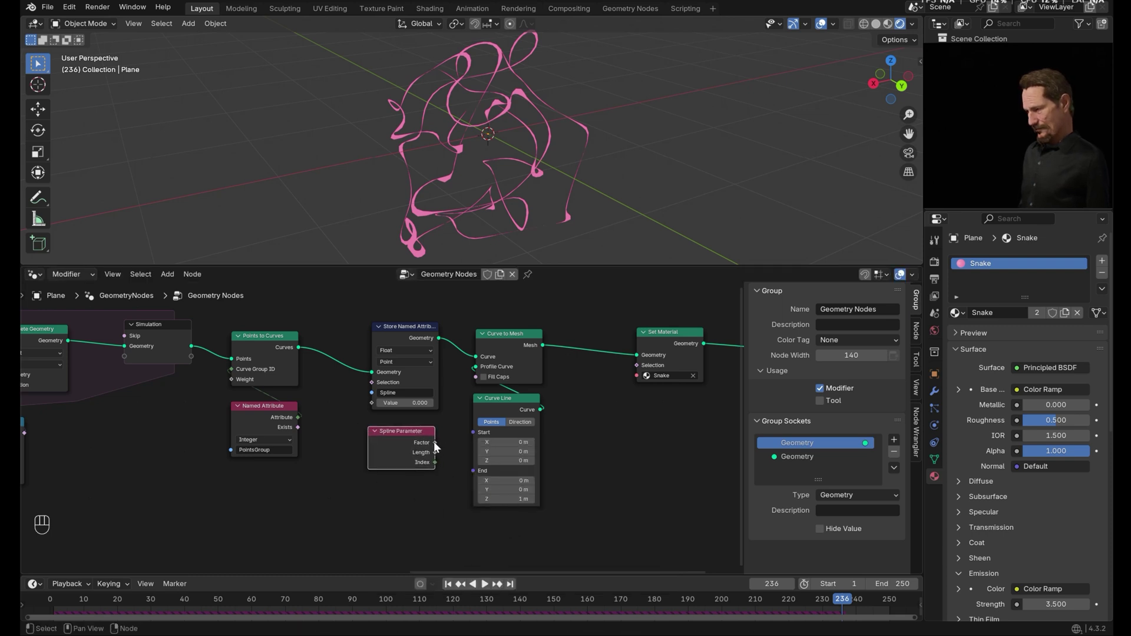
click(439, 446)
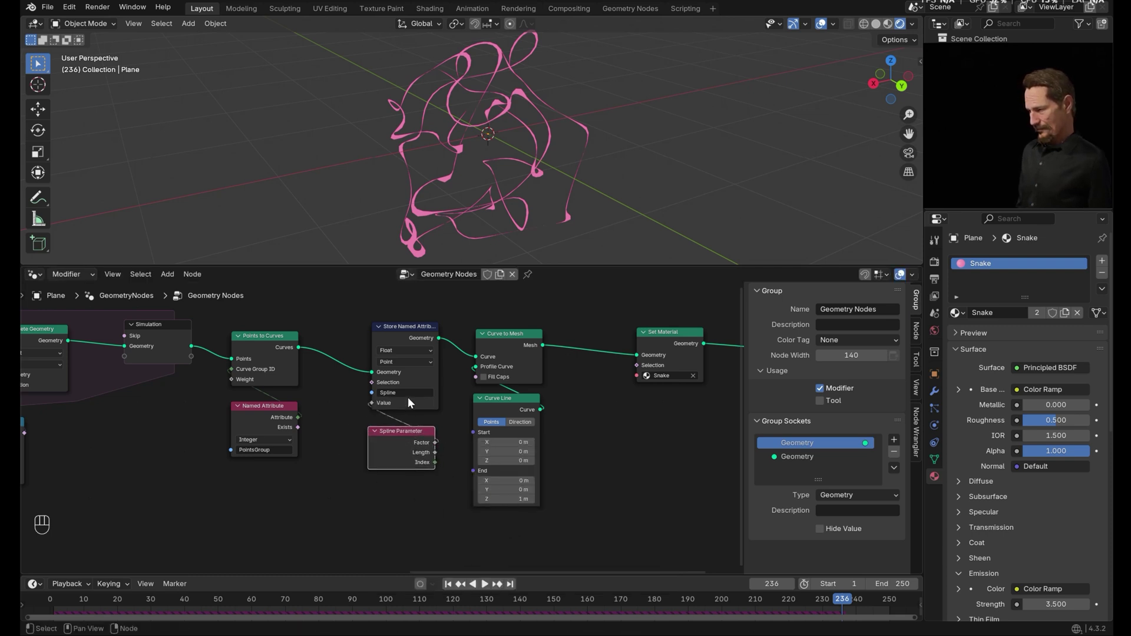
click(79, 331)
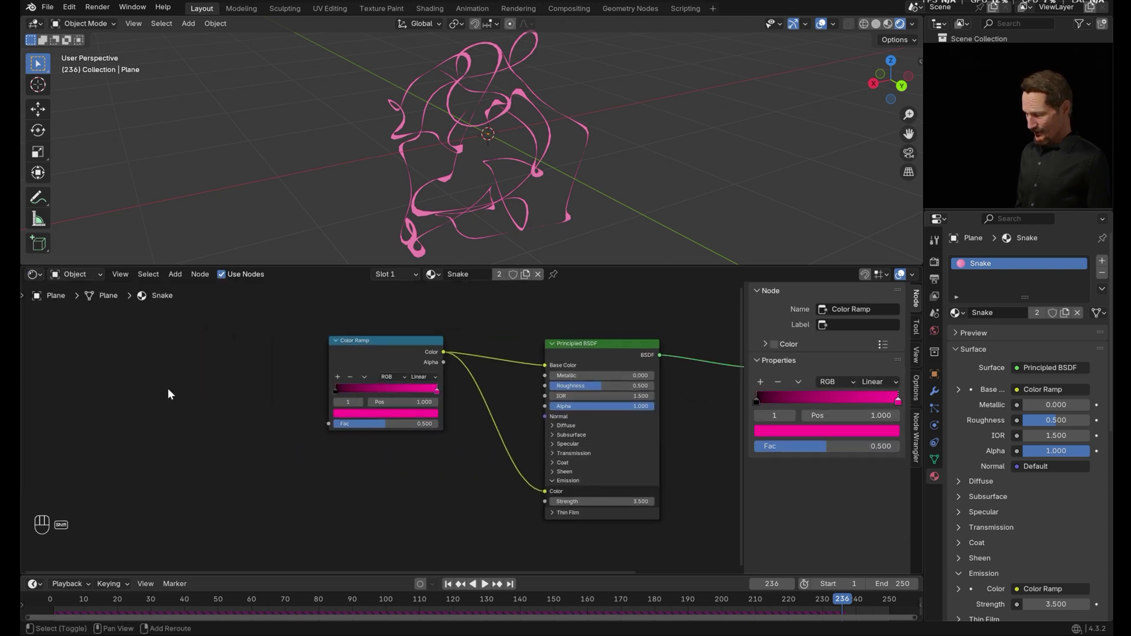
Add an Attribute node named Spline and connect its Fac into the Color Ramp factor
key(shift+a)
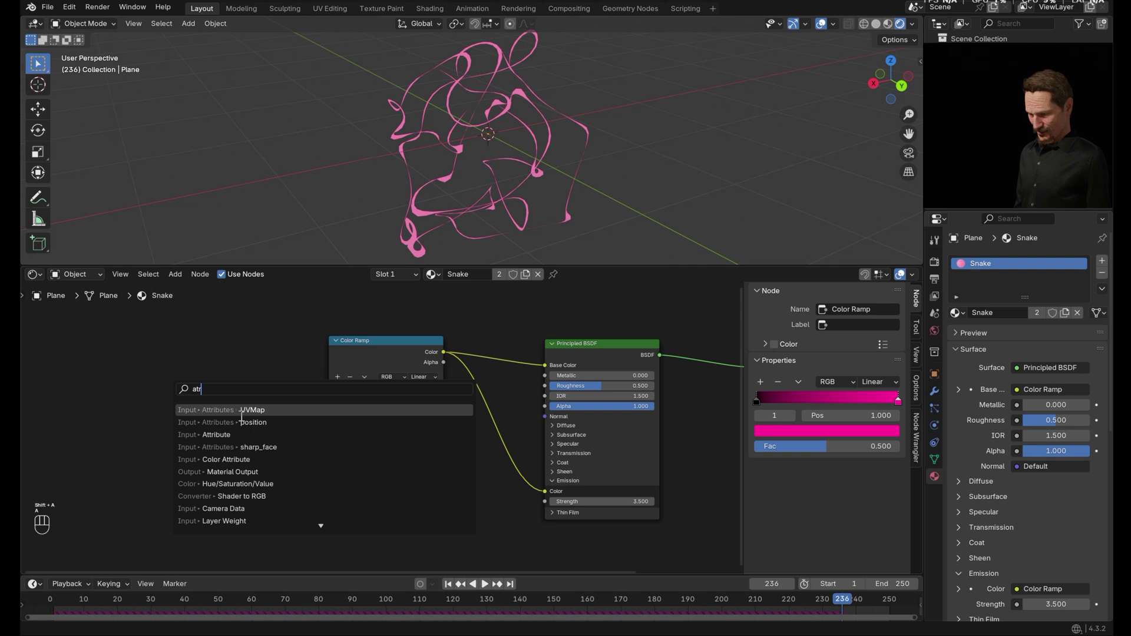
key(BackSpace)
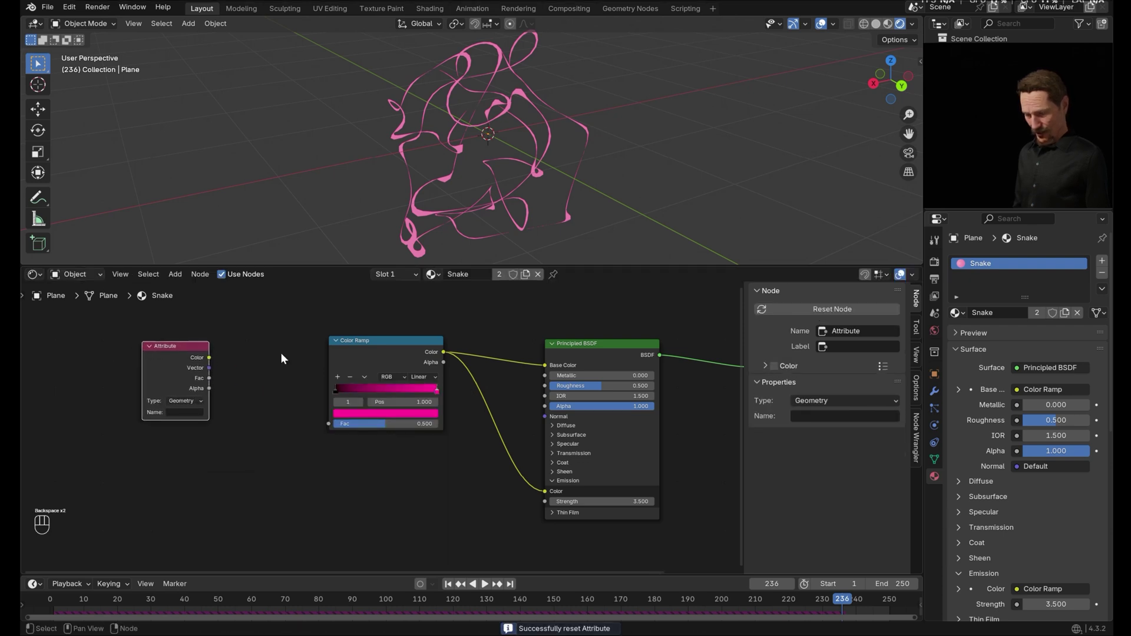
drag(195, 415, 203, 408)
key(BackSpace)
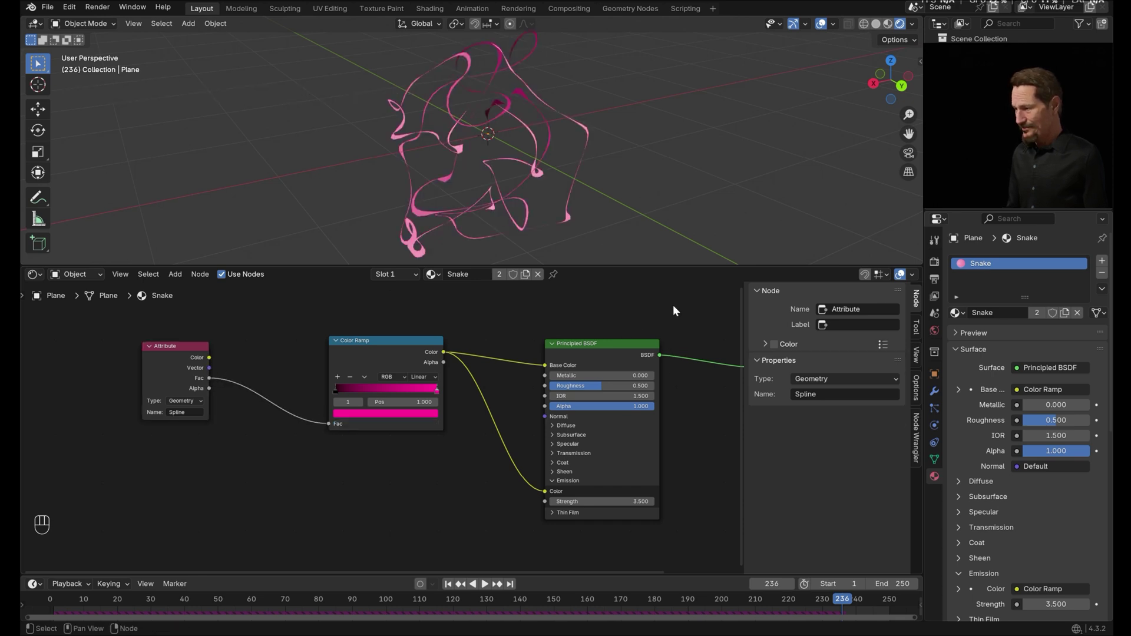
Recolour the ramp stops into a dark-red, orange and yellow fiery gradient
drag(338, 395, 316, 404)
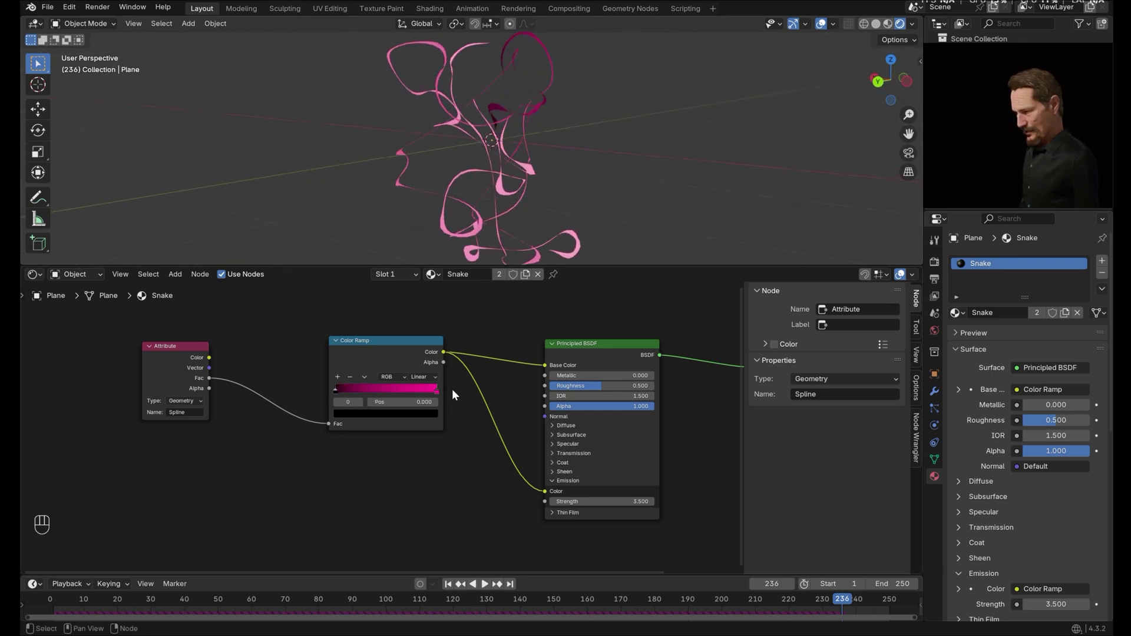
click(440, 395)
drag(421, 417, 411, 395)
click(340, 377)
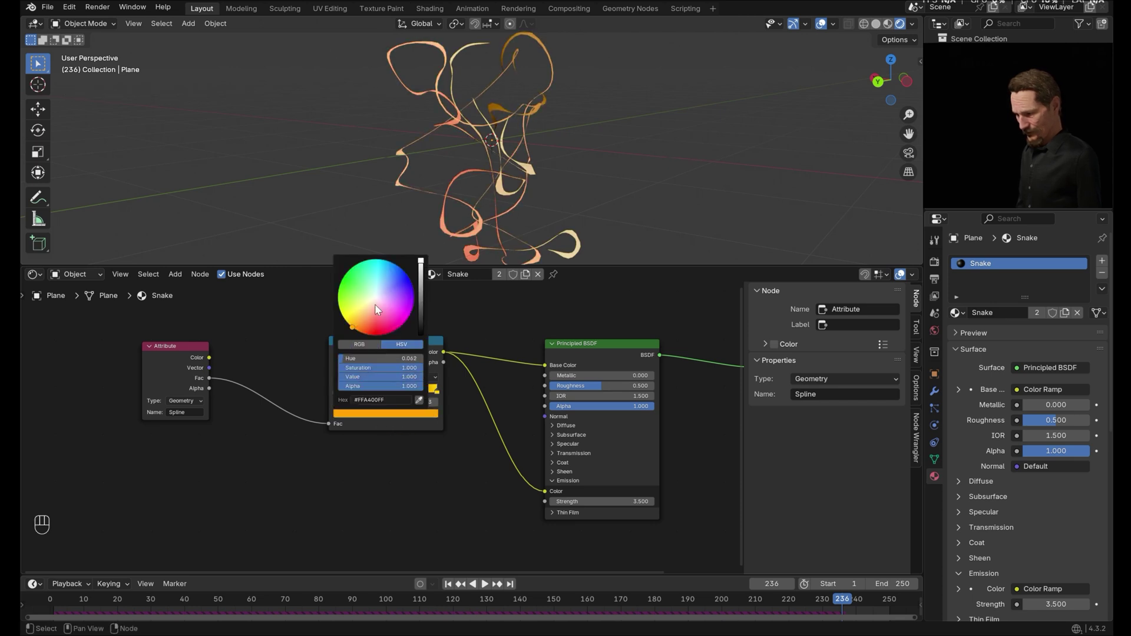
click(386, 397)
drag(342, 381, 399, 345)
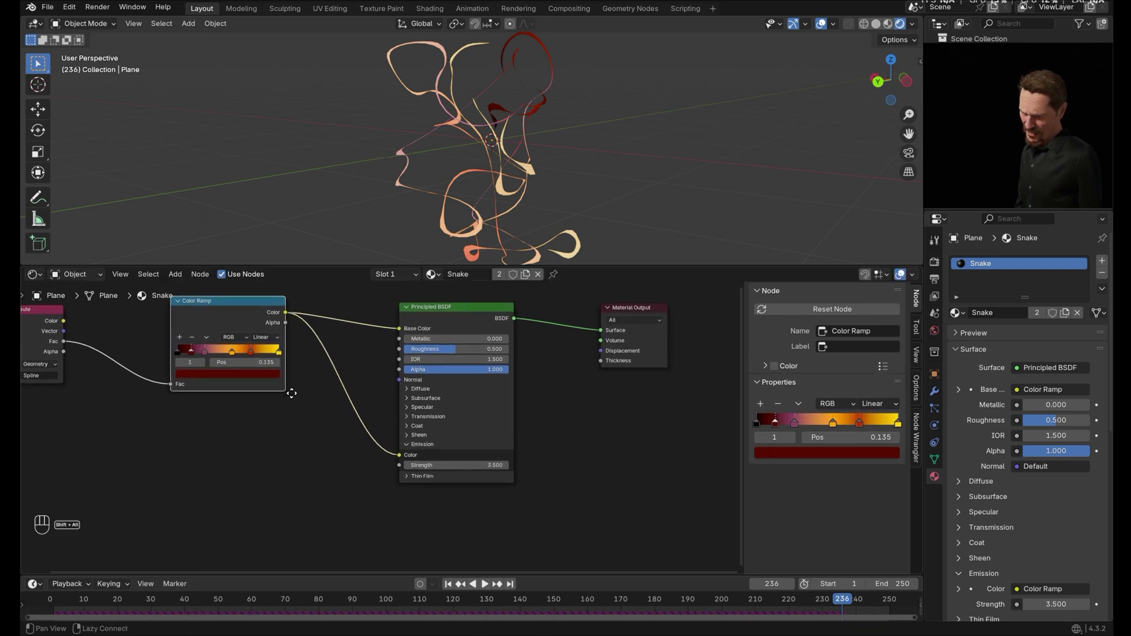
Connect the ramp's Alpha output to the Principled BSDF Alpha so the ribbons fade along their length
drag(563, 437, 547, 437)
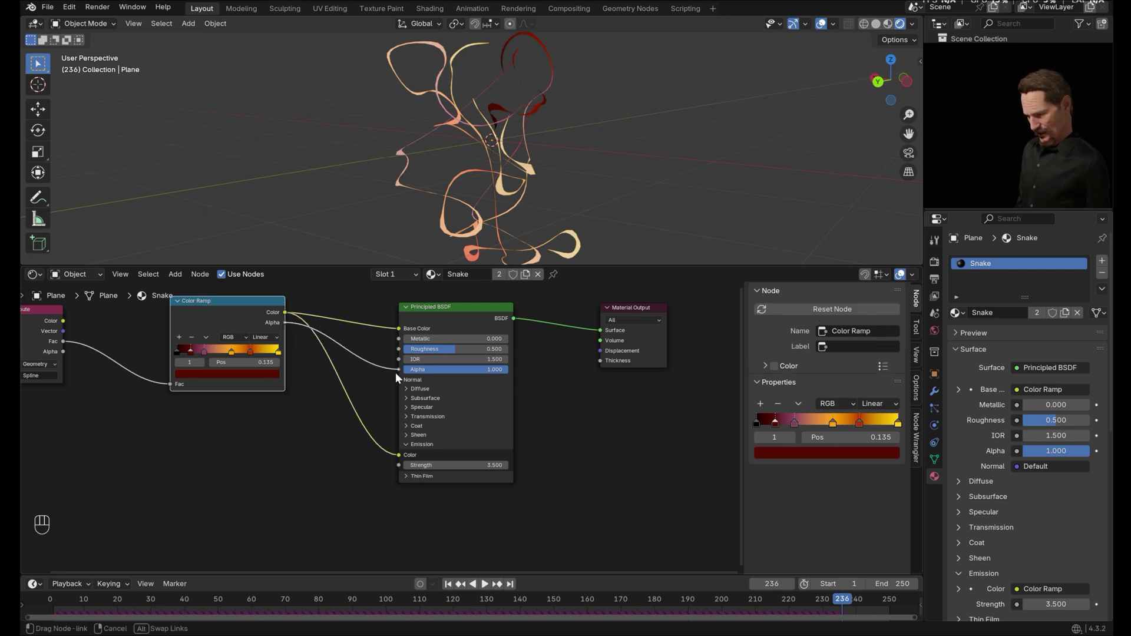
click(599, 168)
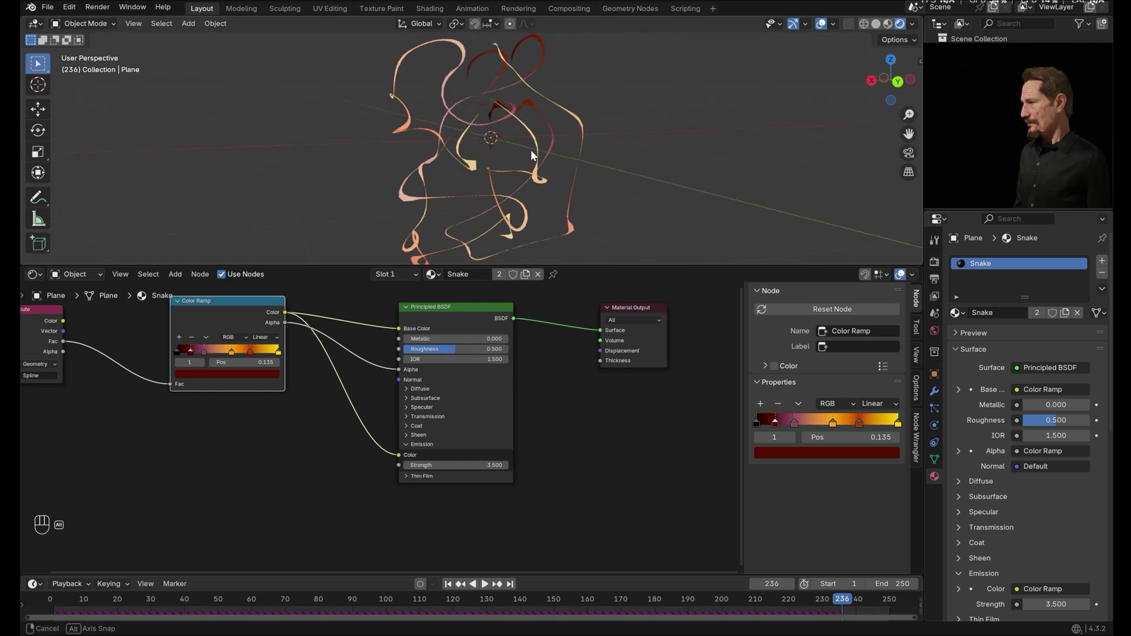
click(265, 304)
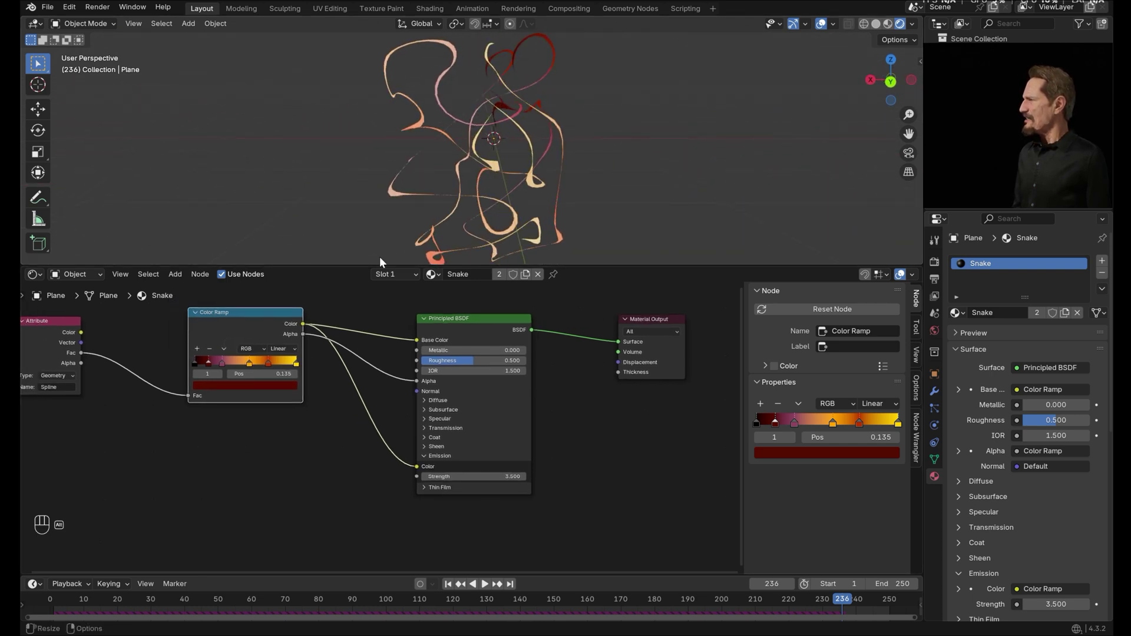
Set the World background colour to black and preview the fiery trails against darkness
drag(39, 280, 93, 378)
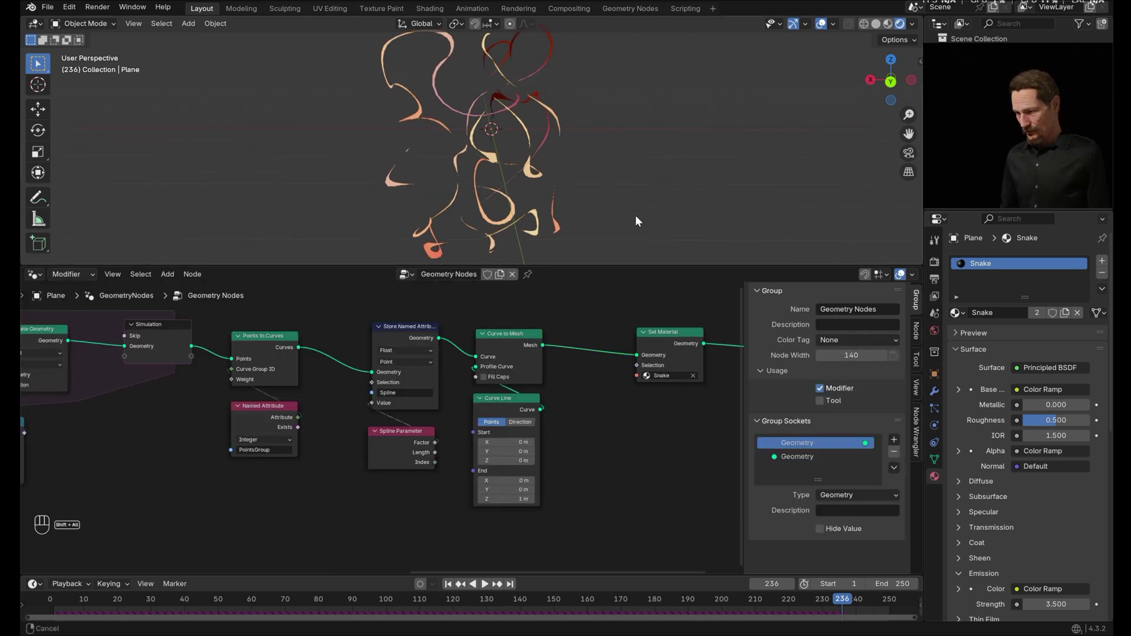
drag(617, 171, 588, 169)
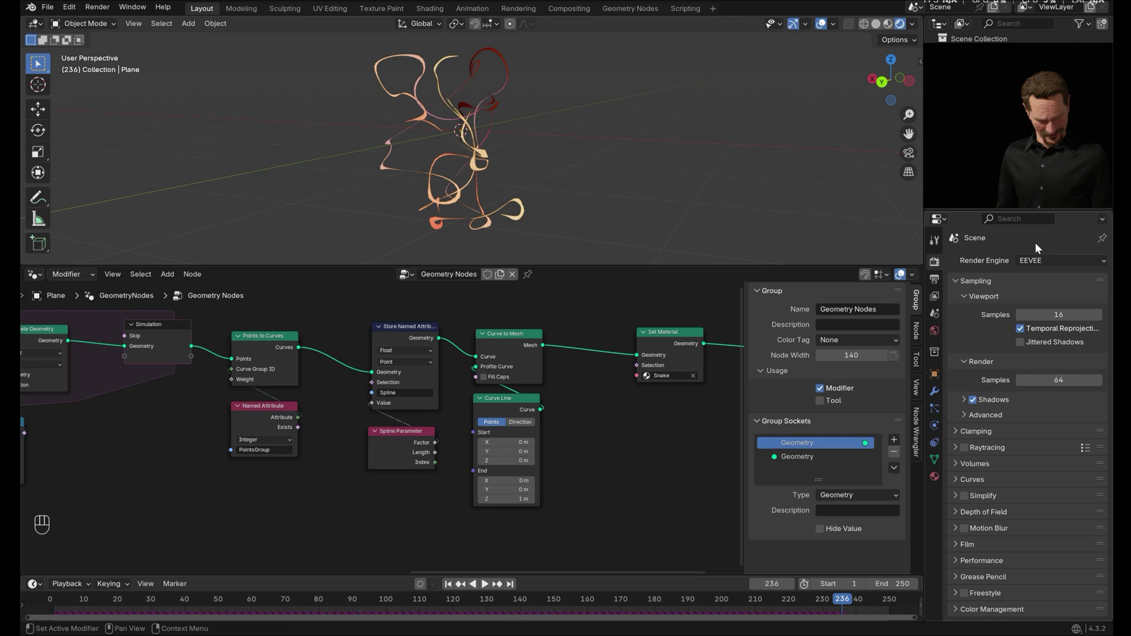
click(966, 451)
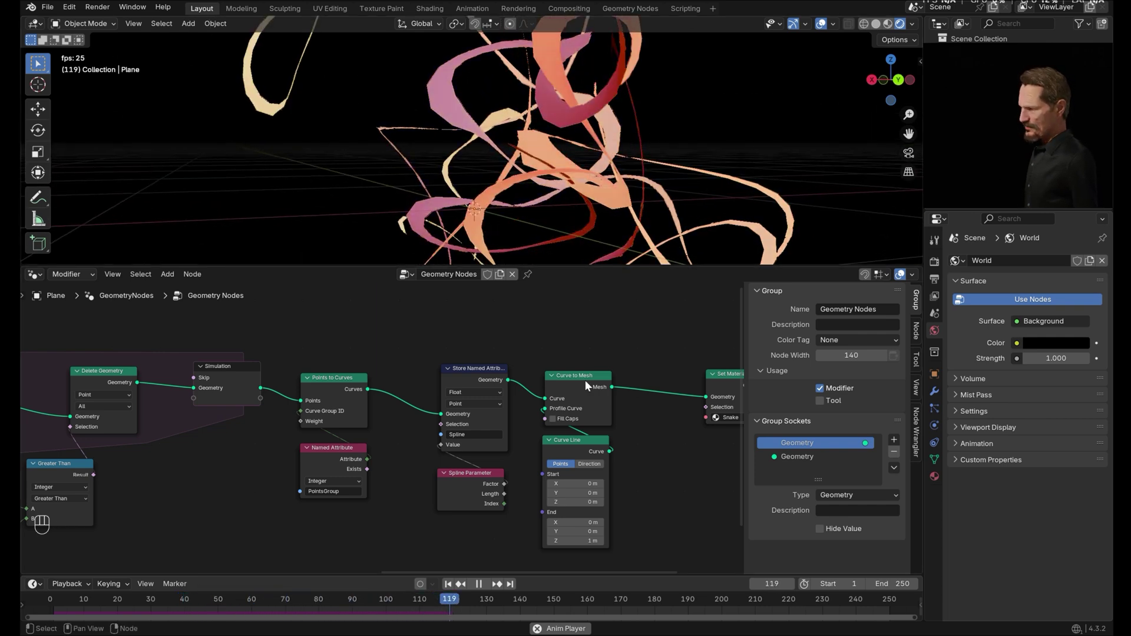
click(481, 586)
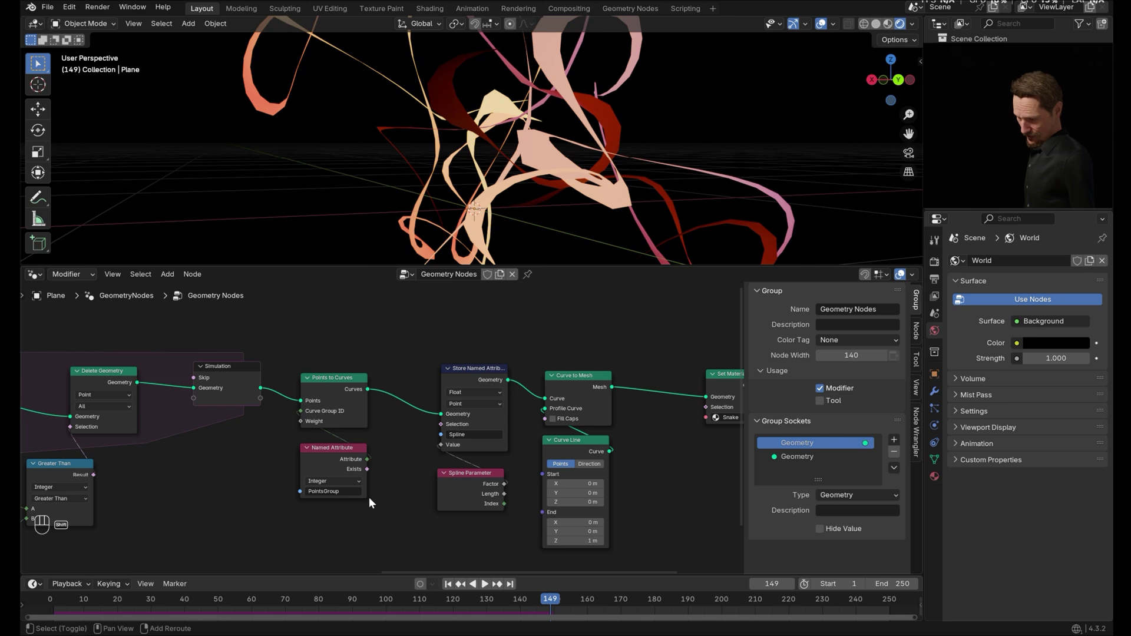
Insert a Set Spline Type node set to NURBS between Points to Curves and Store Named Attribute
key(shift+a)
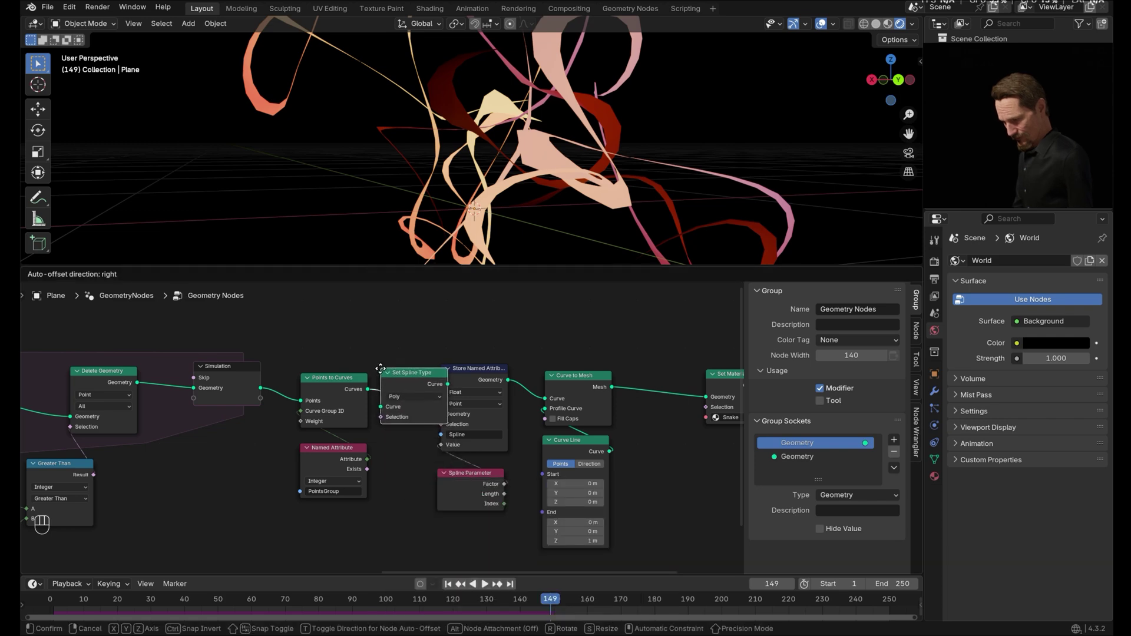
drag(385, 374, 410, 455)
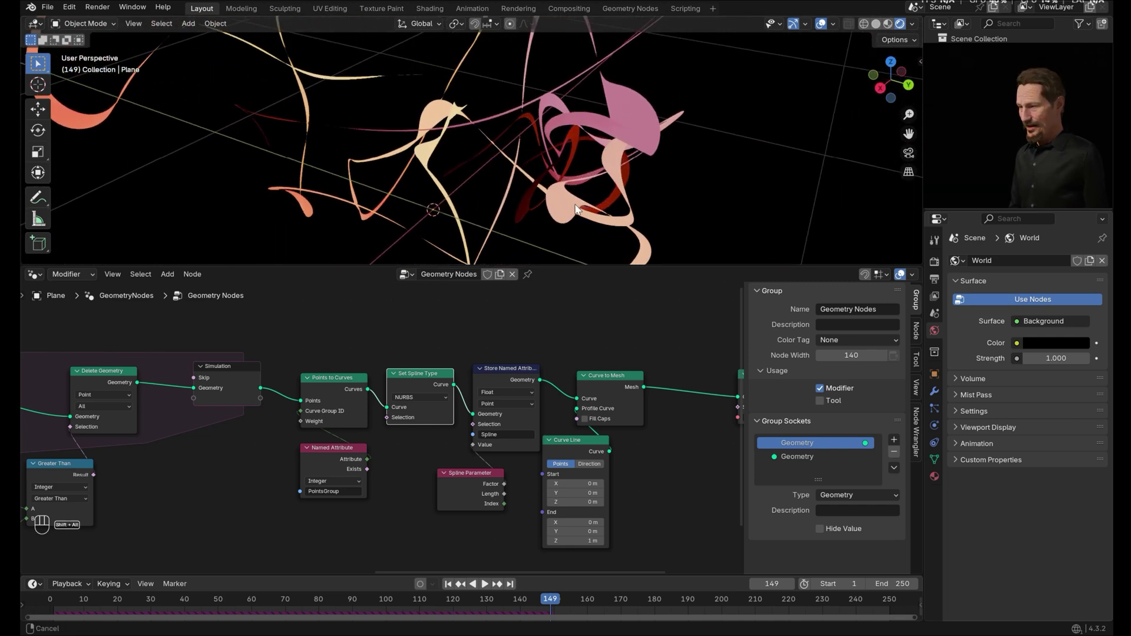
click(607, 204)
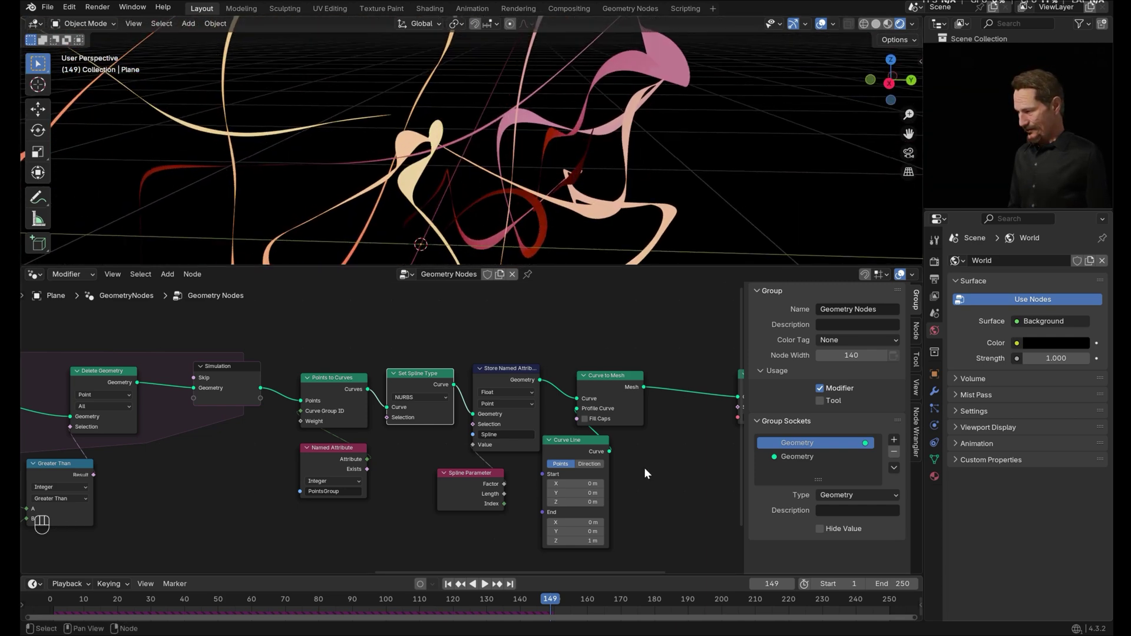
click(673, 182)
click(630, 173)
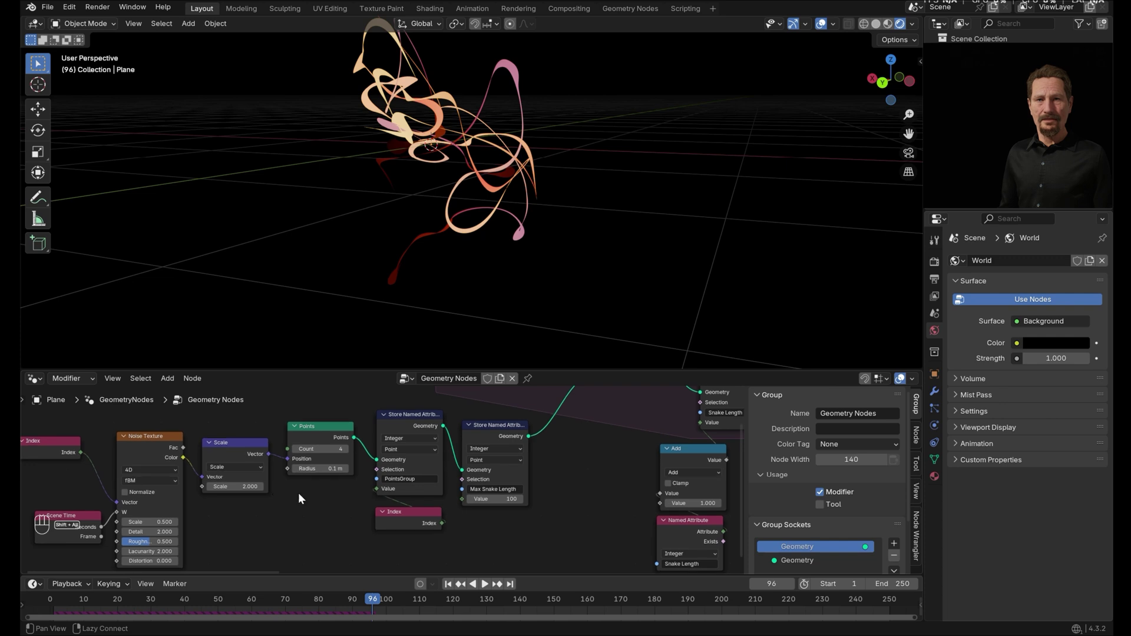
Add a Set Position node after Points and a Bezier circle feeding its Offset via Object Info
key(shift+a)
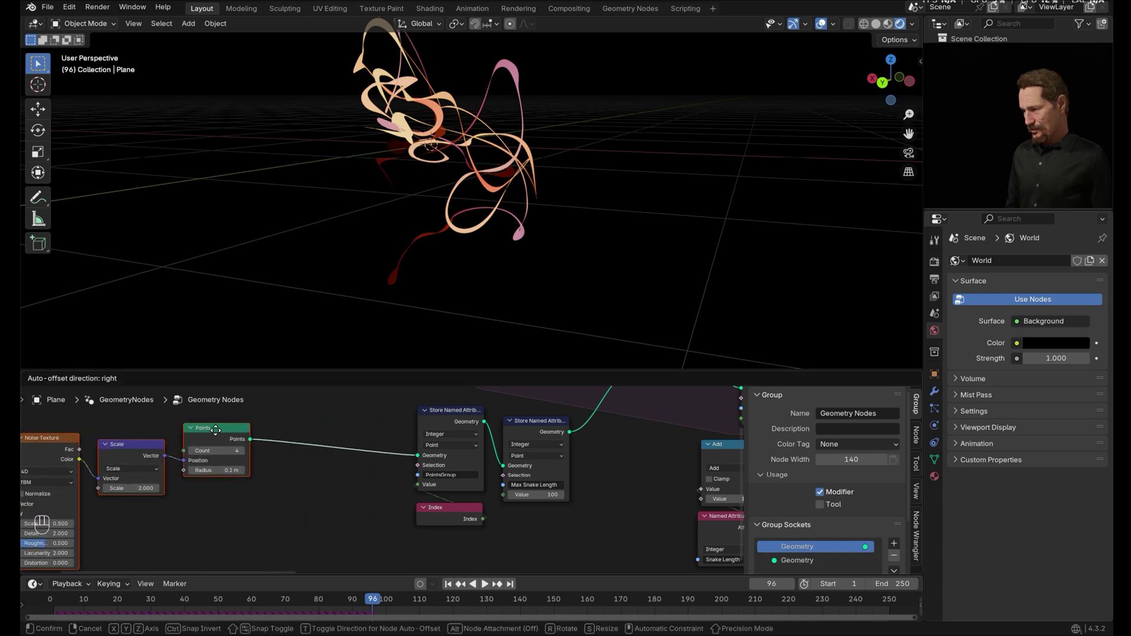
key(shift+a)
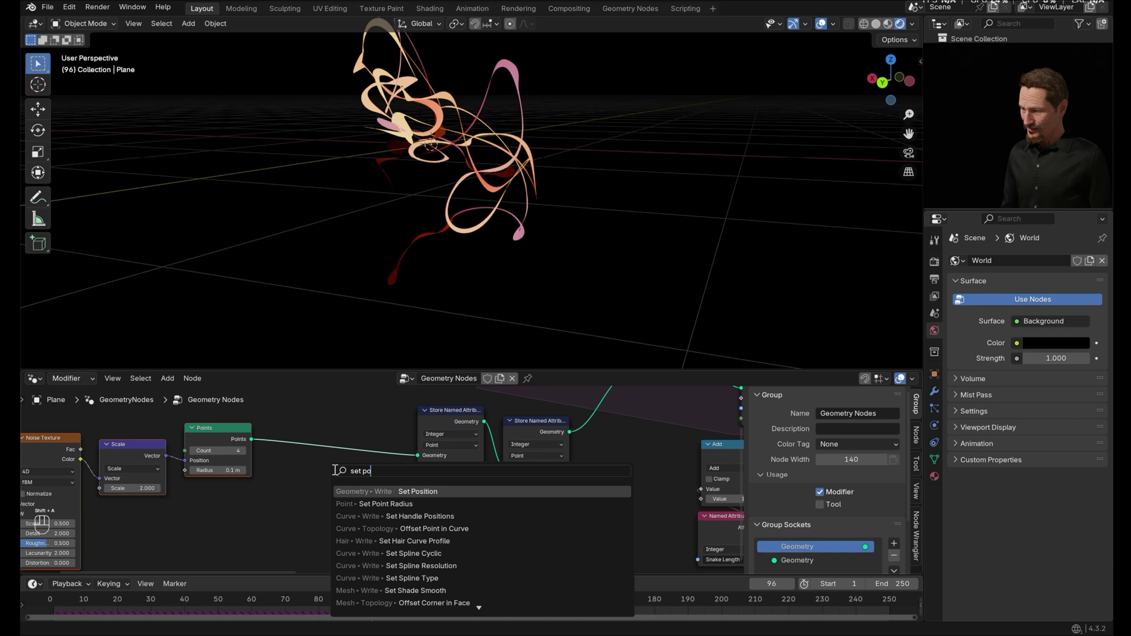
click(306, 438)
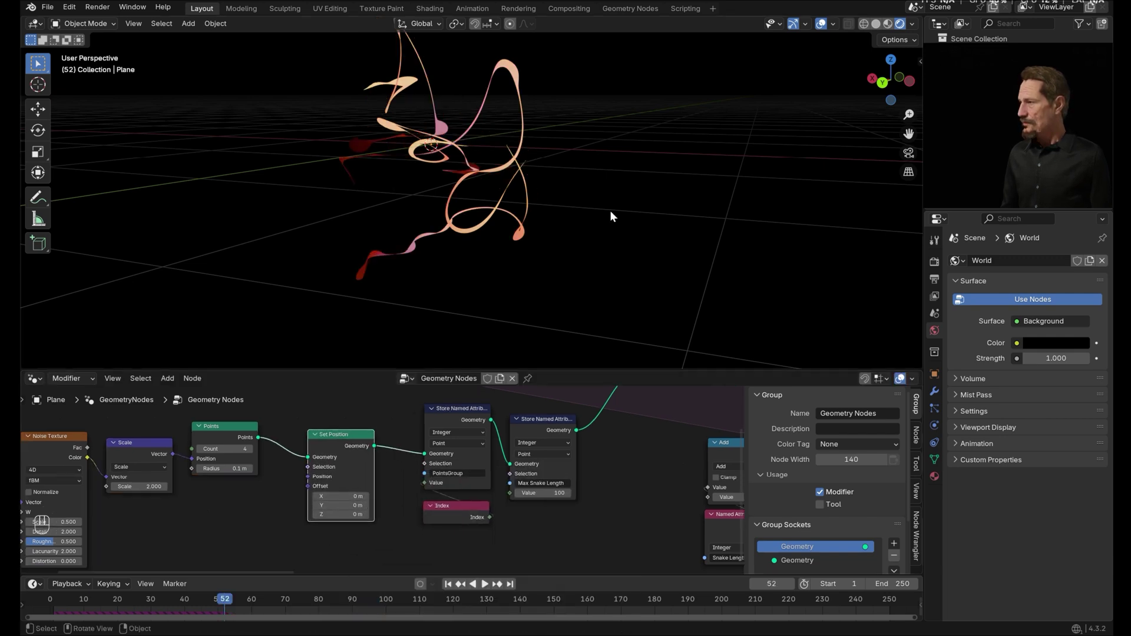
key(shift+a)
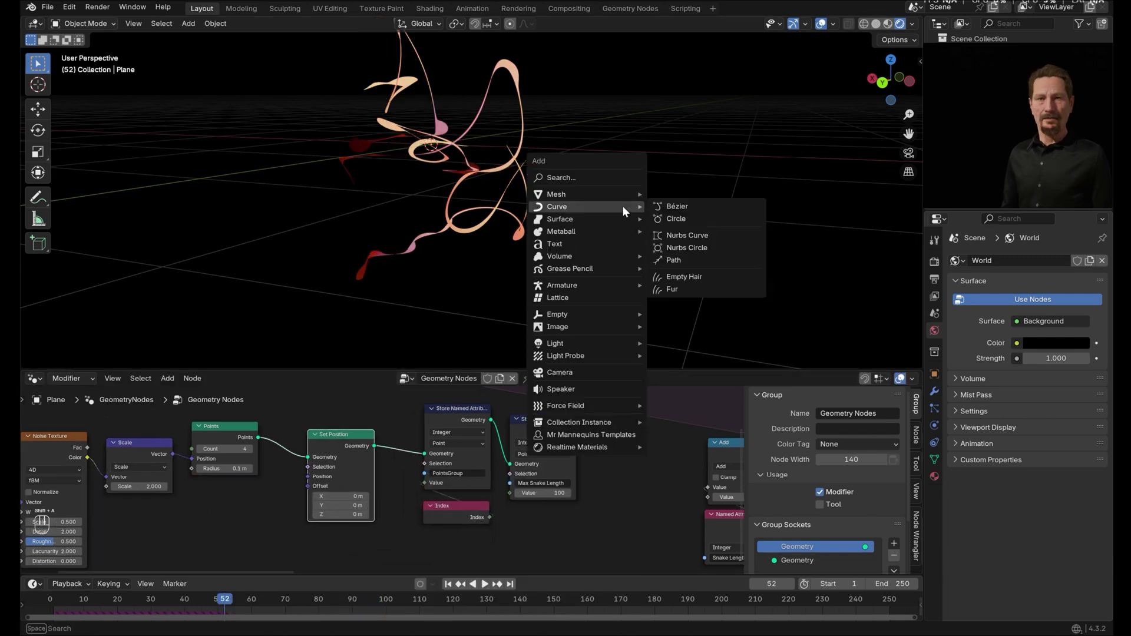
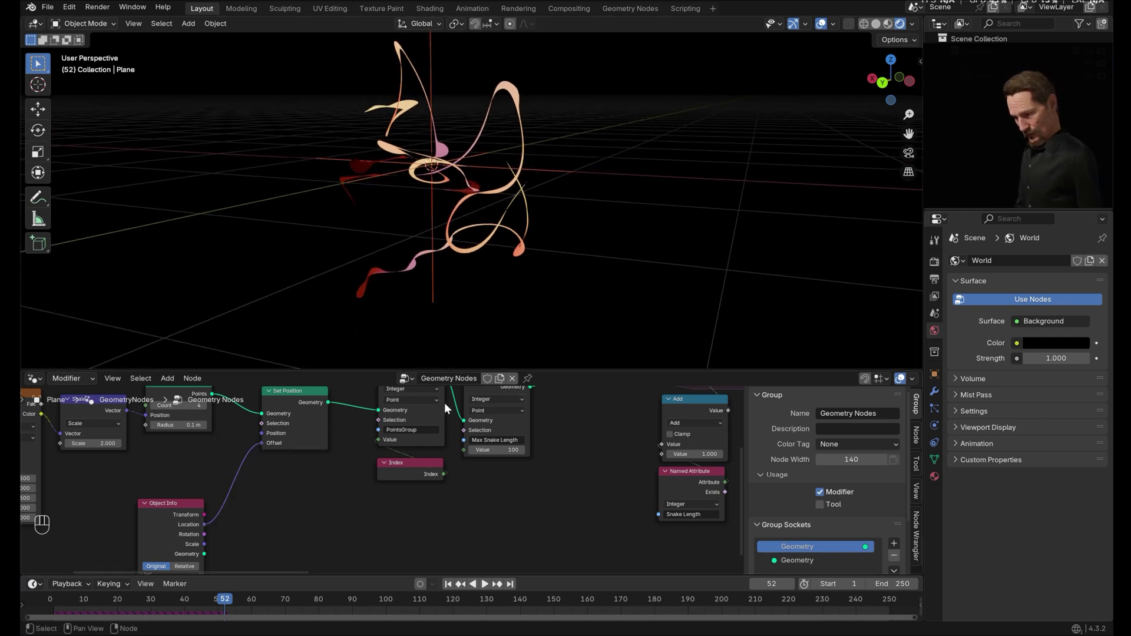
Play the simulation and move the circle so the snake trails sit around it
click(489, 585)
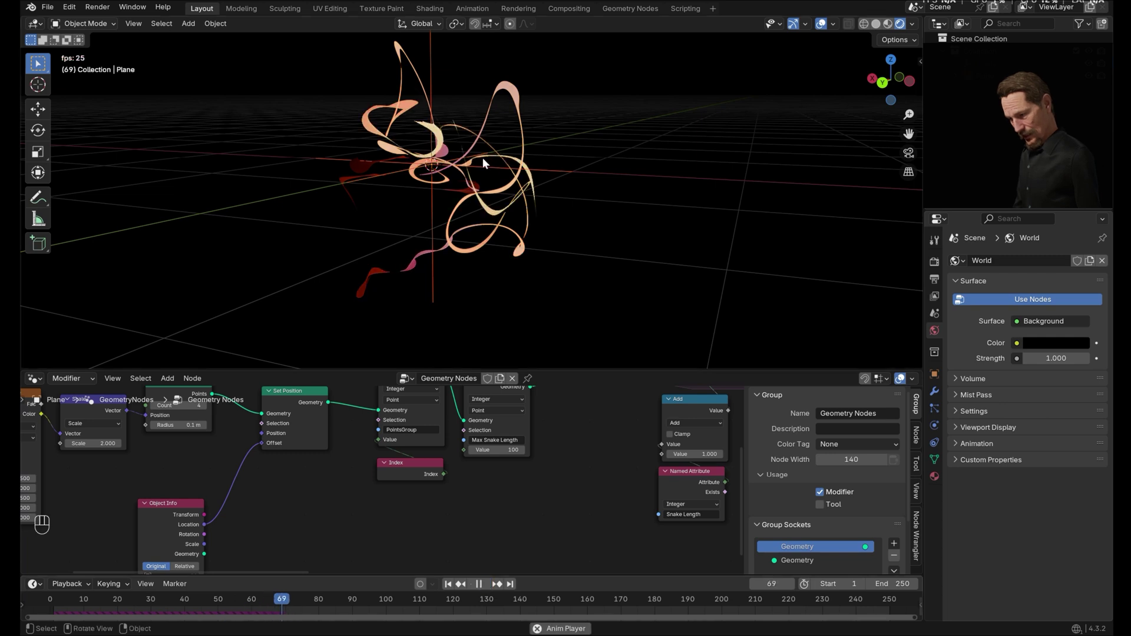
key(g)
key(g)
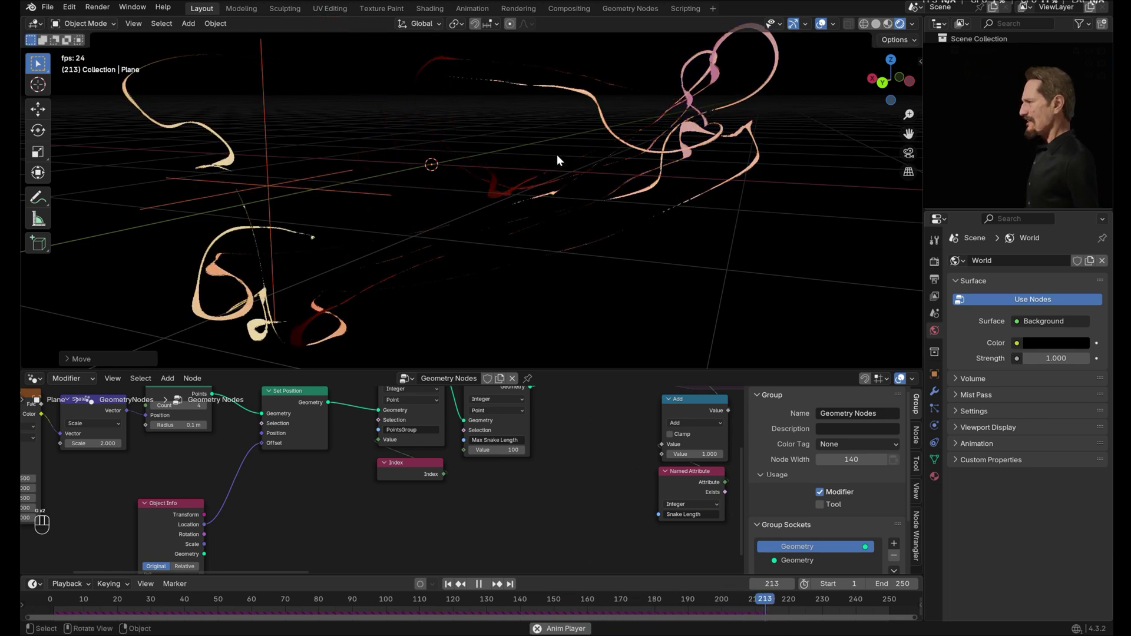
key(g)
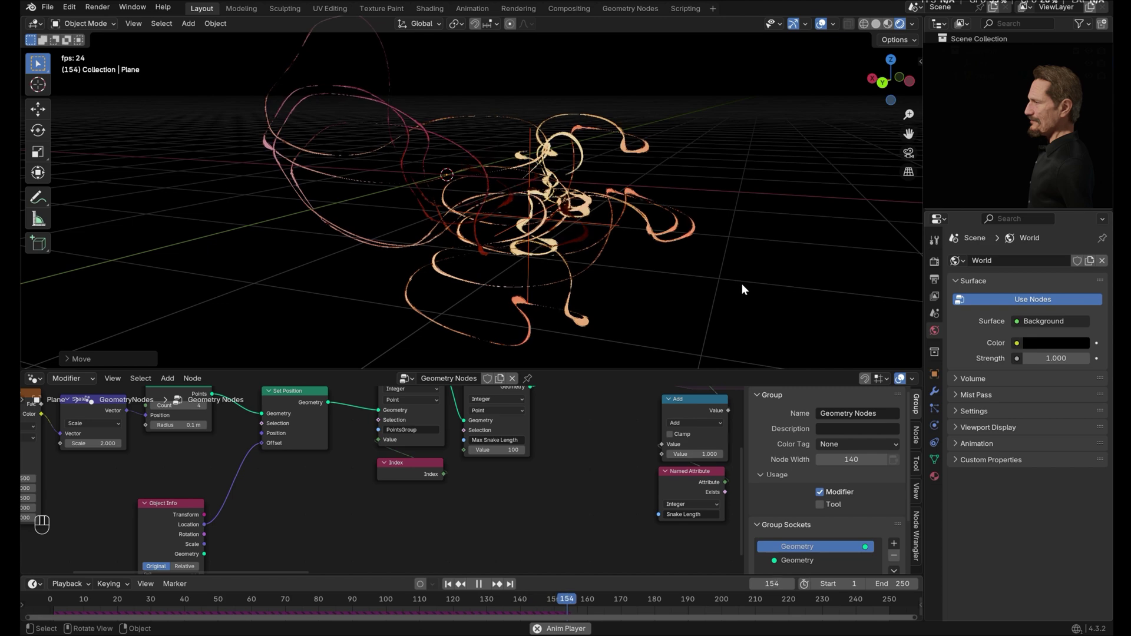
drag(480, 587, 493, 547)
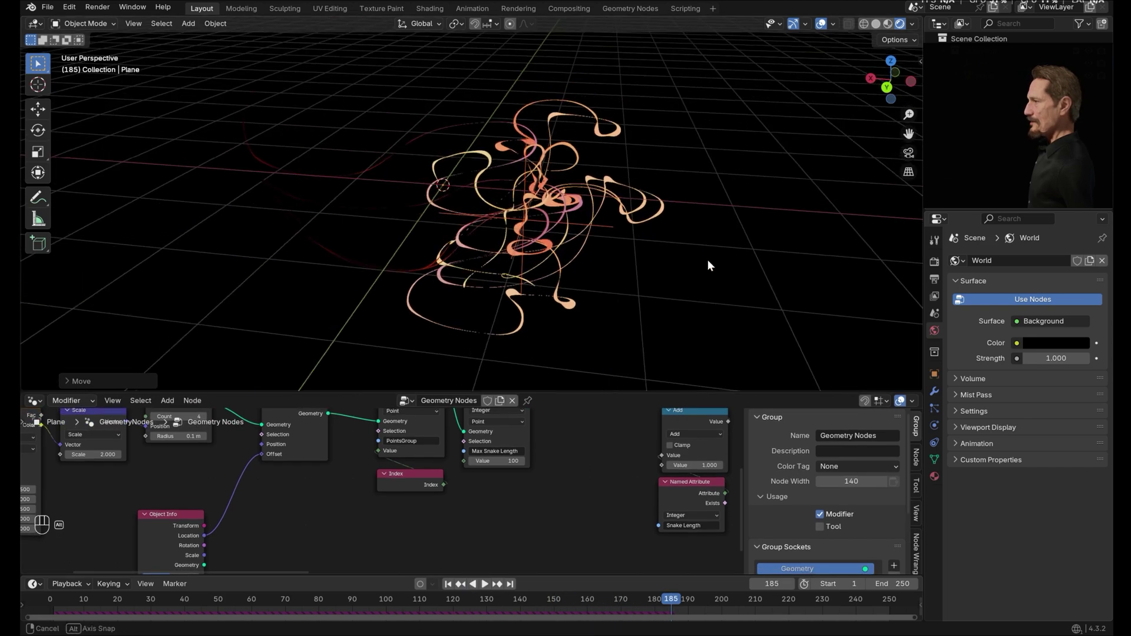
Keyframe the circle's Z rotation from 0° at frame 1 to 360° at frame 250 and replay
key(shift+a)
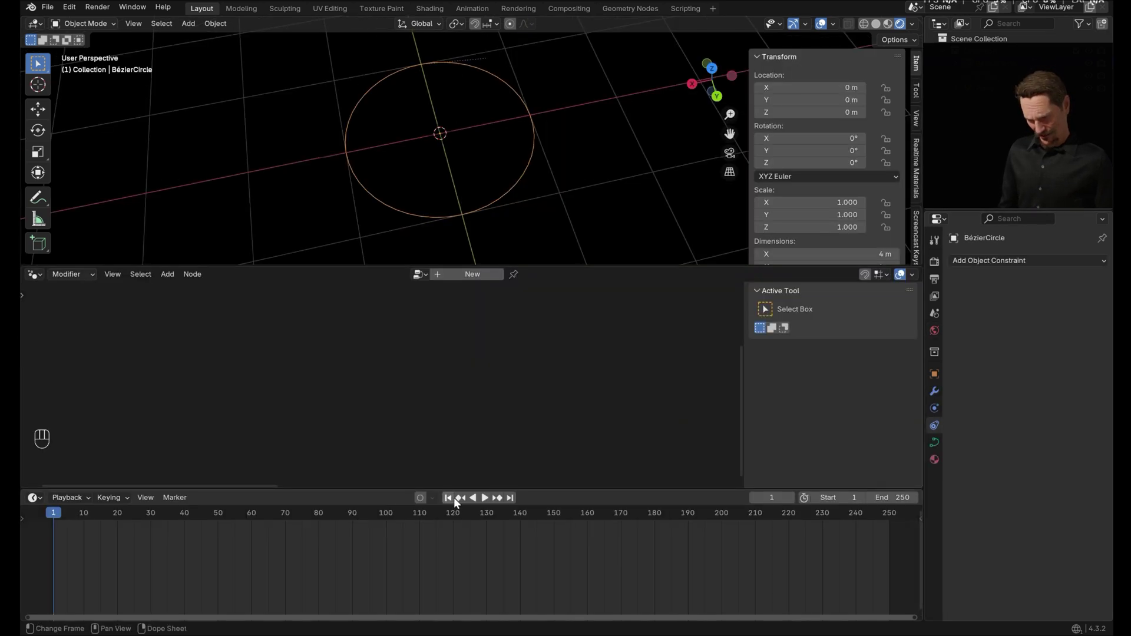
click(453, 501)
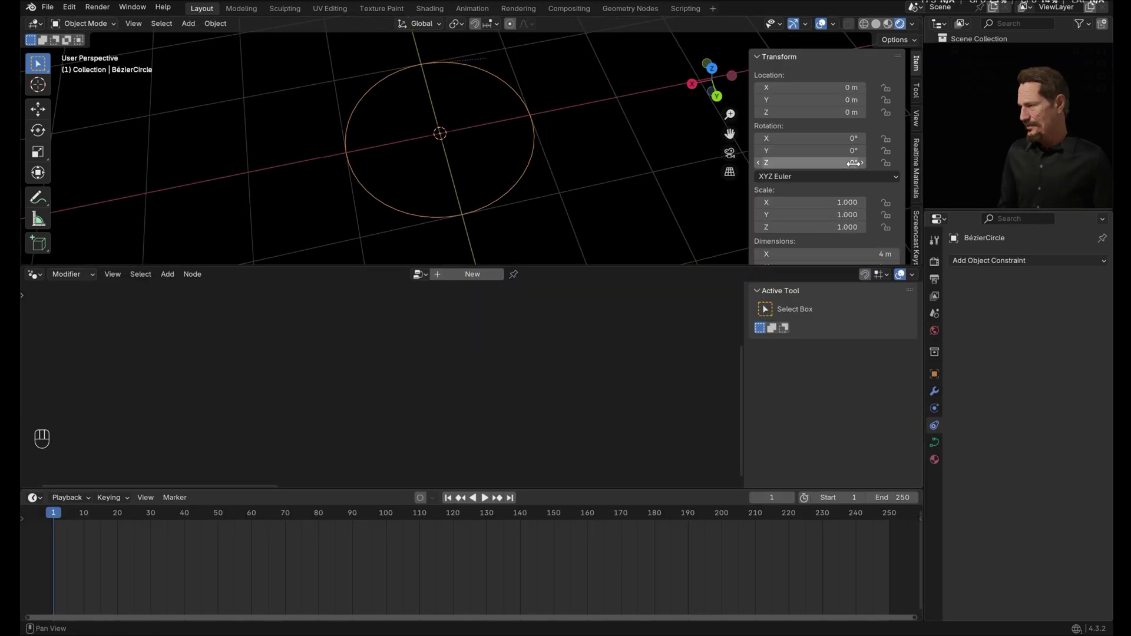
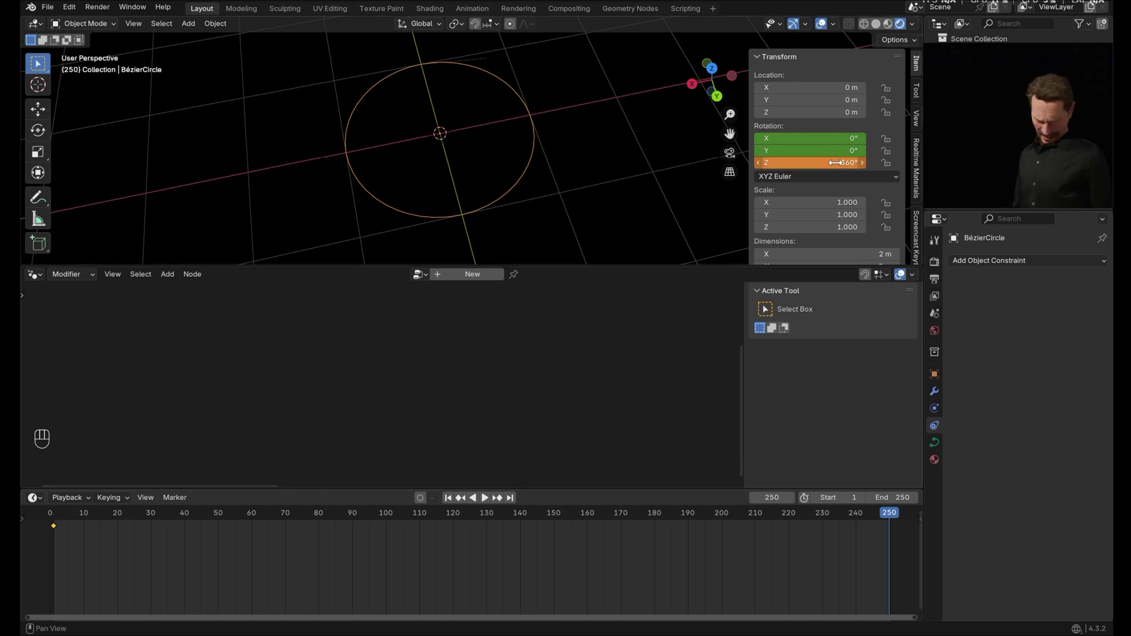
click(455, 502)
drag(584, 264, 487, 502)
click(489, 501)
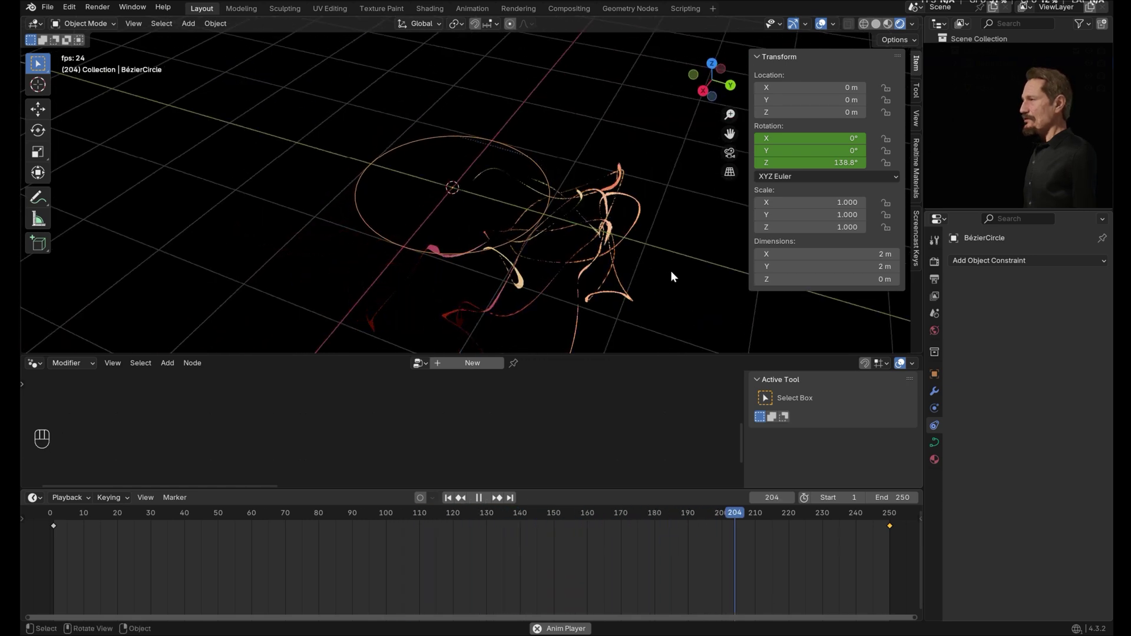
From front view, add a camera and align it to the current view of the trails
key(KP_1)
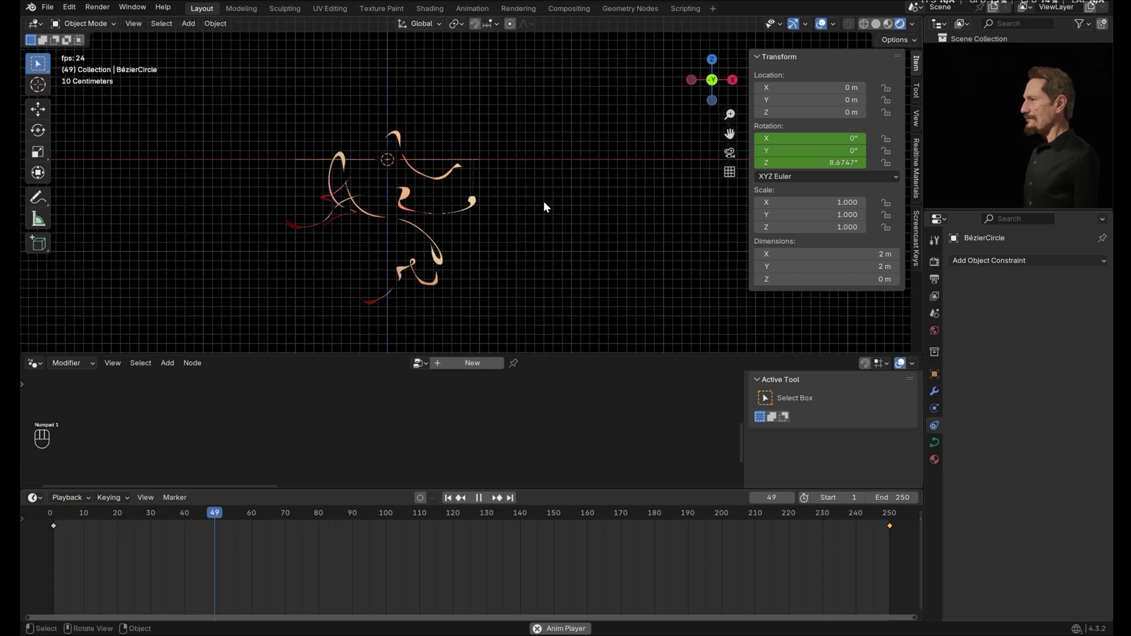
click(563, 196)
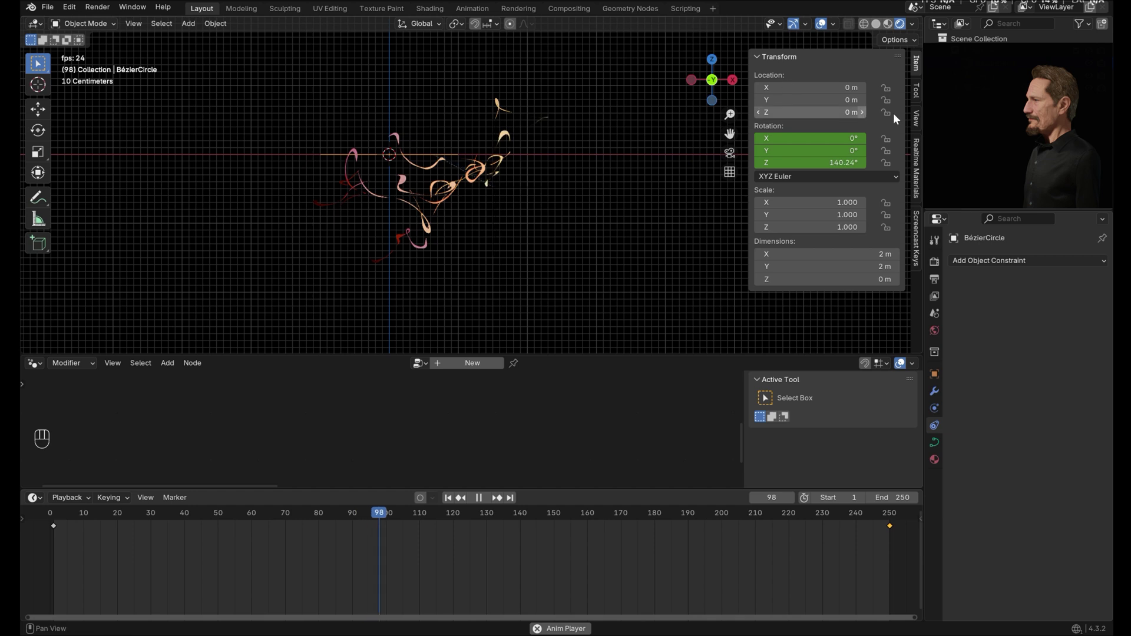
key(shift+a)
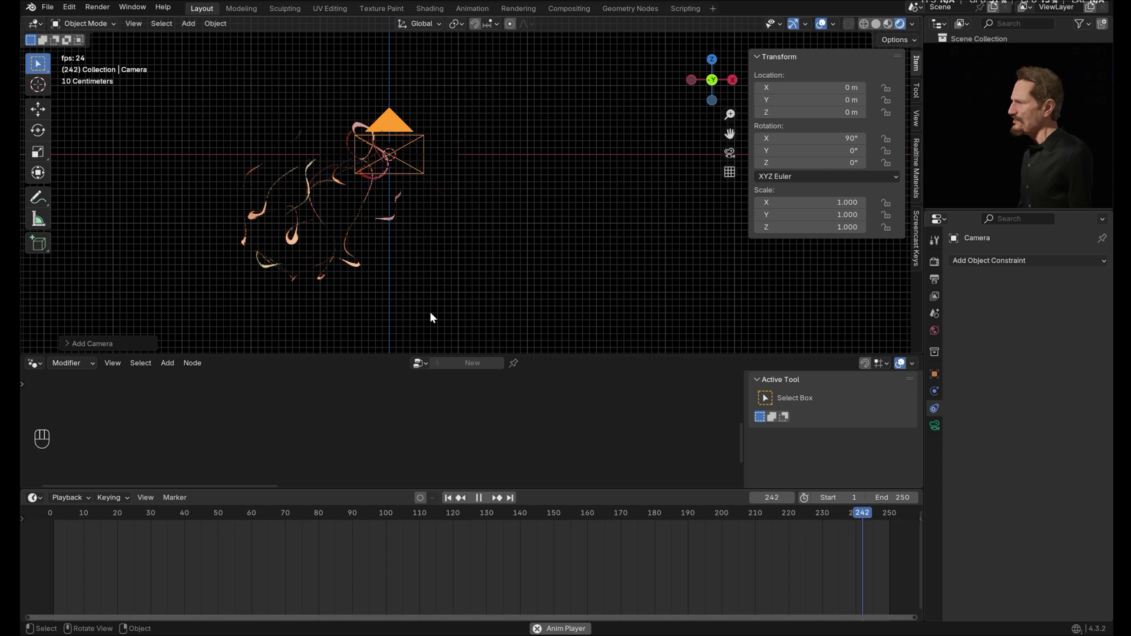
key(ctrl+alt+KP_0)
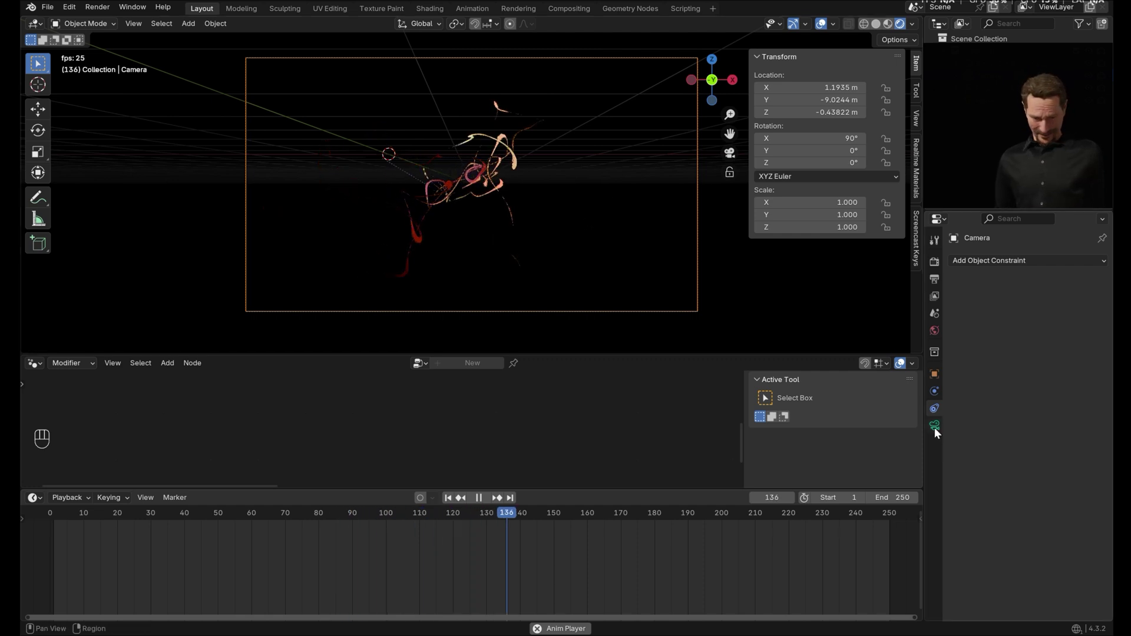
Adjust the camera's viewport display and slide it along X to centre the trails in frame
click(959, 484)
click(1058, 572)
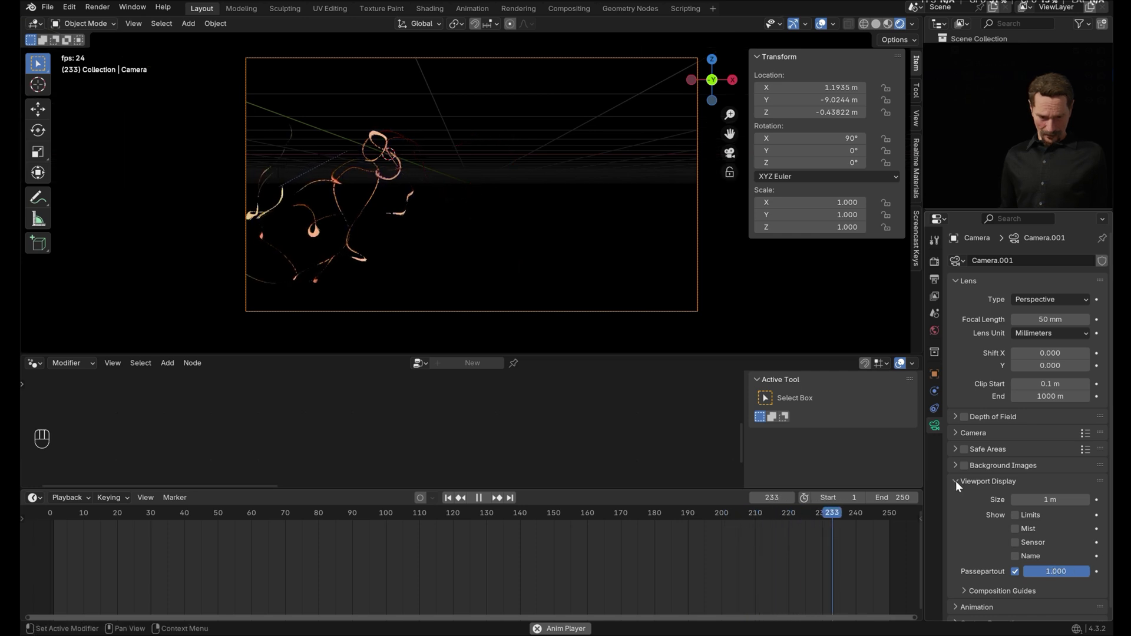
drag(959, 485, 956, 436)
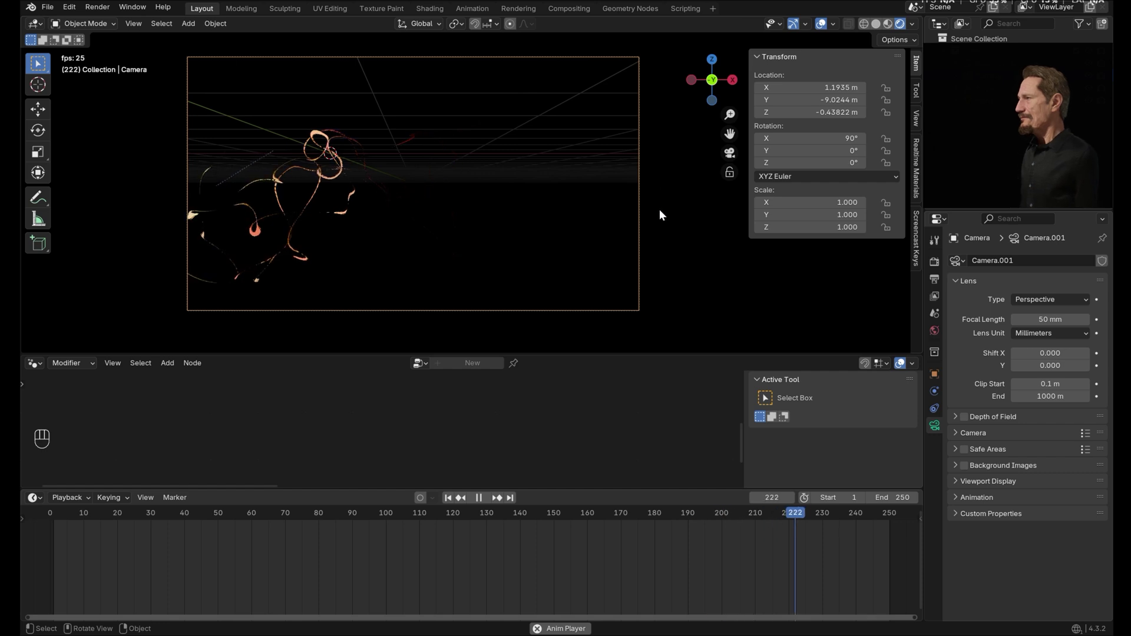
key(g)
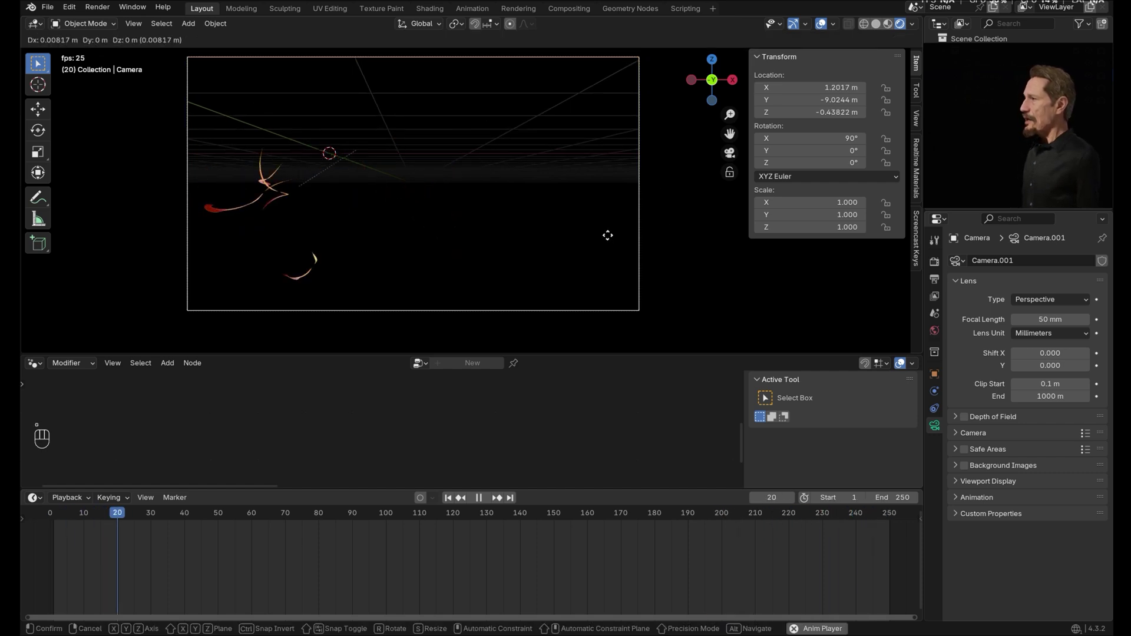
key(x)
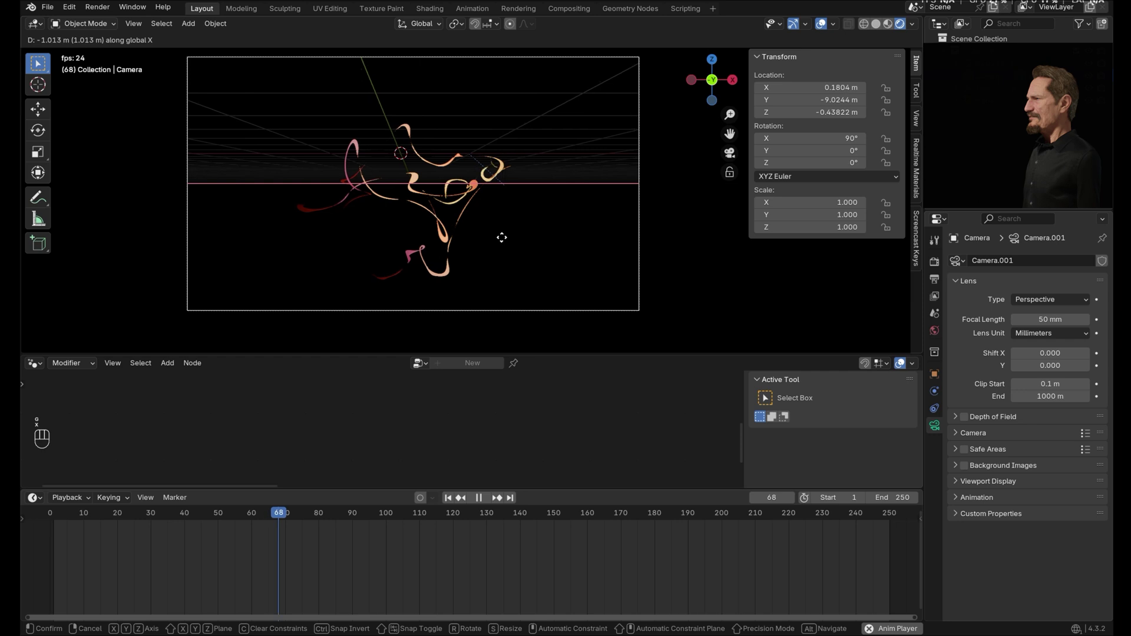
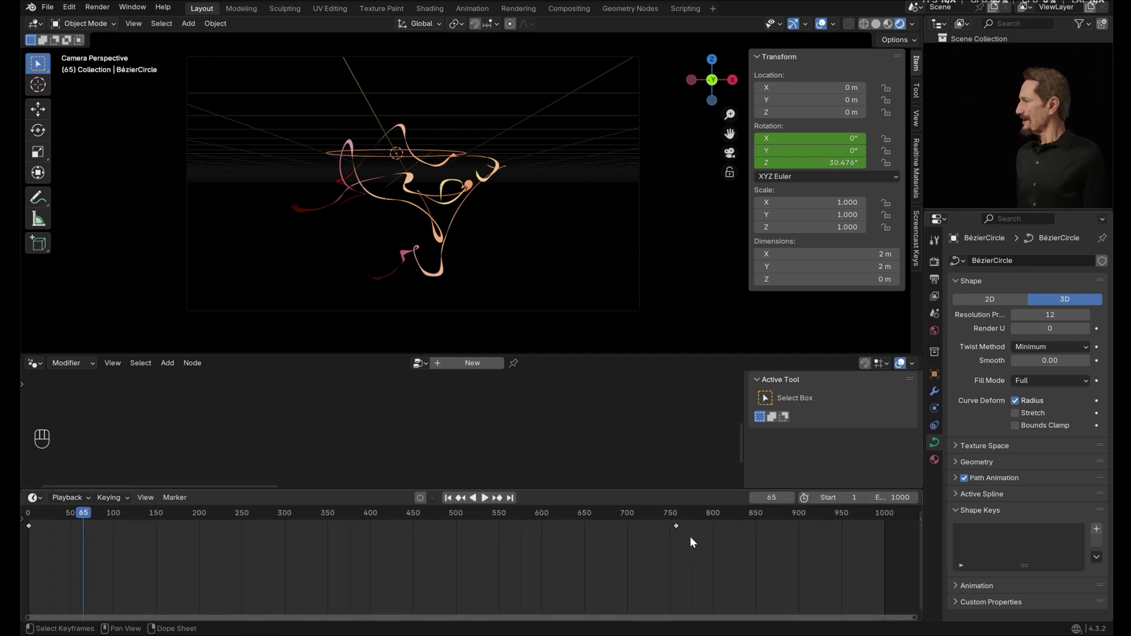
Key the circle's Z rotation to 2160° at frame 1000 and play the orbiting trails from the start
click(679, 529)
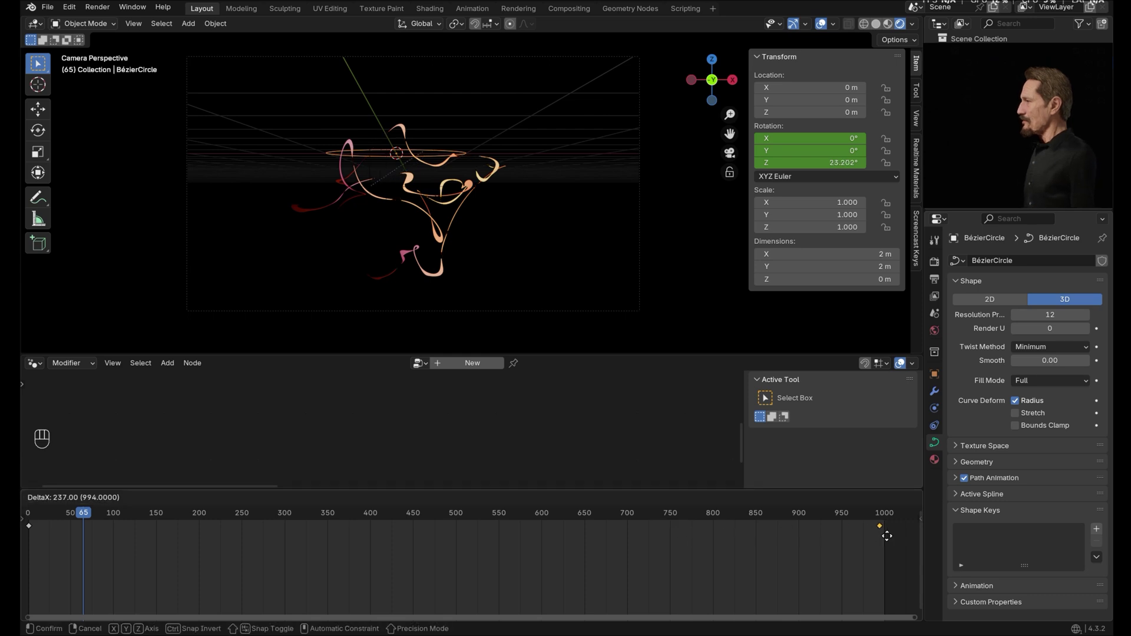
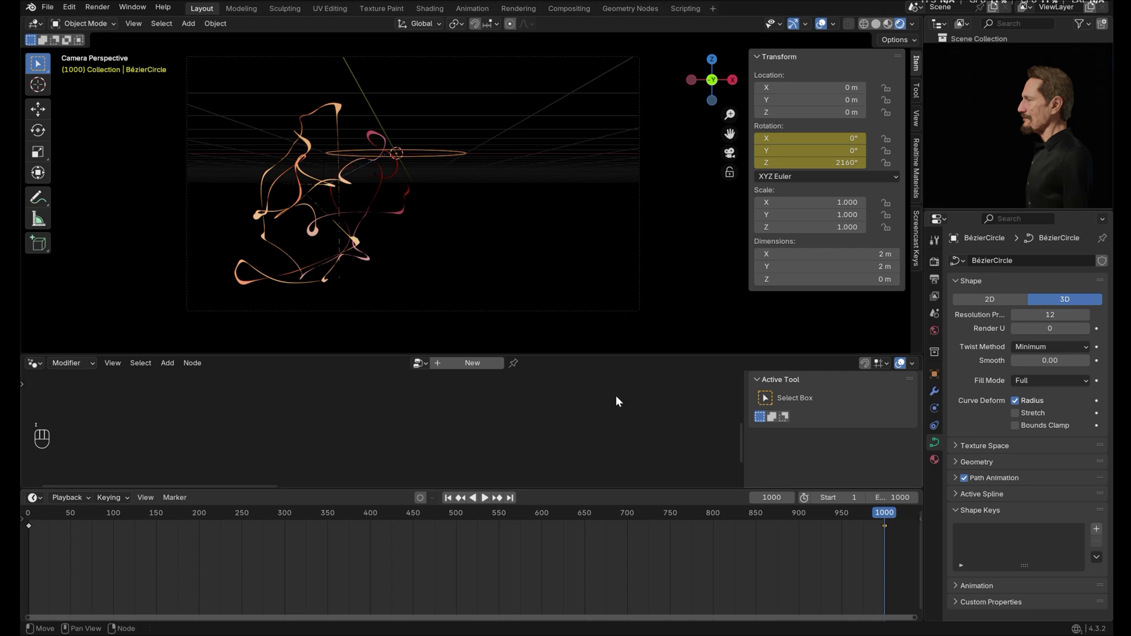
key(i)
click(451, 501)
key(space)
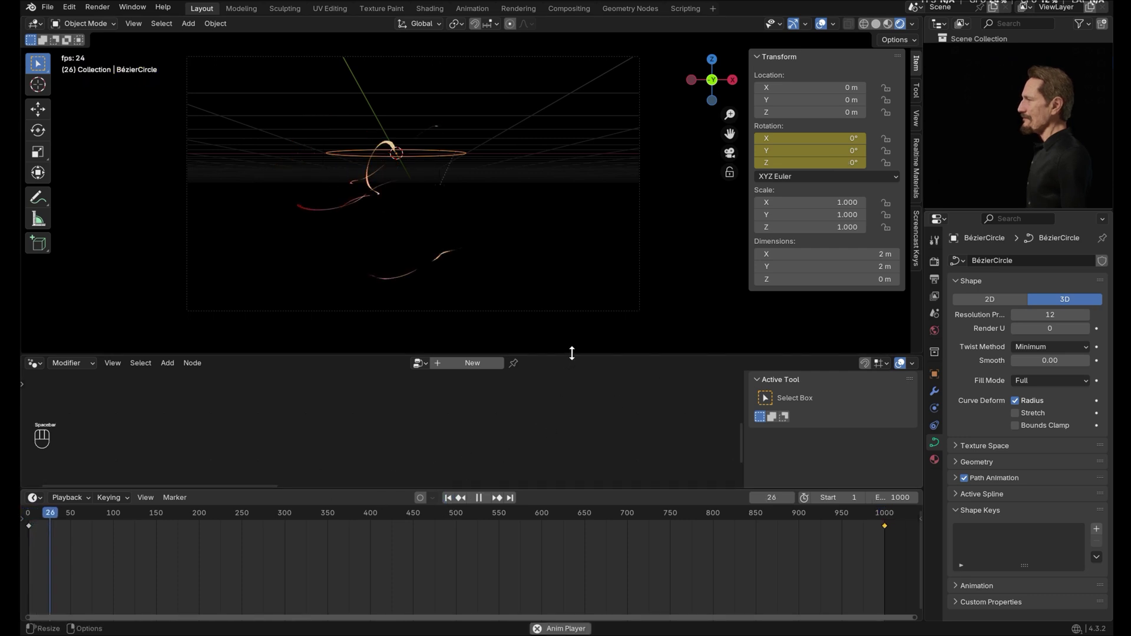
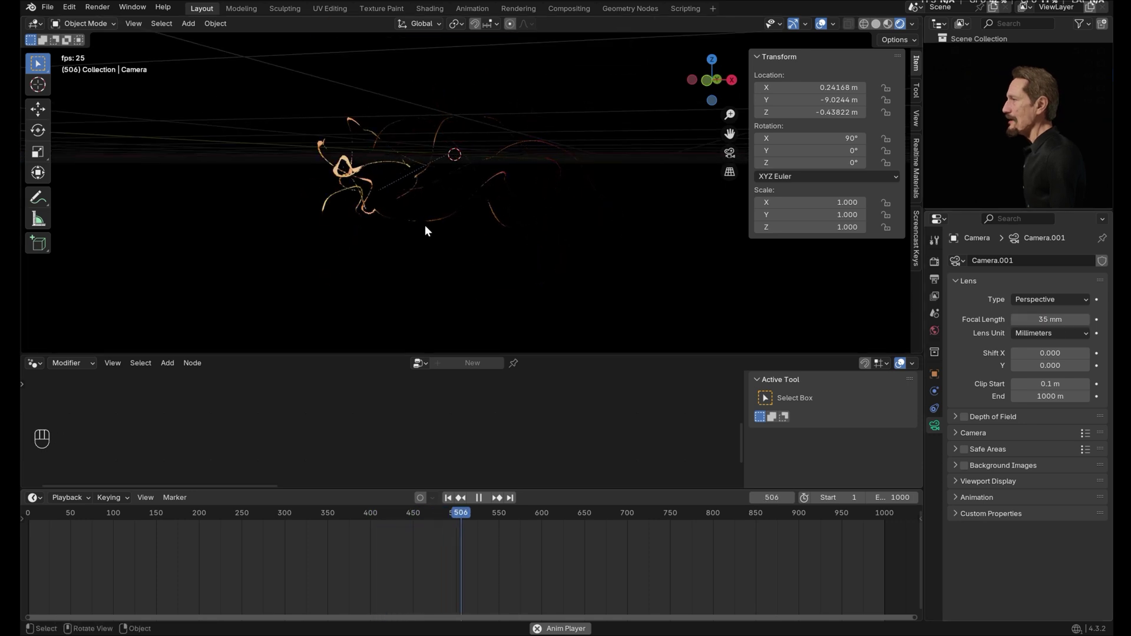
Look through the camera, enable compositor nodes and place a Glare node below Render Layers
key(KP_0)
key(space)
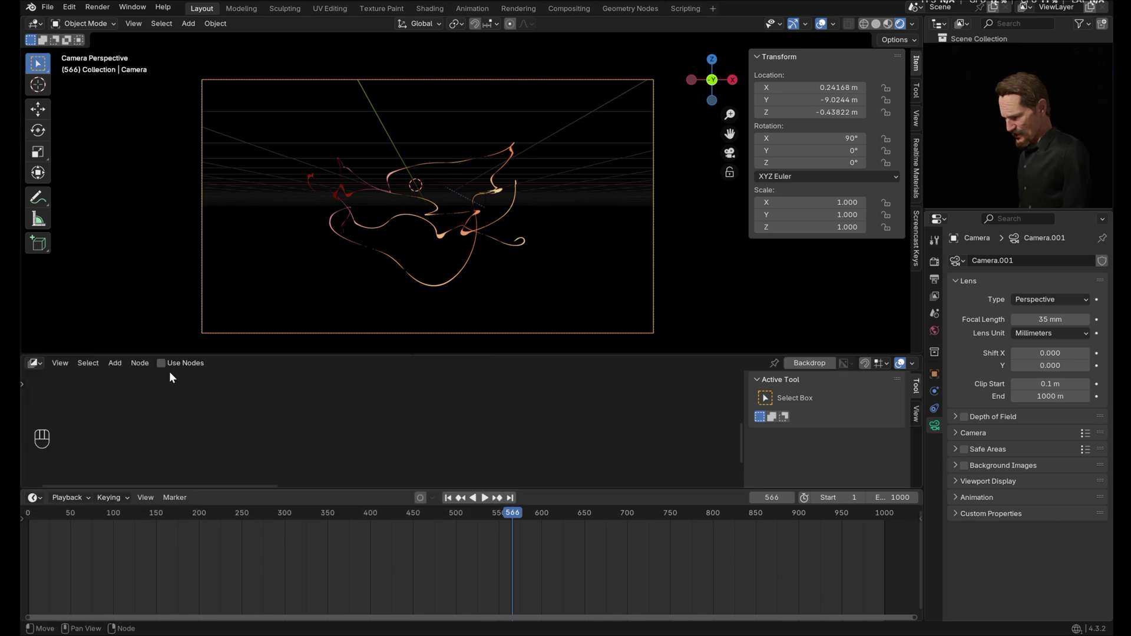
click(166, 368)
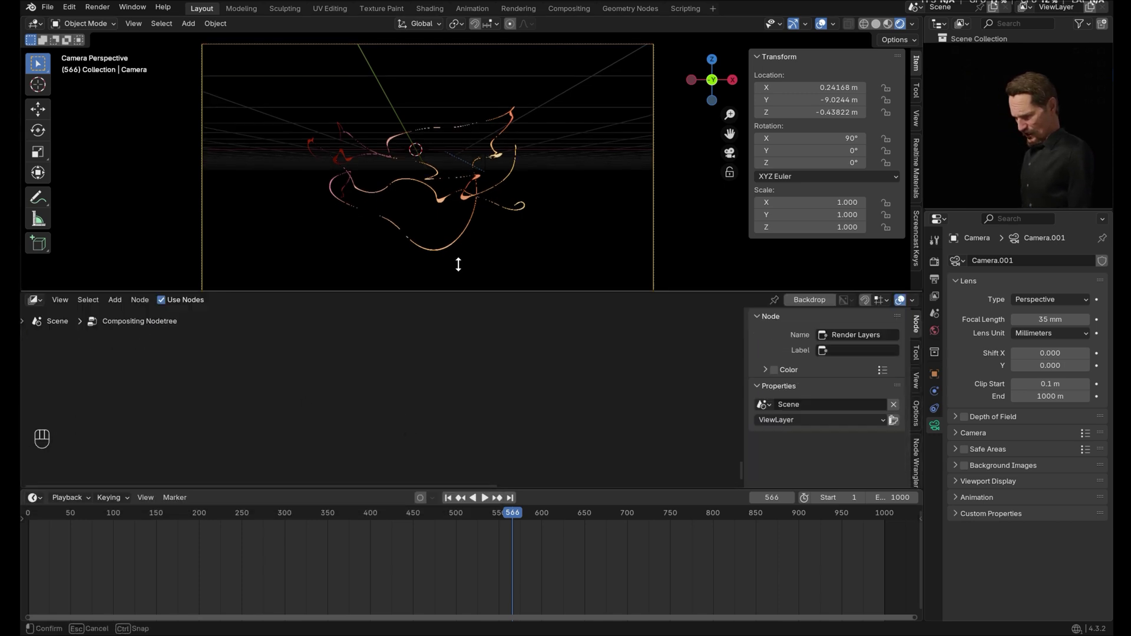
click(501, 280)
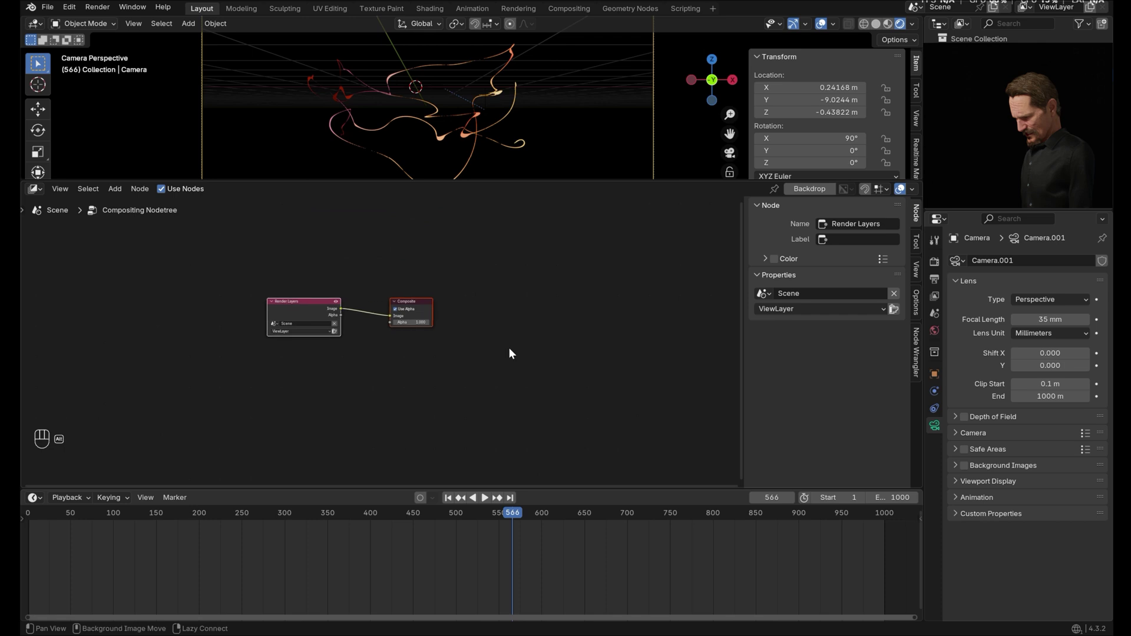
click(419, 279)
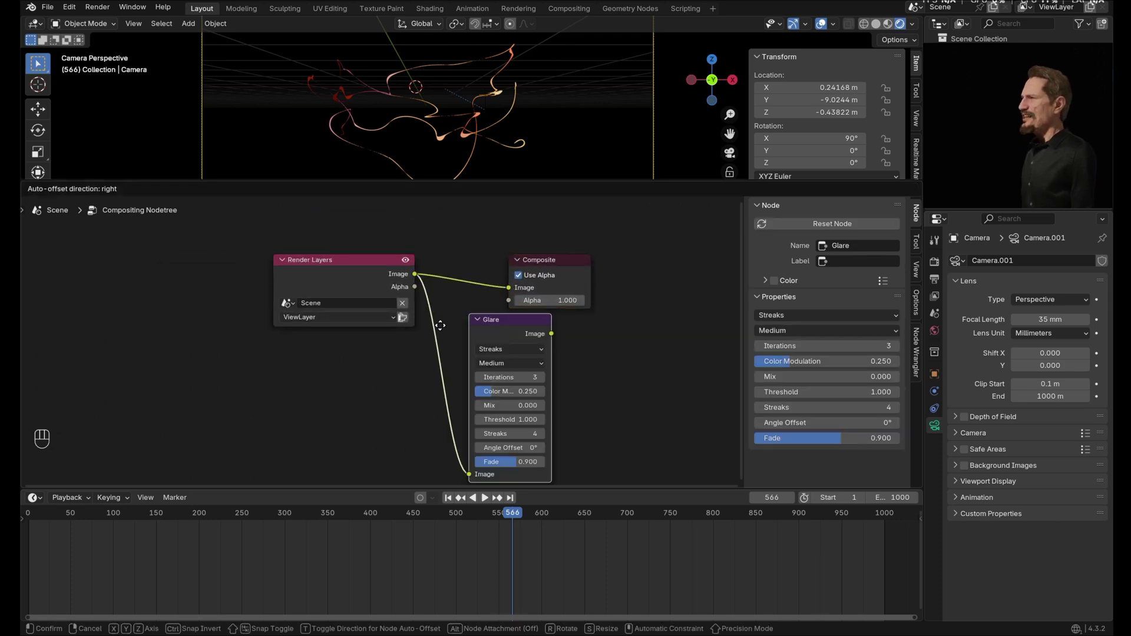
Set the Glare to Bloom, wire it into Composite, hide overlays and preview the glowing trails
key(Return)
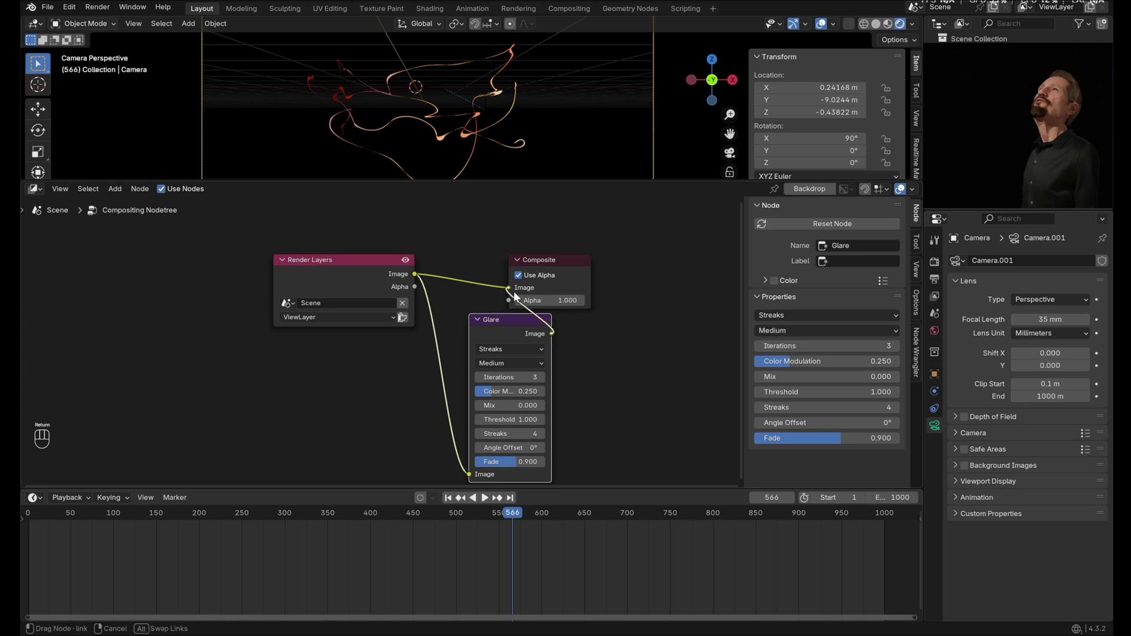
drag(530, 354, 526, 363)
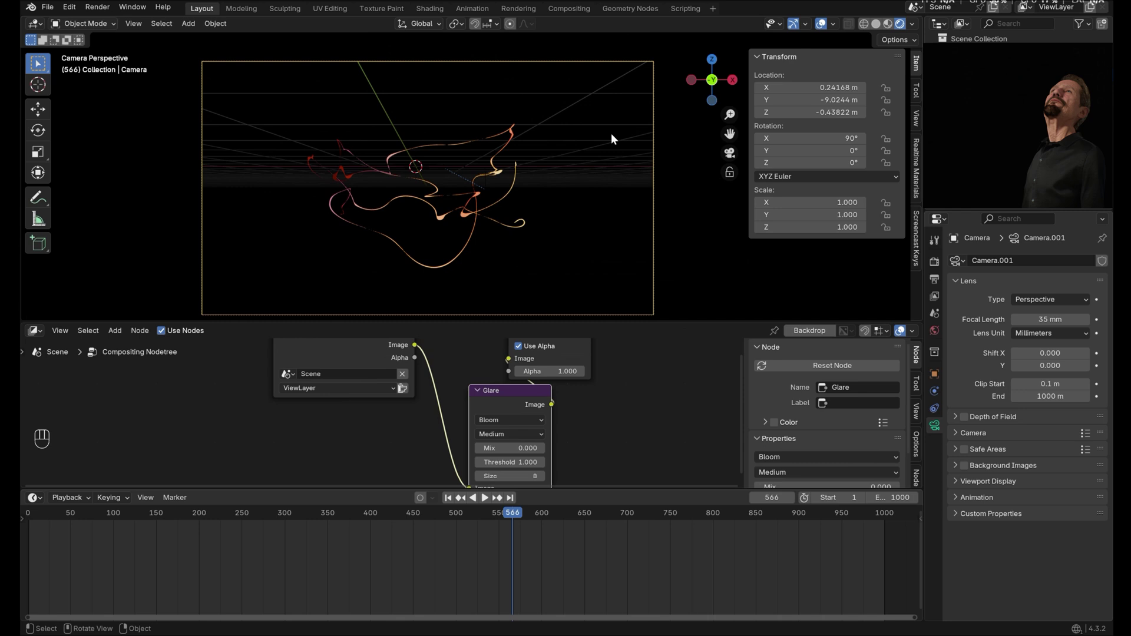
drag(918, 29, 724, 174)
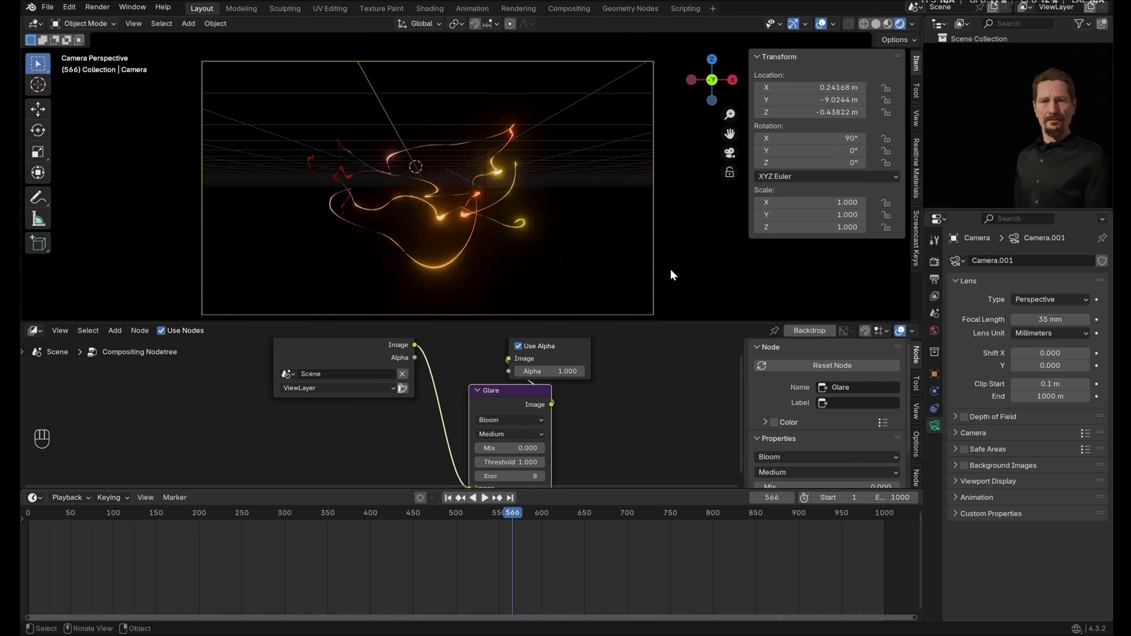
click(824, 30)
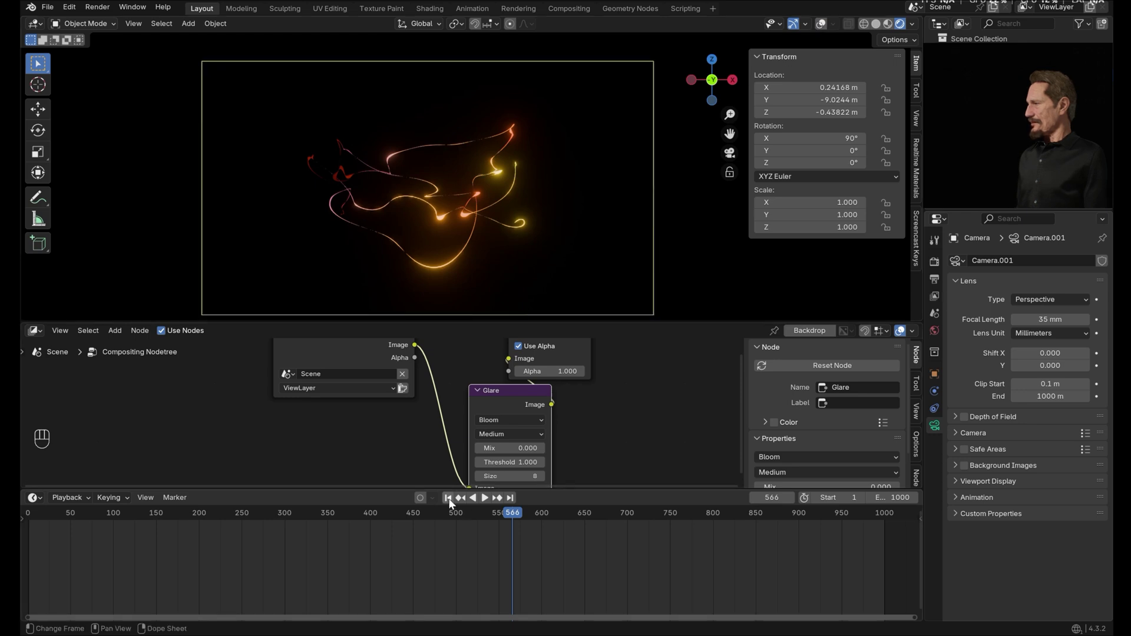
click(454, 499)
Play and stop the bloom preview, then switch the bottom editor to the Plane's geometry nodes
key(space)
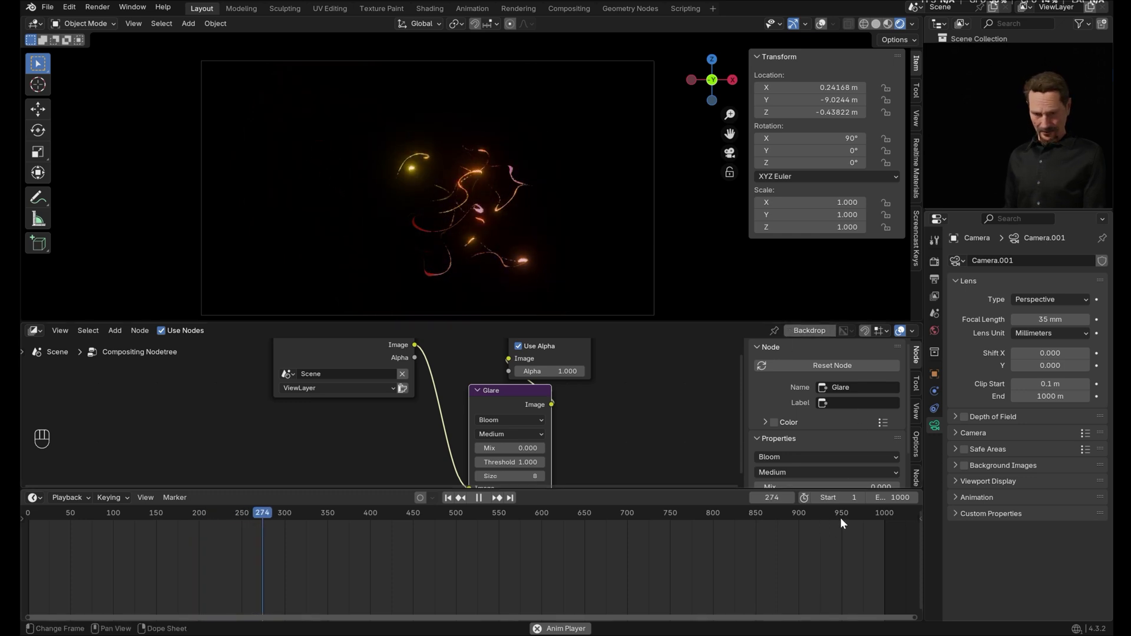
drag(843, 516, 673, 479)
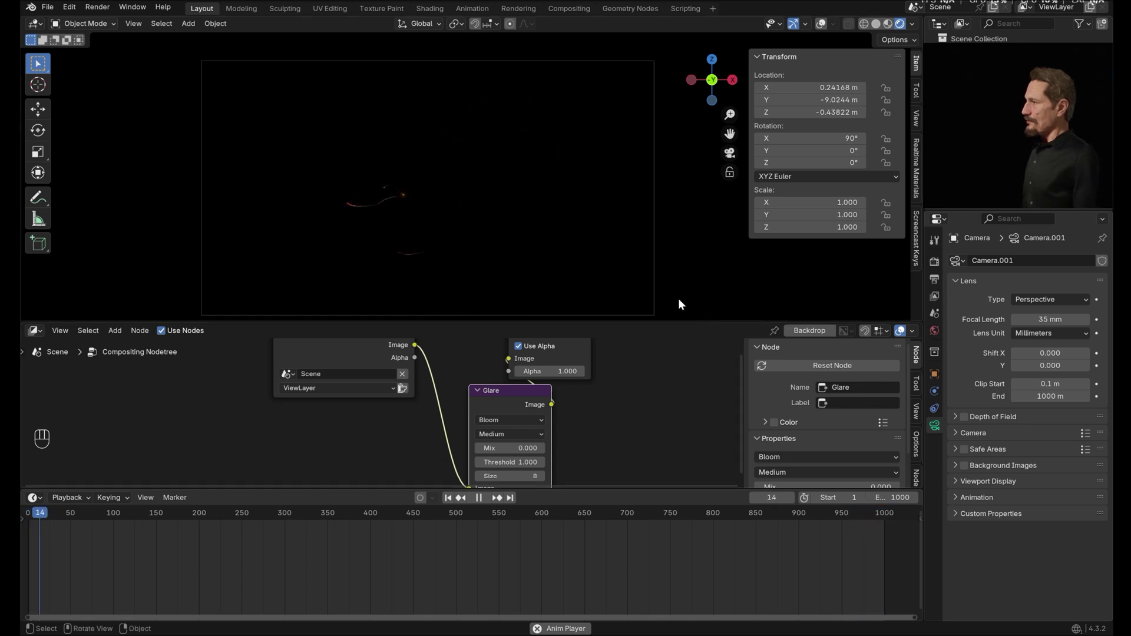
key(space)
click(650, 374)
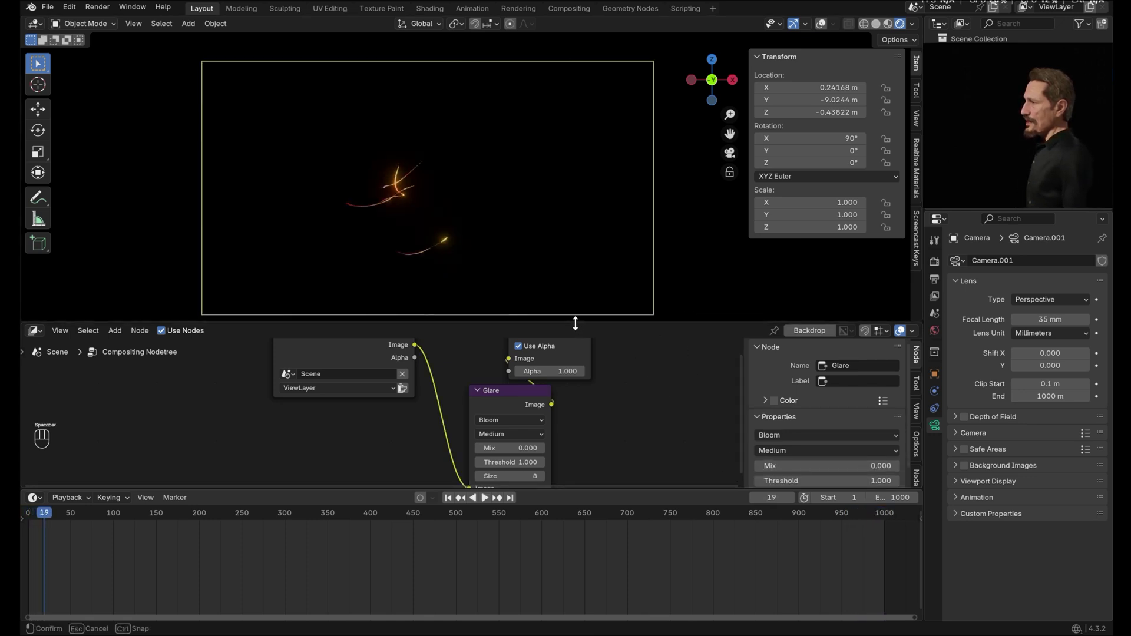
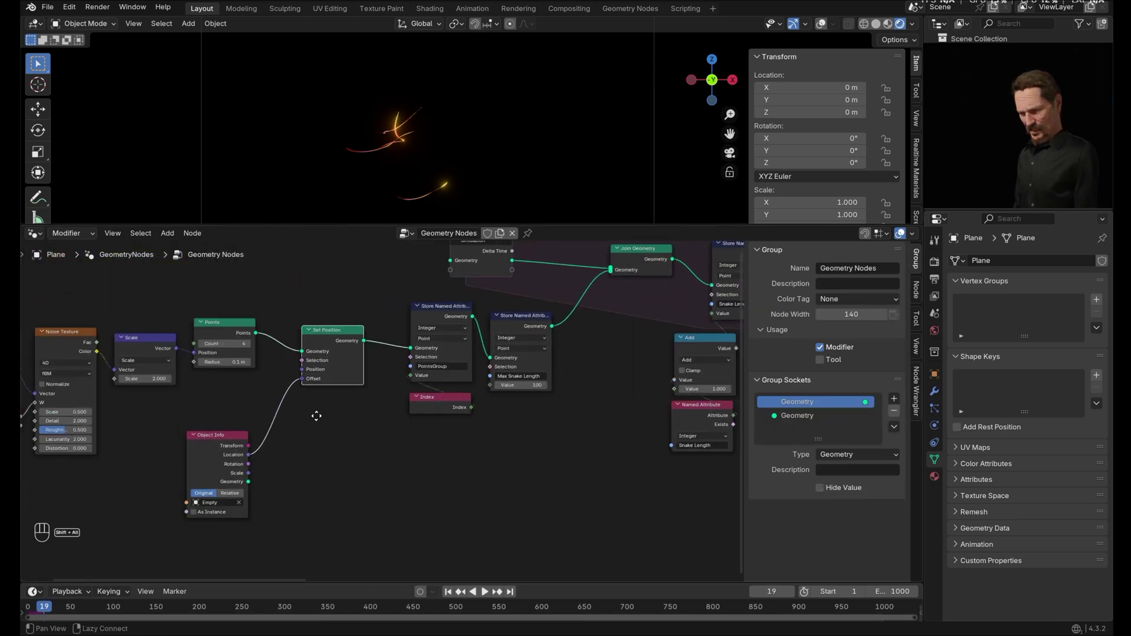
Frame the node tree, shift nodes left and place a Scene Time node below Index
key(n)
key(n)
click(584, 461)
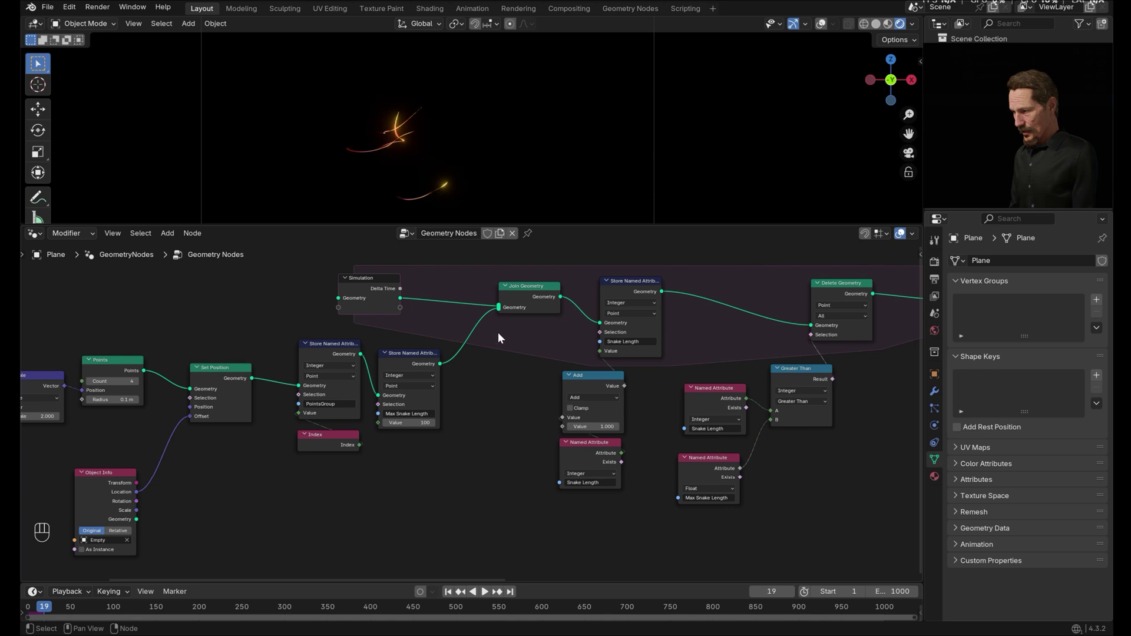
click(222, 374)
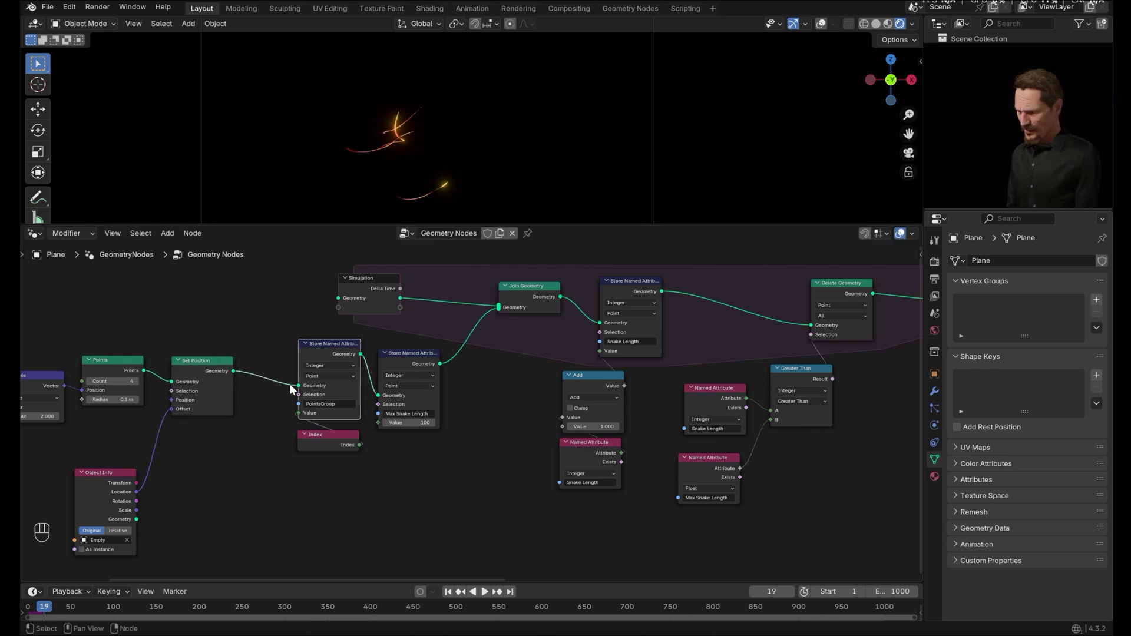
click(284, 358)
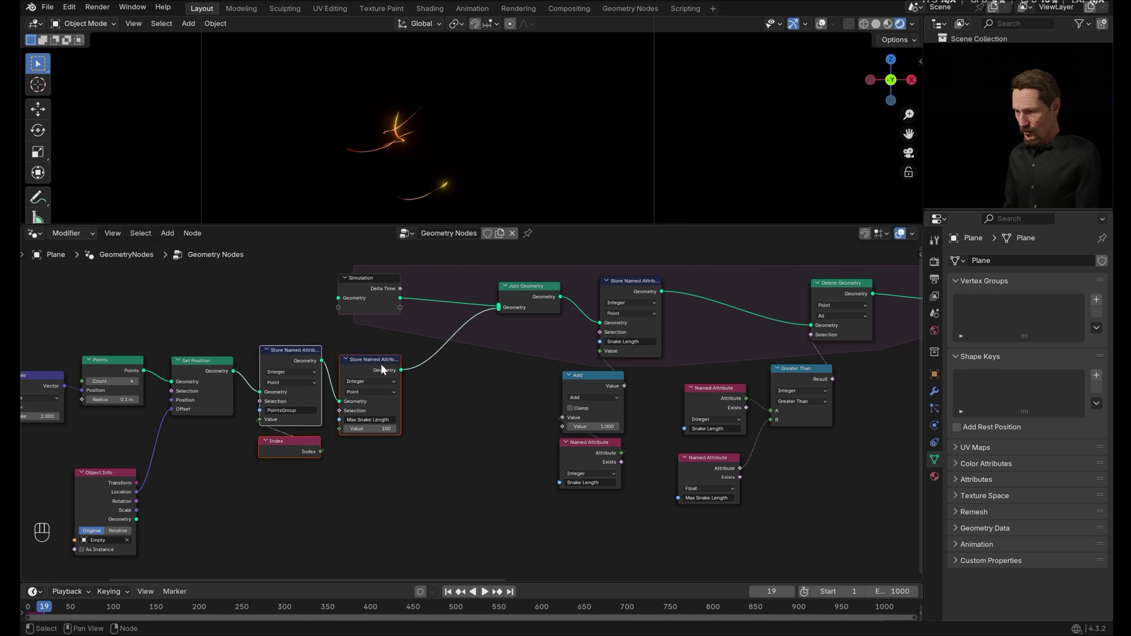
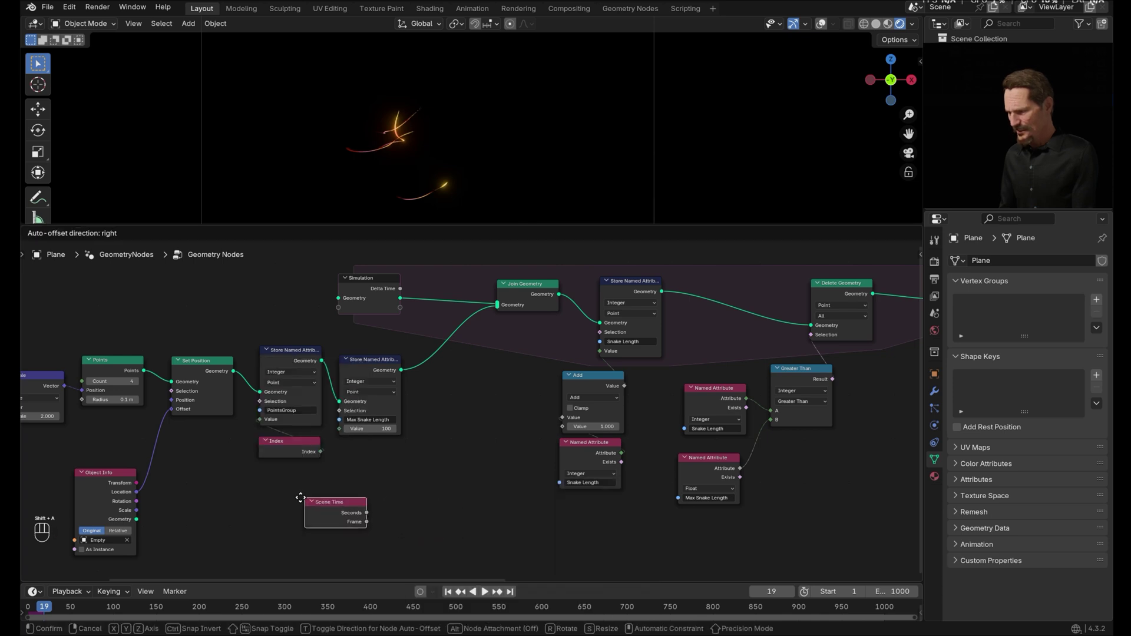
click(272, 497)
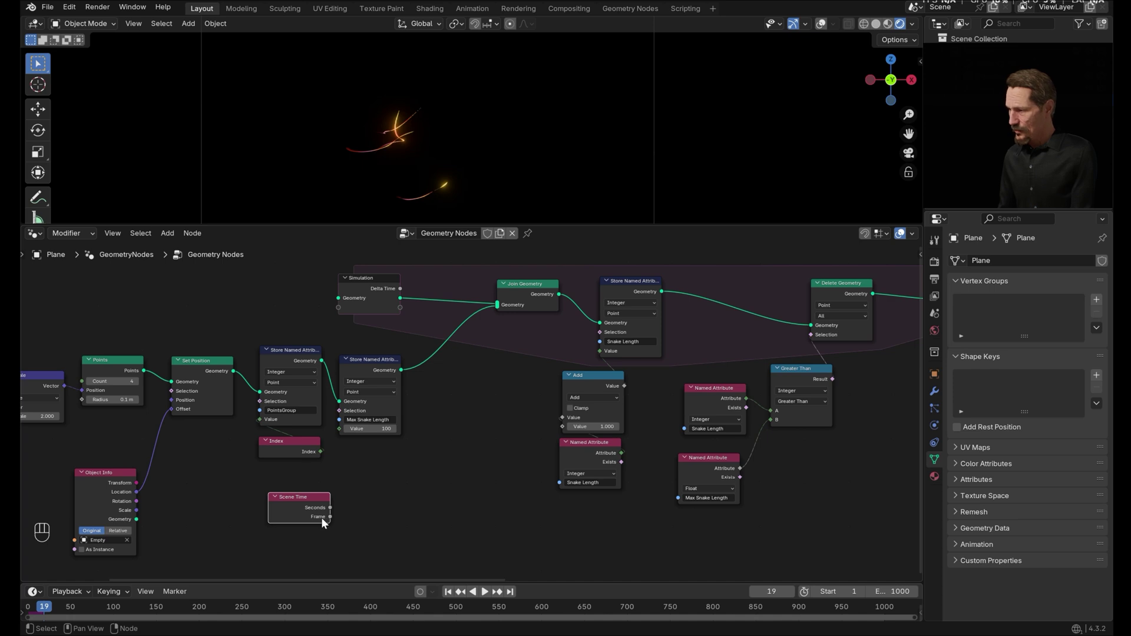
Add a Less Than or Equal compare fed by the current frame, then start placing a Value node
key(shift+a)
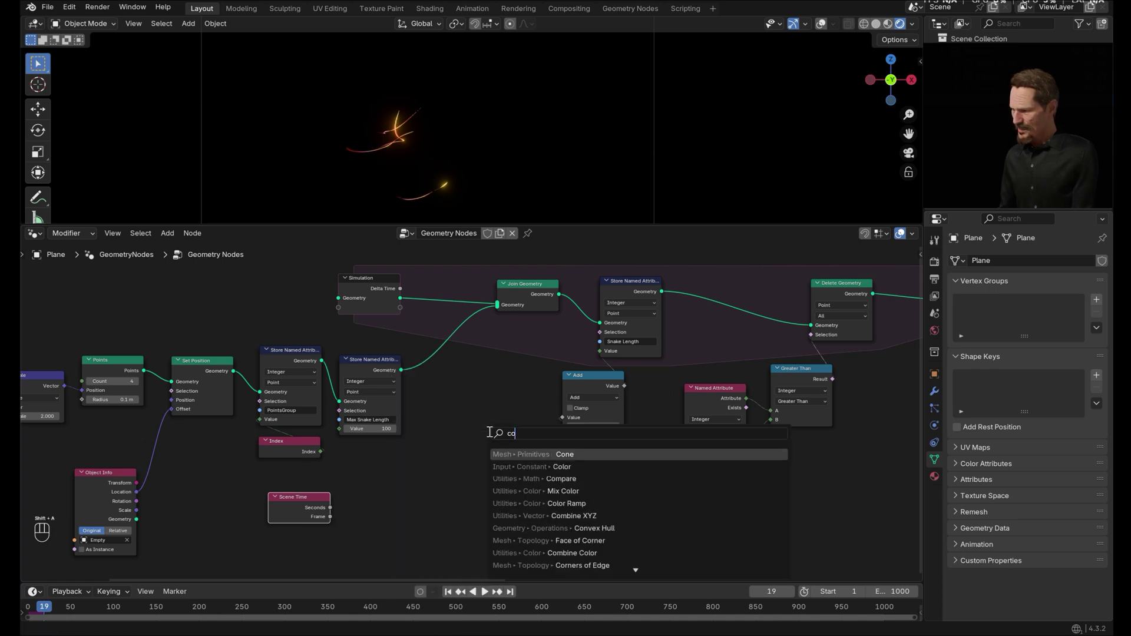
drag(438, 437, 448, 507)
click(301, 500)
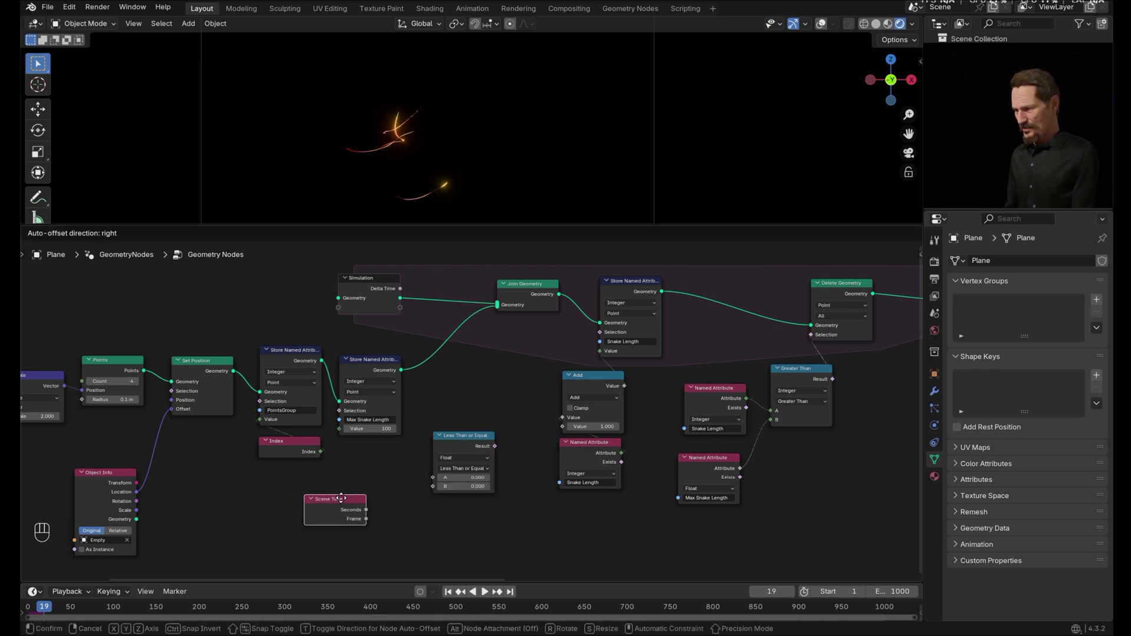
drag(365, 523, 525, 516)
click(529, 534)
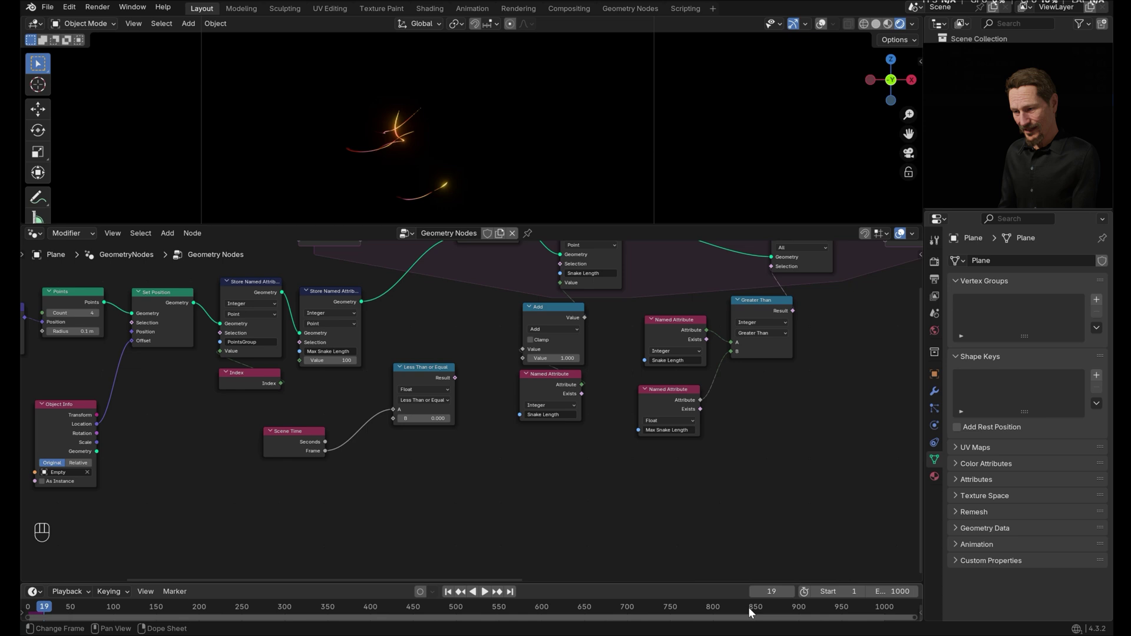
key(shift+v)
key(a)
click(427, 482)
Add a Value node below the comparison and show its properties to label it 'Start Fading Here'
key(shift+a)
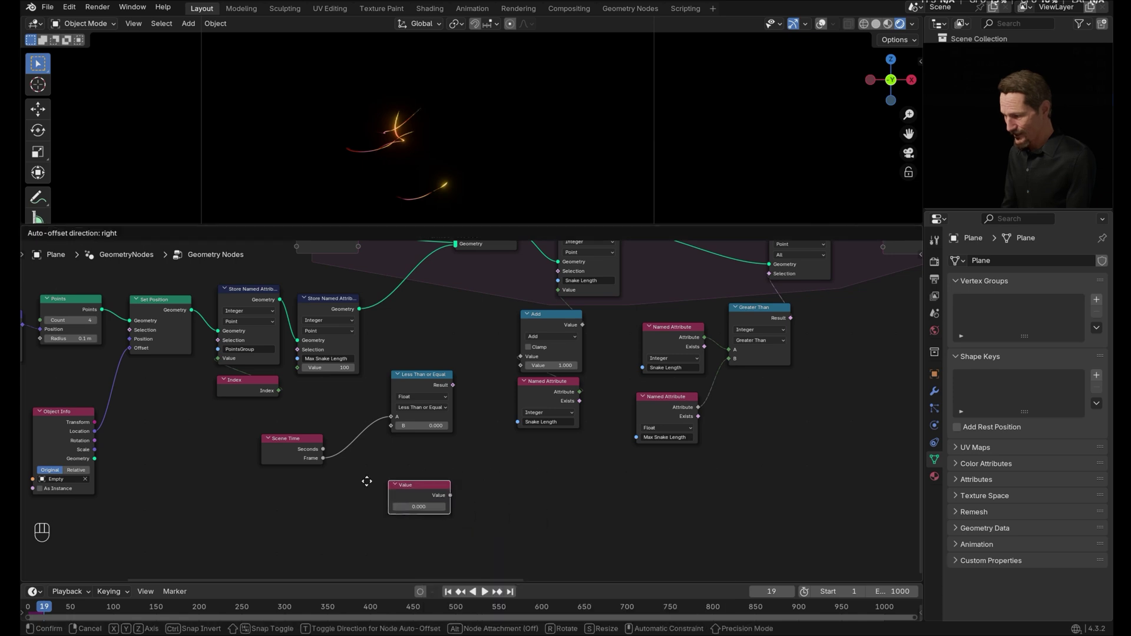
drag(373, 485, 813, 383)
key(n)
drag(846, 311, 875, 307)
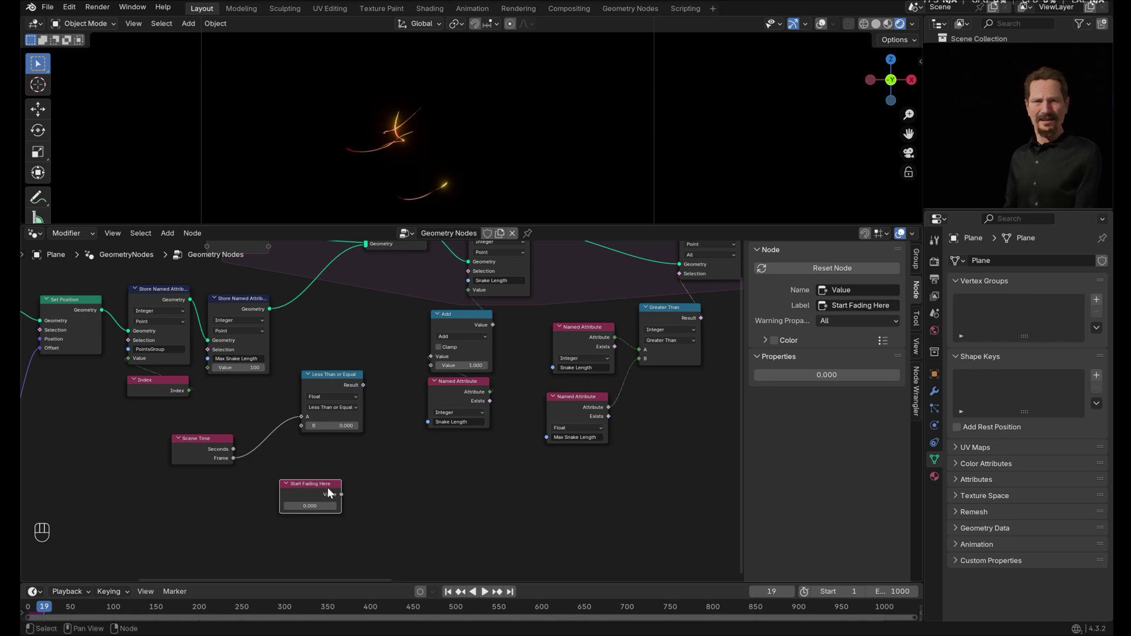
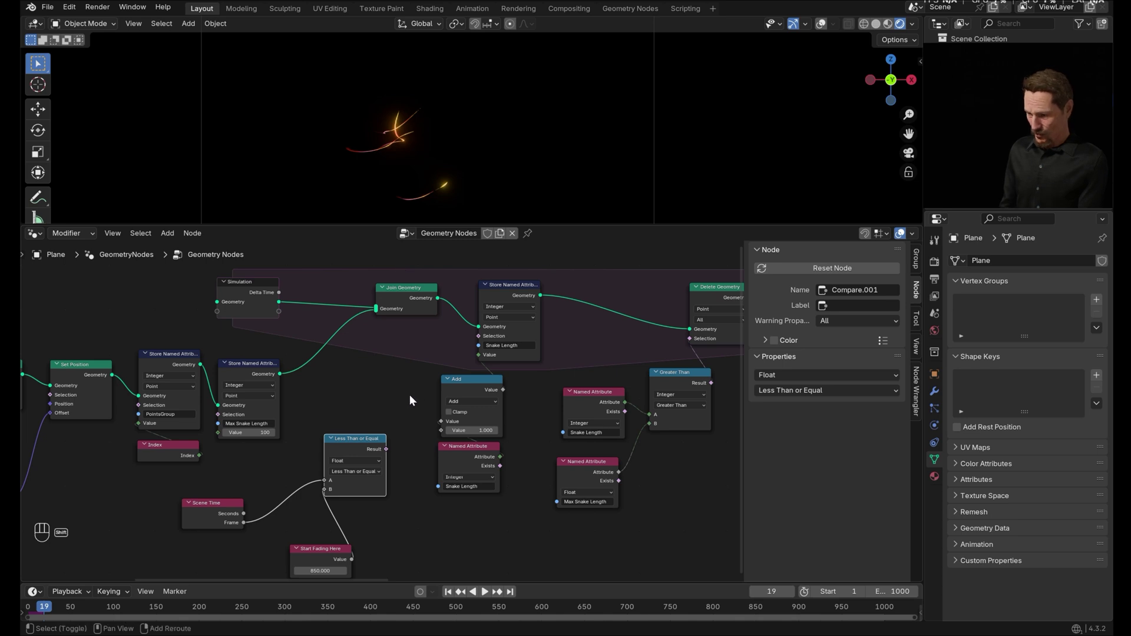
Add a geometry Switch node above the comparison and set the Compare node to Integer
key(shift+a)
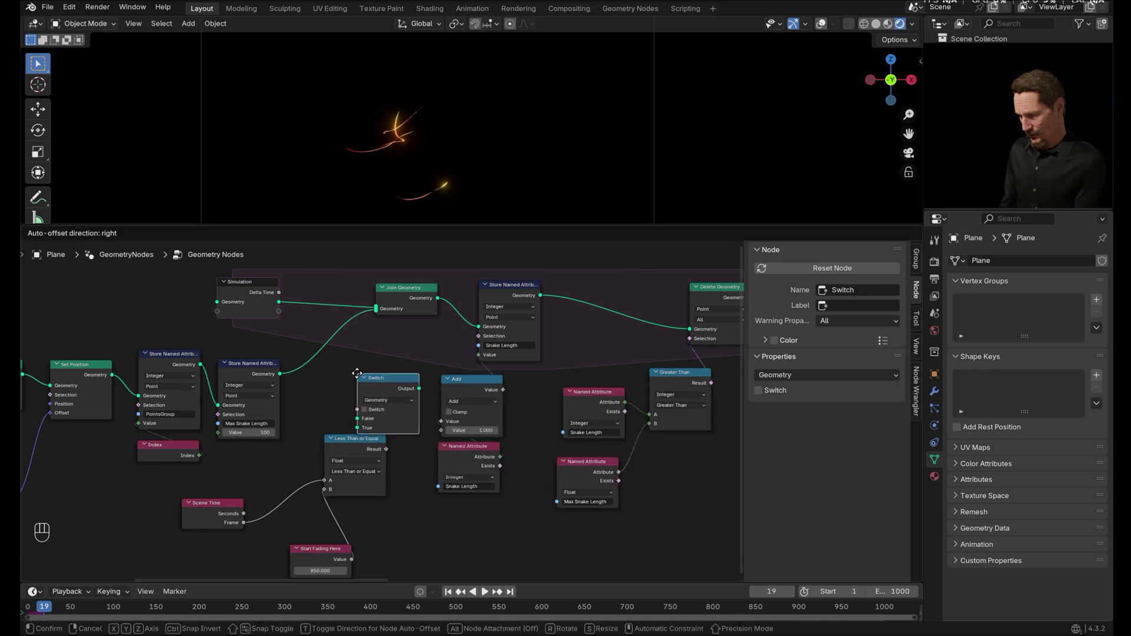
drag(339, 369, 403, 505)
click(248, 526)
click(354, 562)
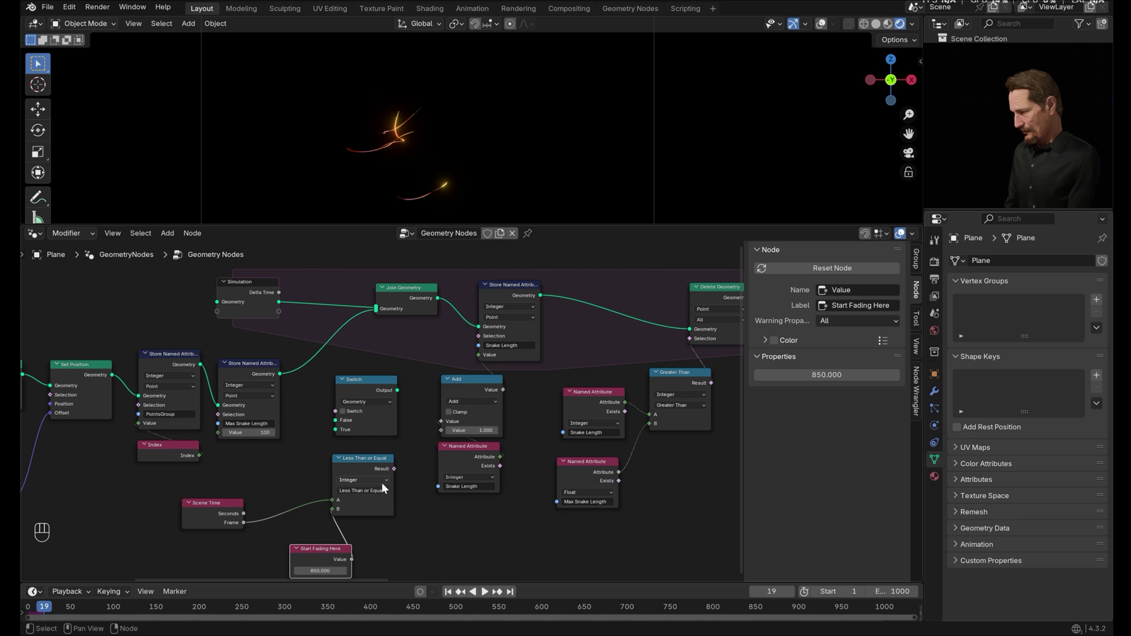
Feed the comparison Result into the Switch node's switch input
click(398, 469)
drag(378, 467, 380, 316)
click(378, 315)
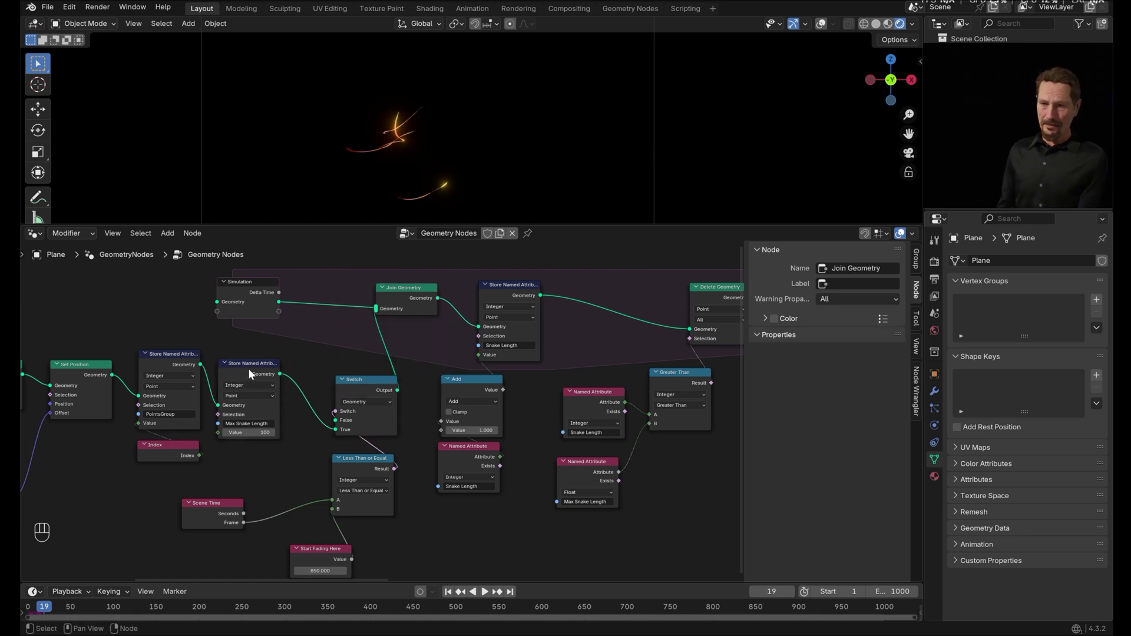